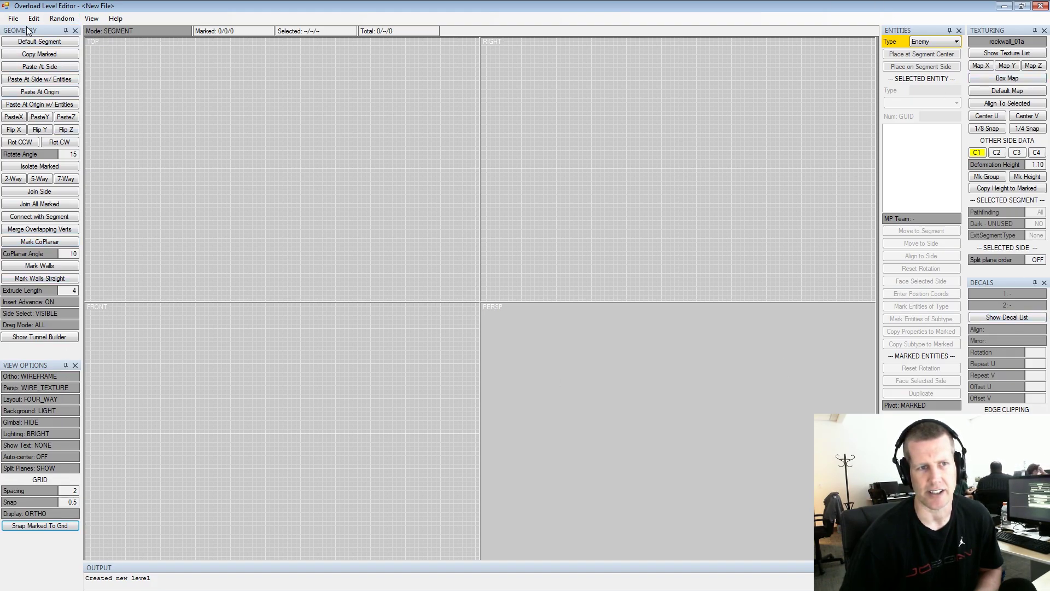
- Rearrange the docked panels, then bring up the layout menu offering Reset to Default
click(33, 33)
click(389, 72)
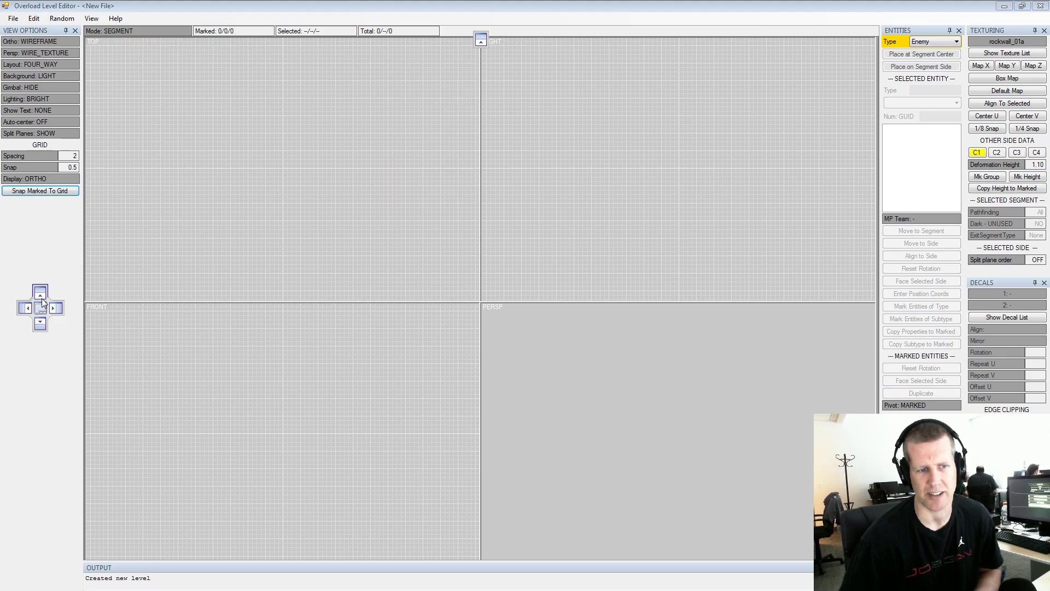
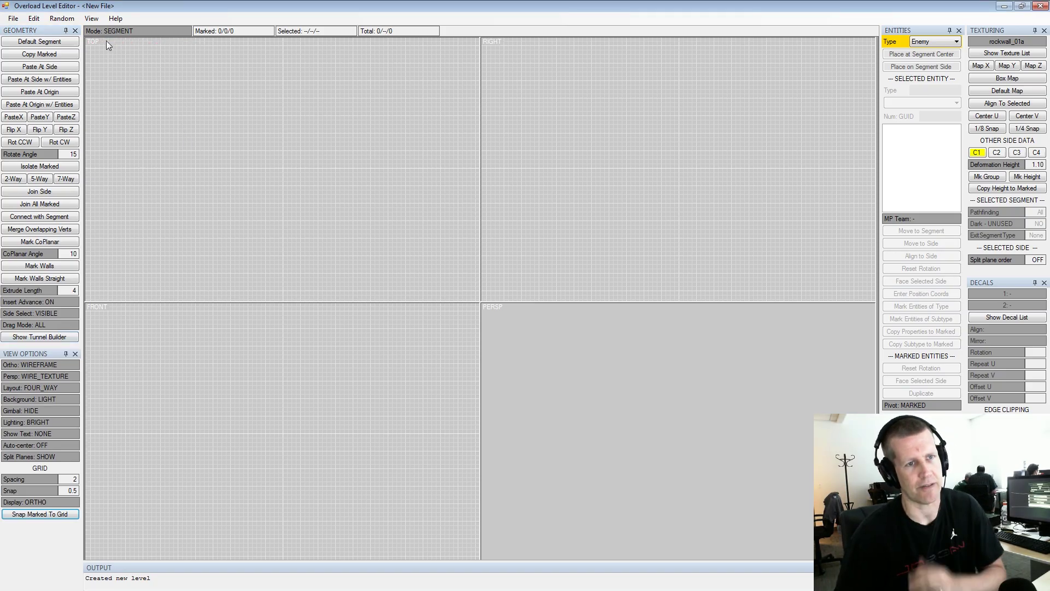
click(96, 25)
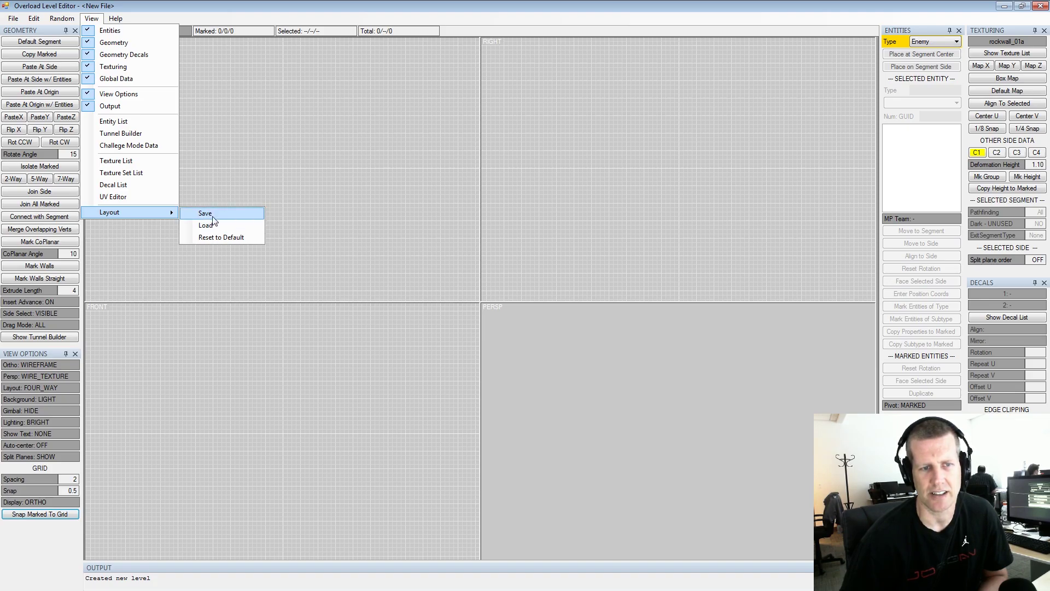
click(246, 161)
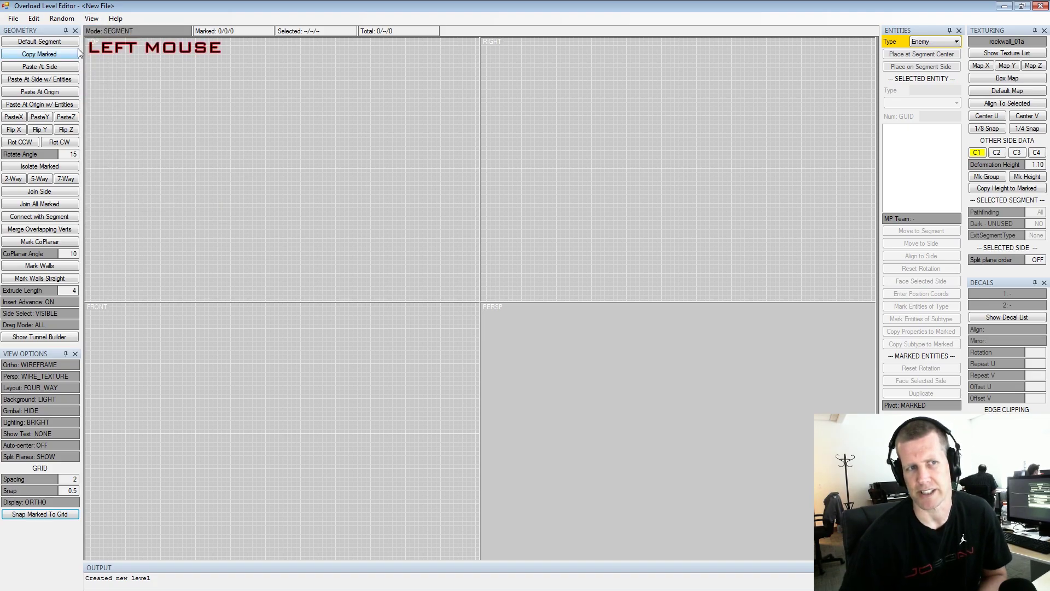
click(15, 20)
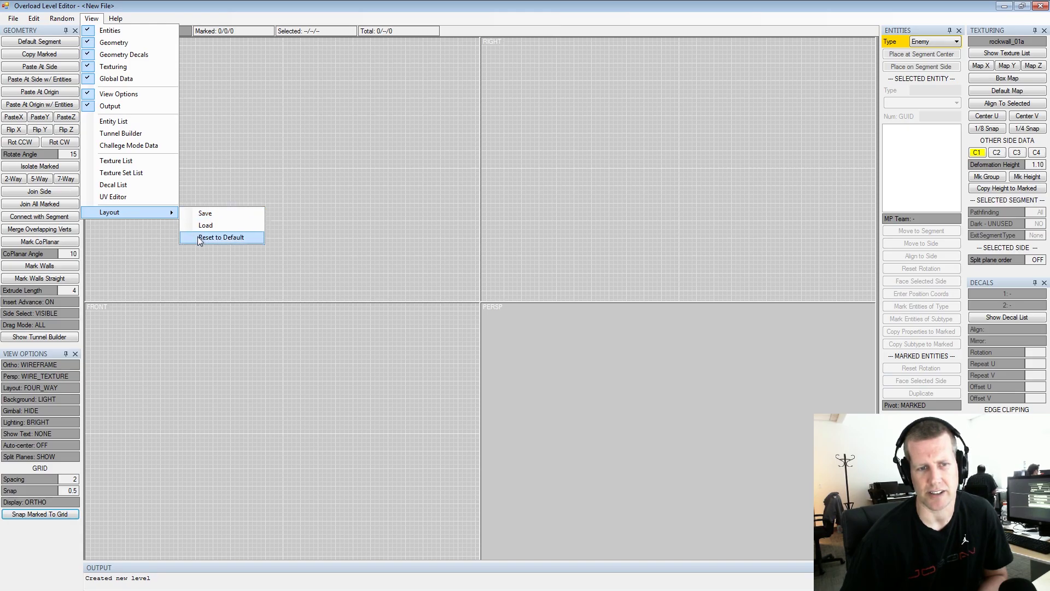
- Set Insert Advance to OFF and Side Select to ALL in the left tool panel
click(201, 241)
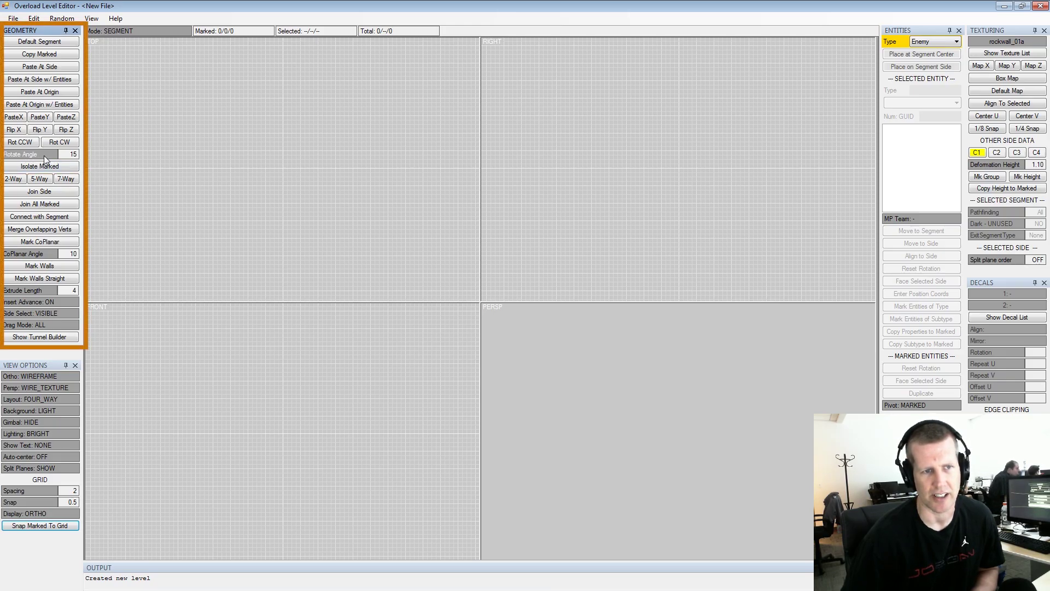
click(49, 157)
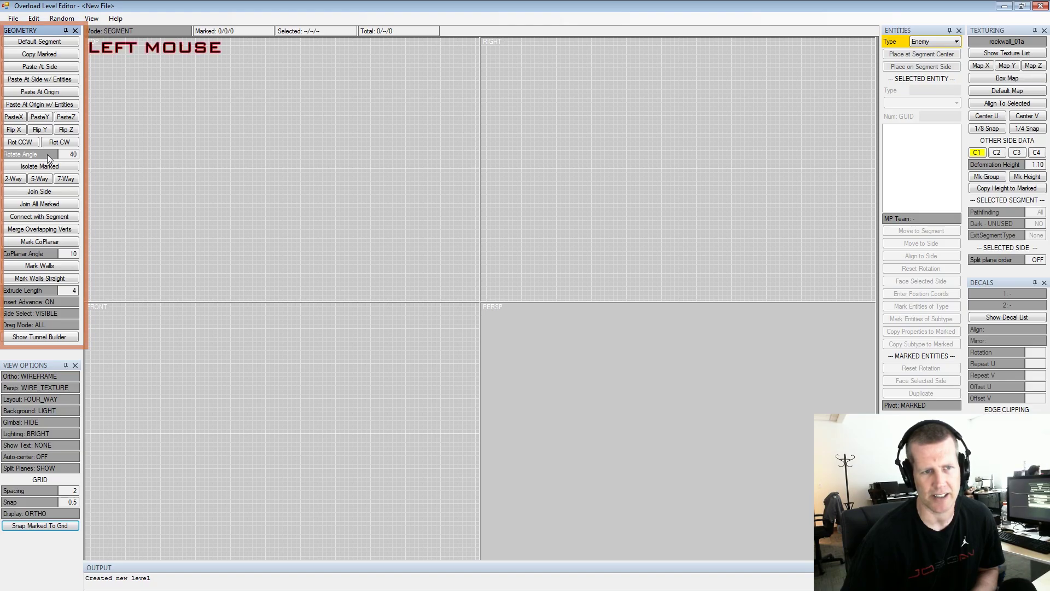
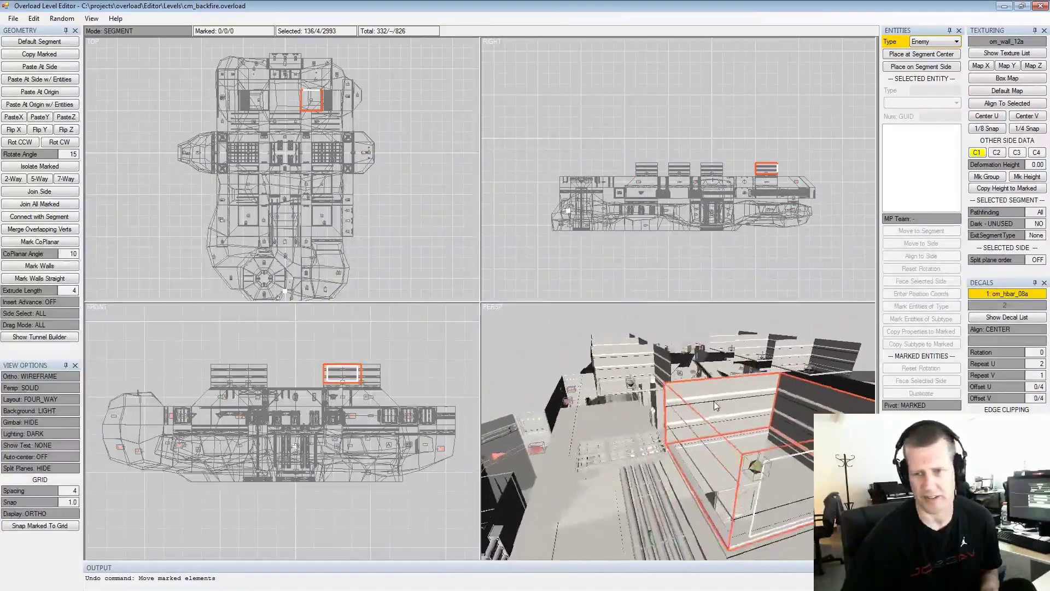
middle_click(690, 395)
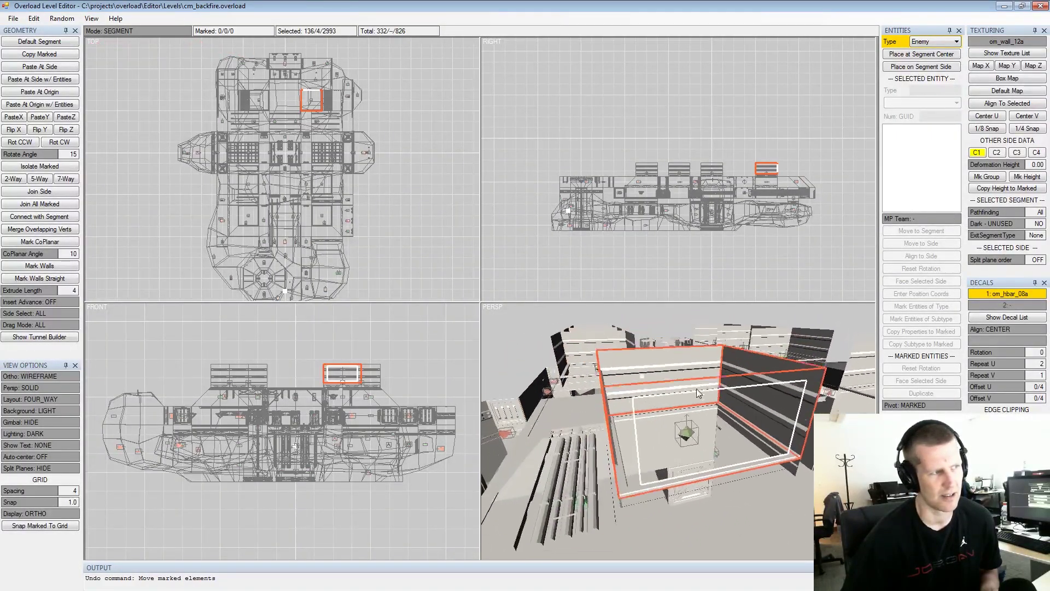
scroll(down, 3)
scroll(up, 3)
scroll(down, 3)
scroll(down, 3)
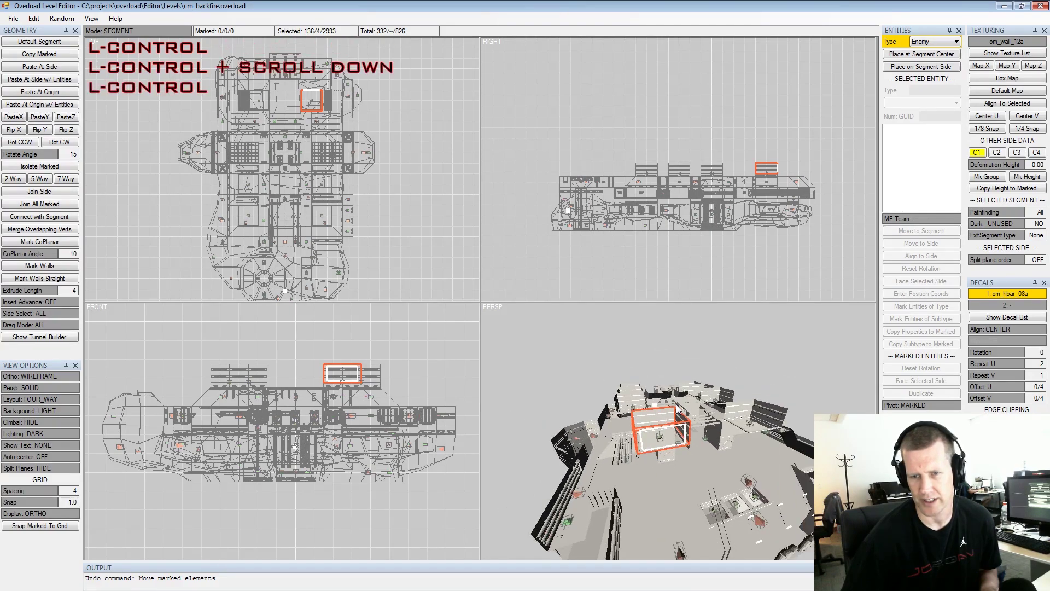
scroll(up, 3)
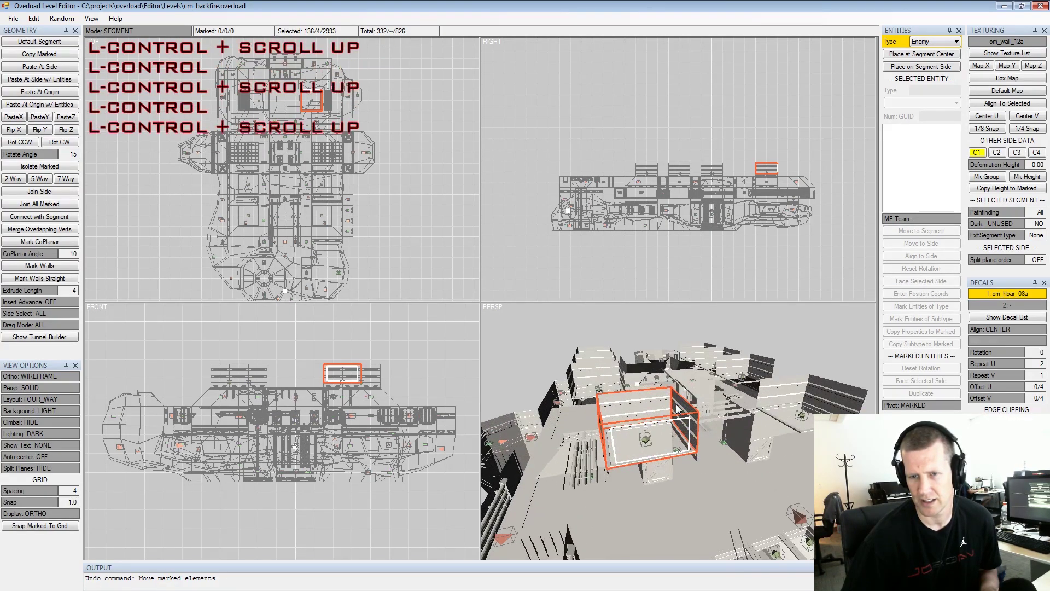
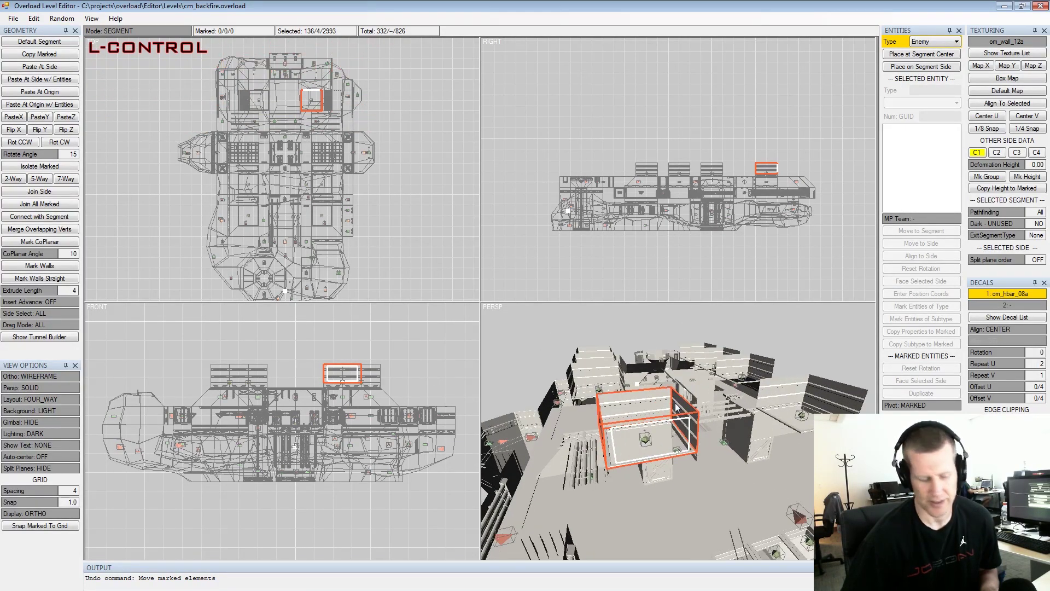
click(643, 389)
middle_click(714, 392)
click(730, 385)
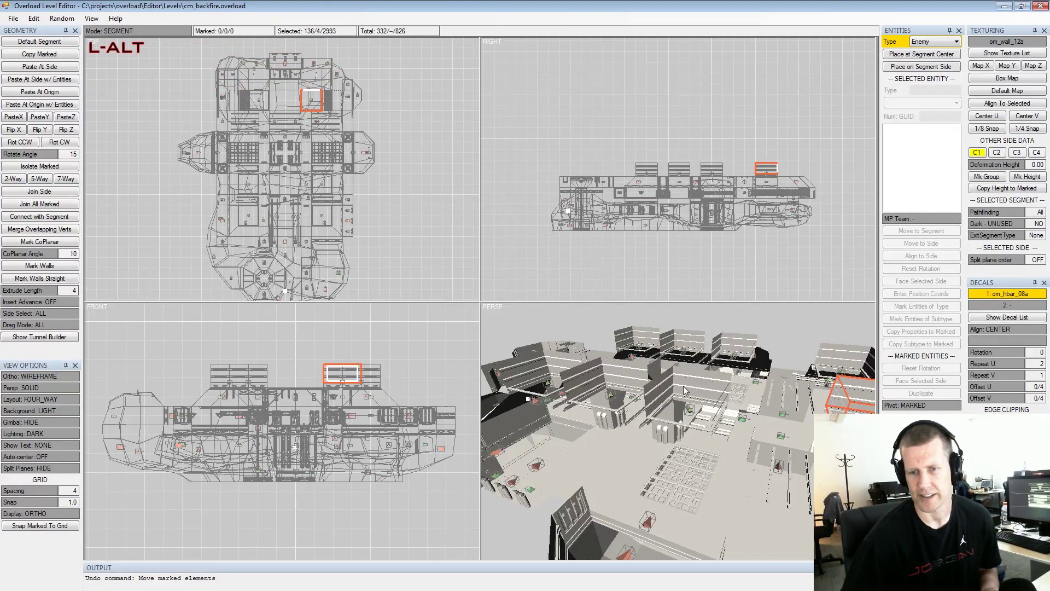
click(687, 392)
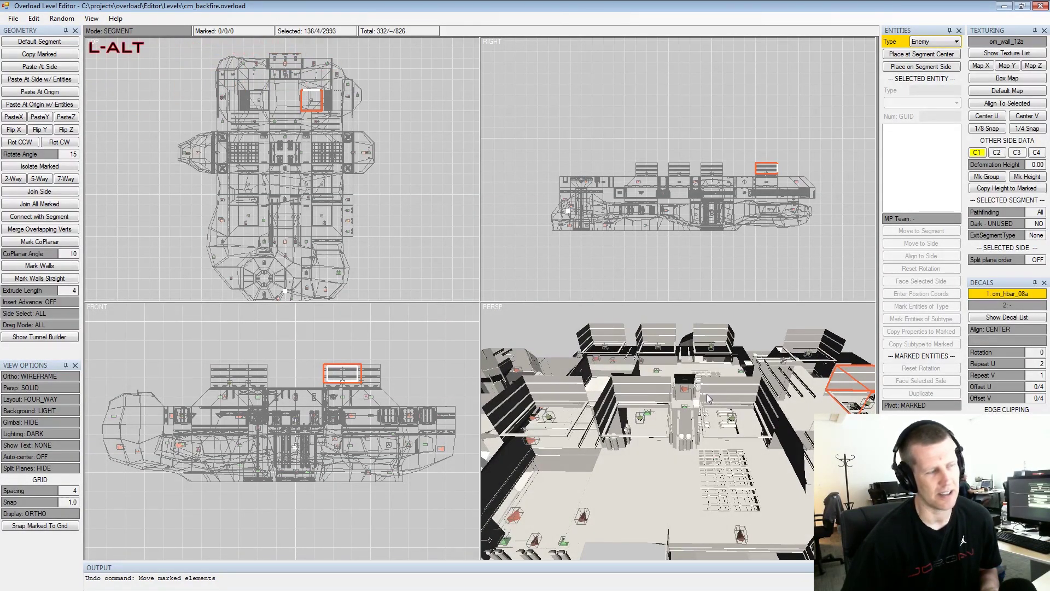
click(711, 403)
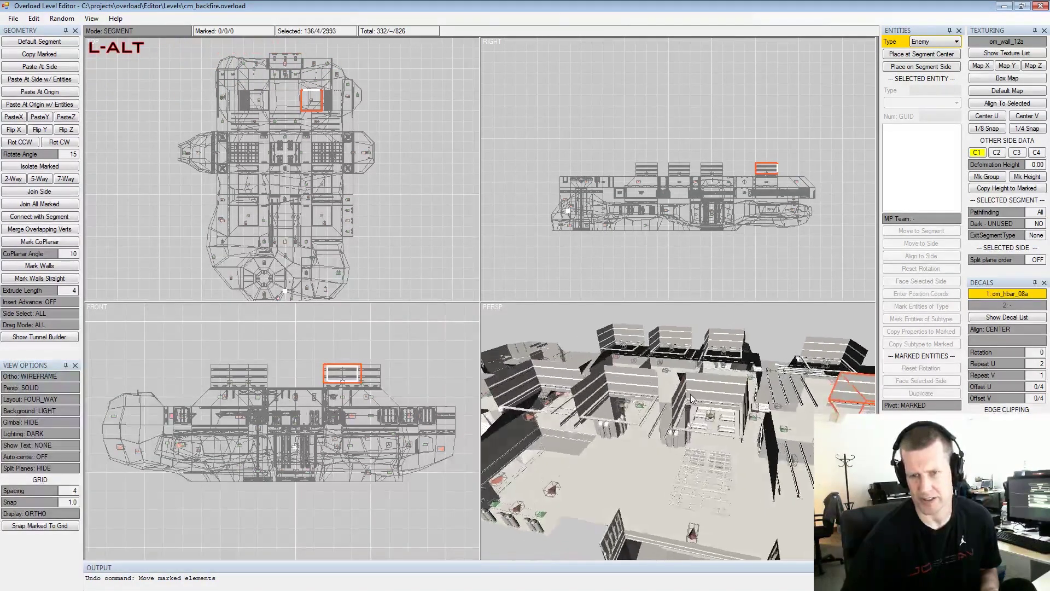
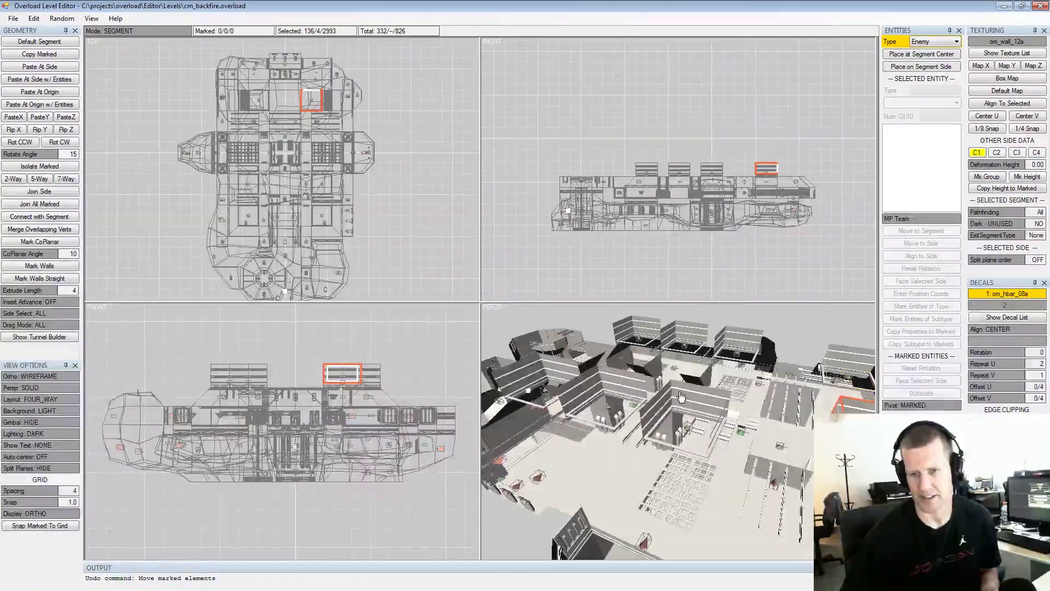
scroll(down, 3)
scroll(up, 3)
scroll(down, 3)
scroll(up, 3)
scroll(down, 3)
scroll(up, 3)
scroll(down, 3)
scroll(up, 3)
scroll(down, 3)
scroll(up, 3)
middle_click(718, 390)
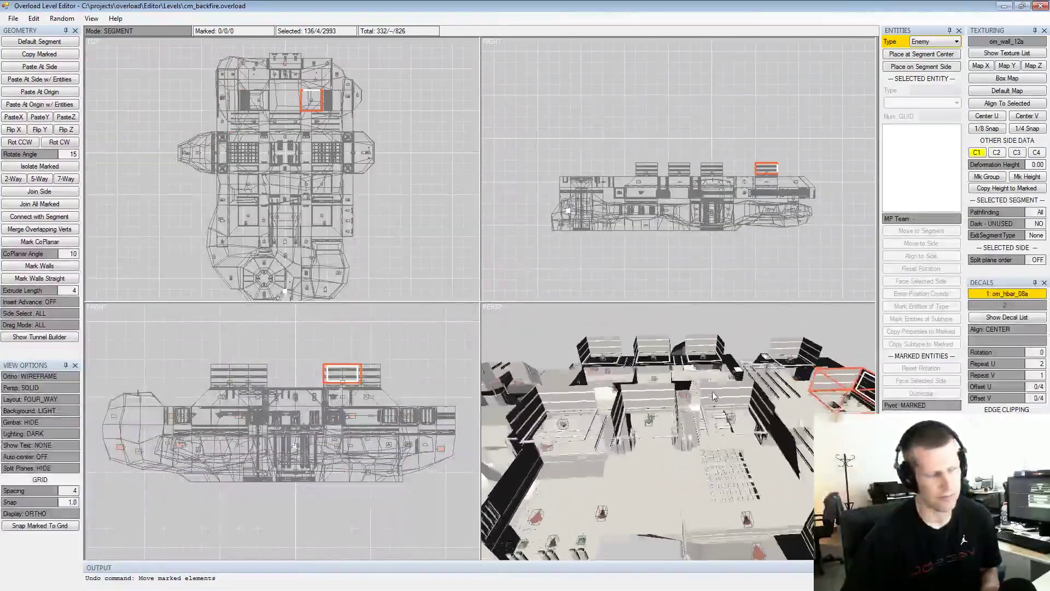
click(682, 408)
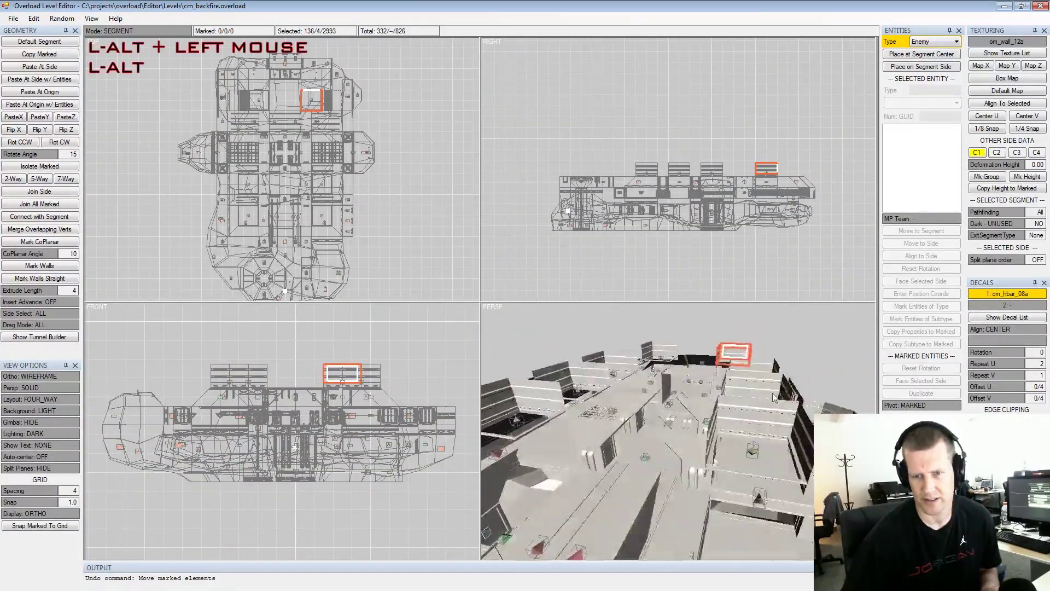
click(728, 400)
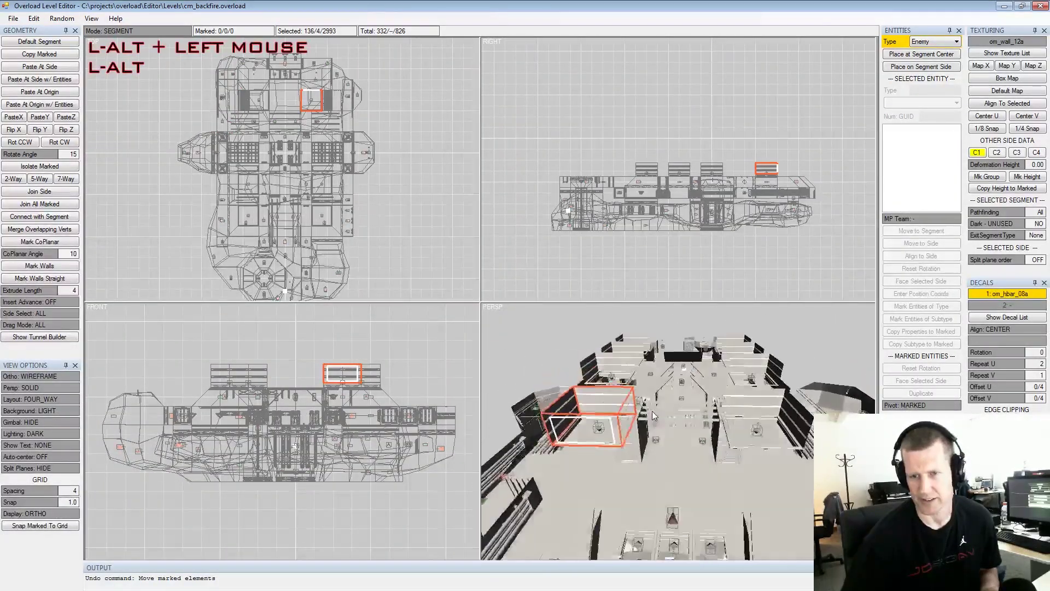
middle_click(729, 401)
click(659, 394)
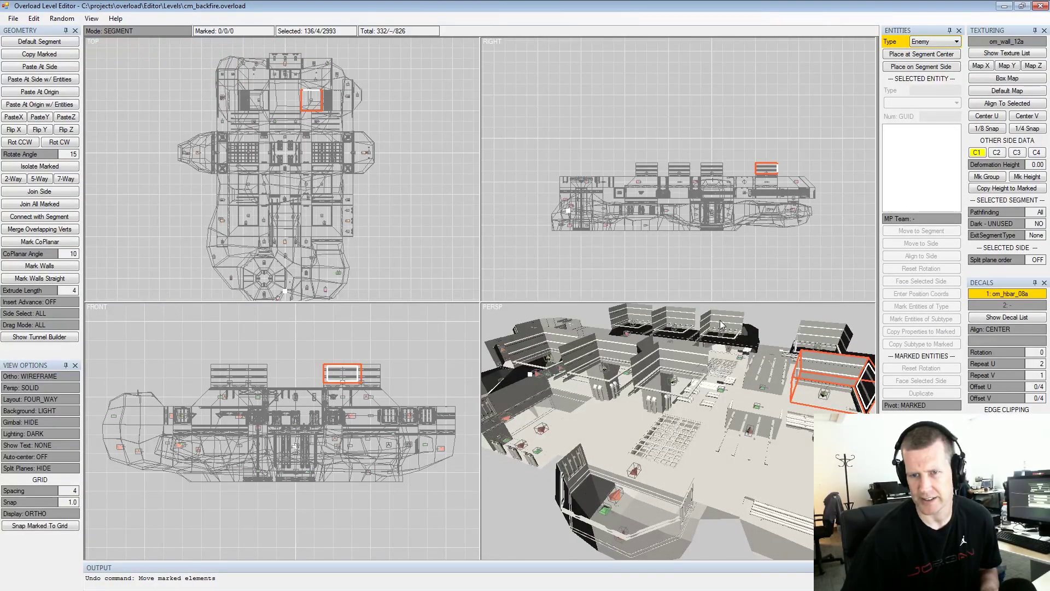
click(724, 324)
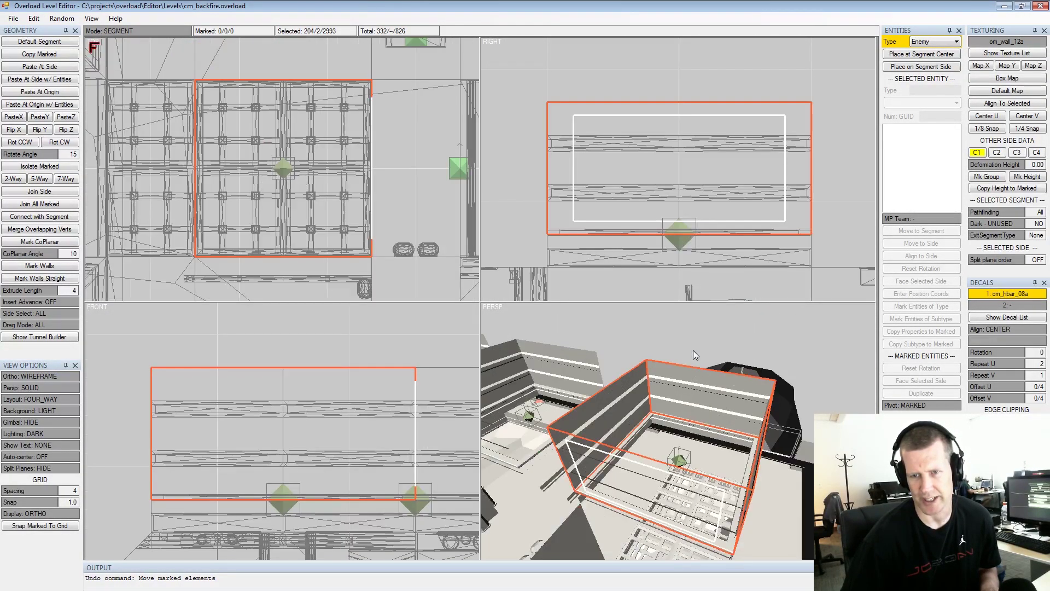
key(alt+f)
click(697, 428)
scroll(down, 3)
click(708, 455)
double_click(579, 423)
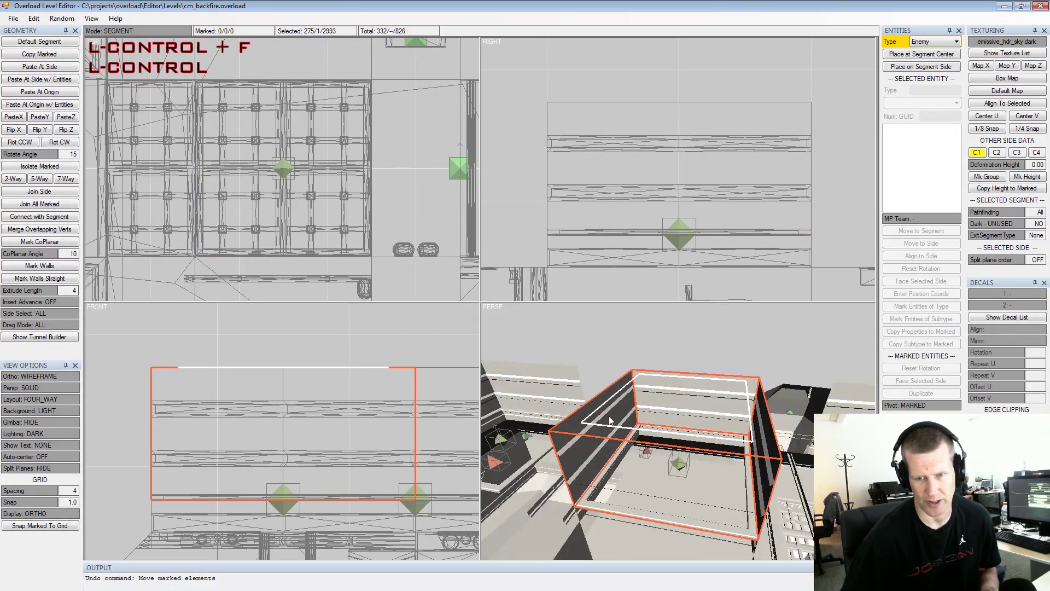
key(ctrl+f)
click(697, 400)
middle_click(742, 410)
scroll(down, 3)
middle_click(752, 420)
scroll(down, 3)
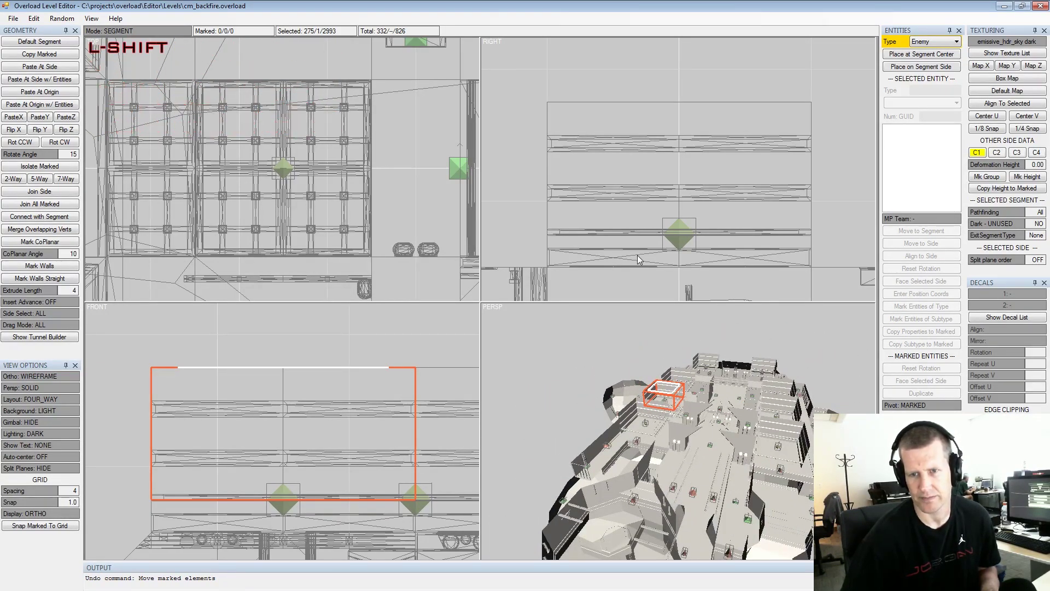
key(shift+f)
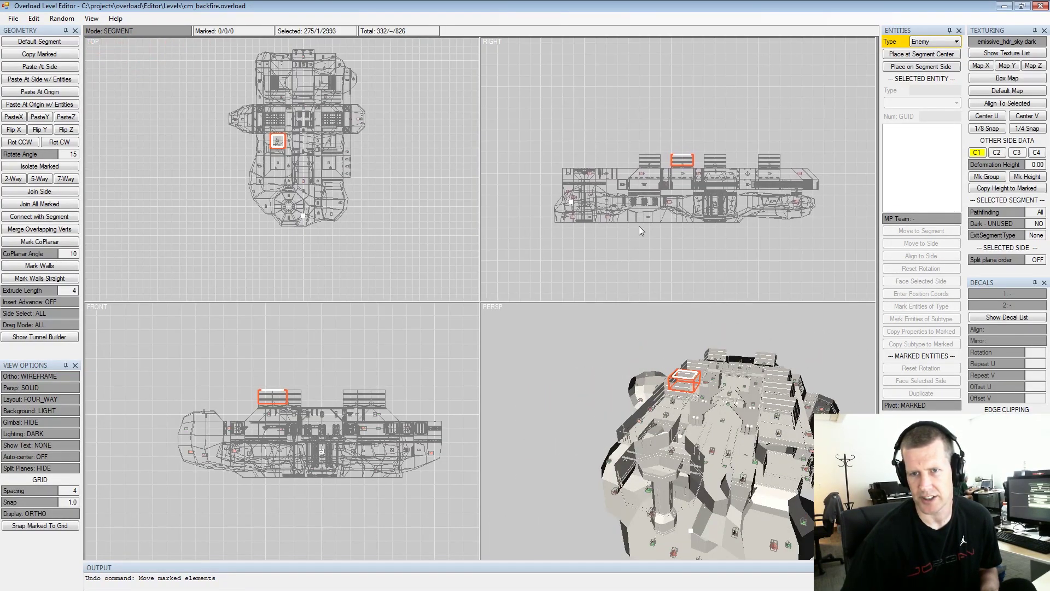
scroll(up, 3)
middle_click(362, 195)
scroll(up, 3)
middle_click(632, 389)
click(791, 374)
middle_click(661, 393)
scroll(down, 3)
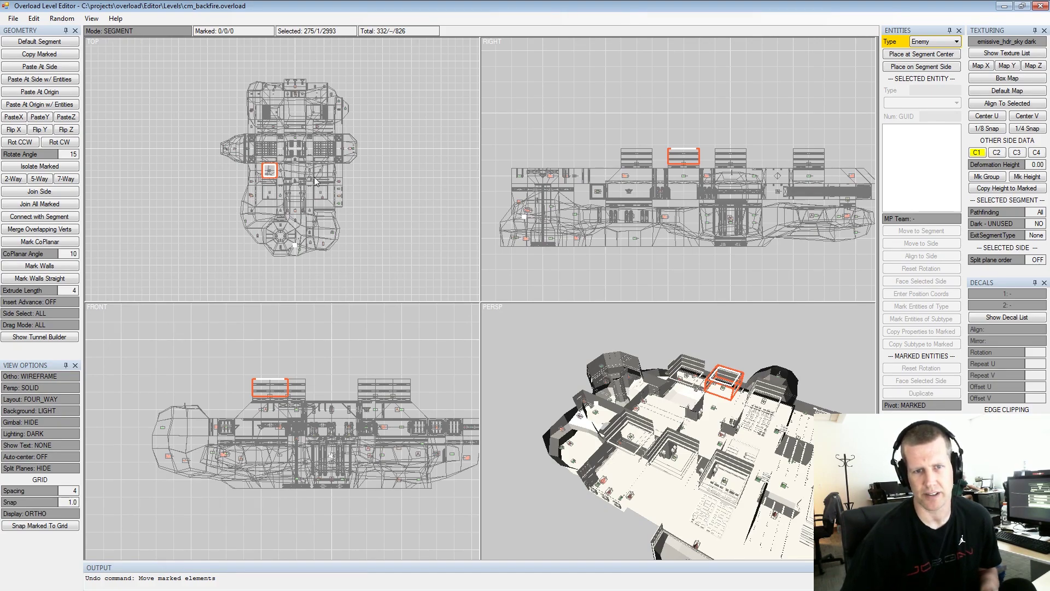
scroll(up, 3)
scroll(down, 3)
click(705, 399)
scroll(up, 3)
middle_click(606, 414)
click(603, 446)
scroll(up, 3)
middle_click(654, 419)
scroll(up, 3)
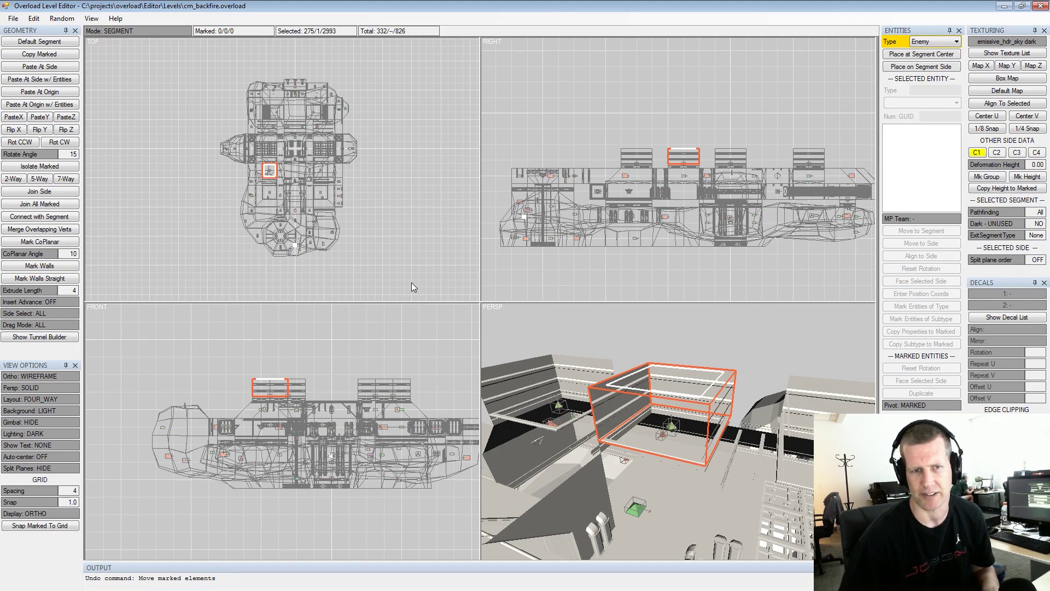
click(139, 33)
click(701, 354)
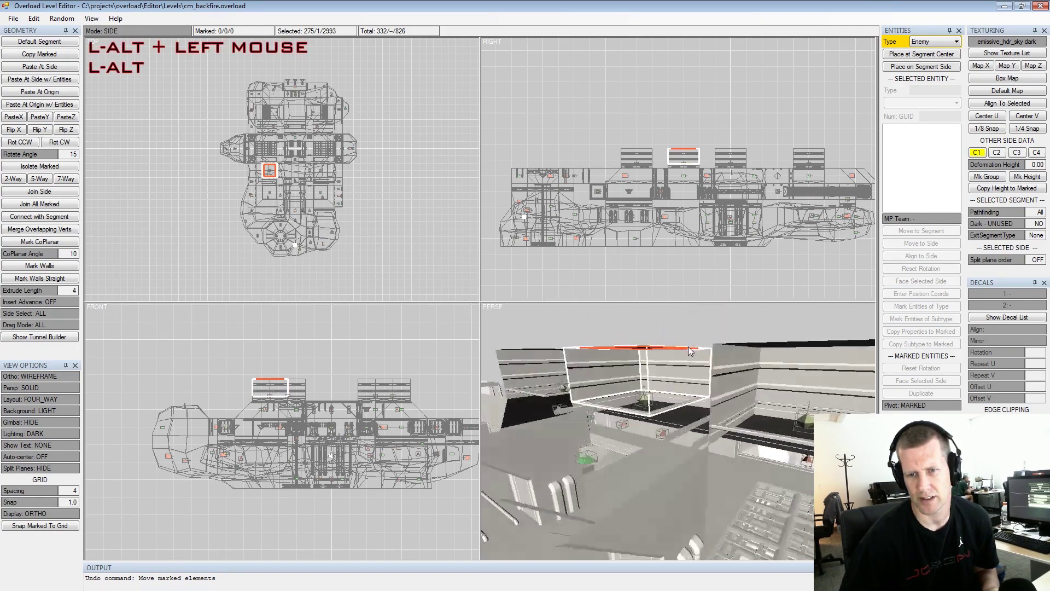
click(694, 355)
double_click(681, 387)
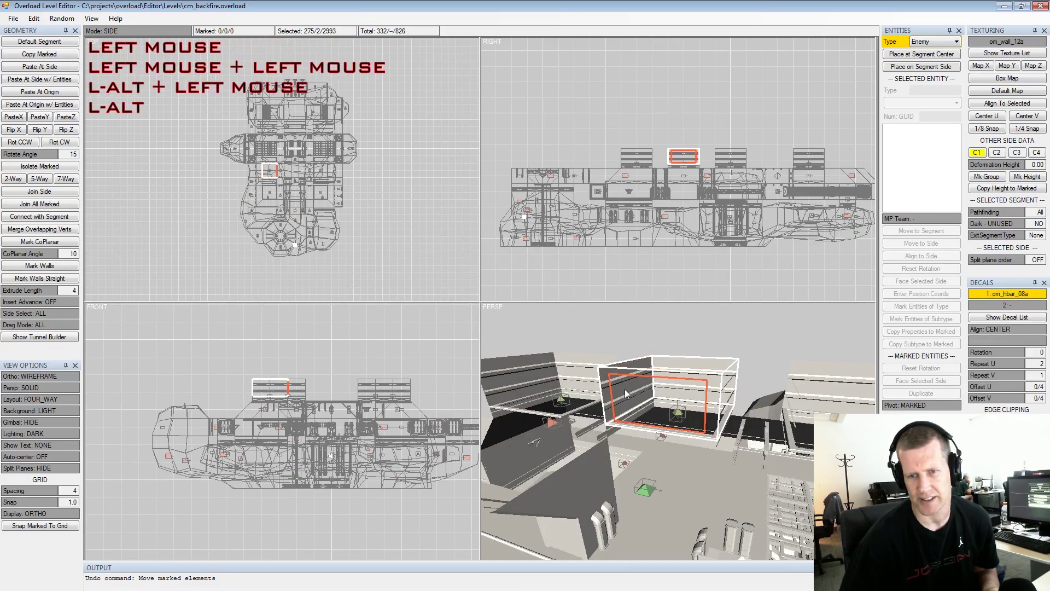
click(674, 373)
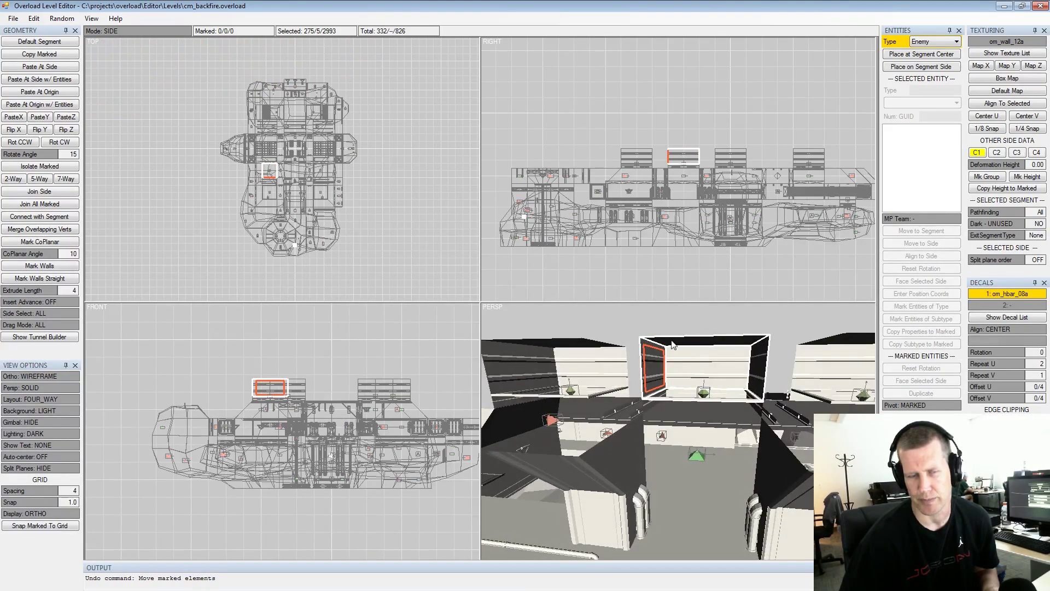
click(120, 36)
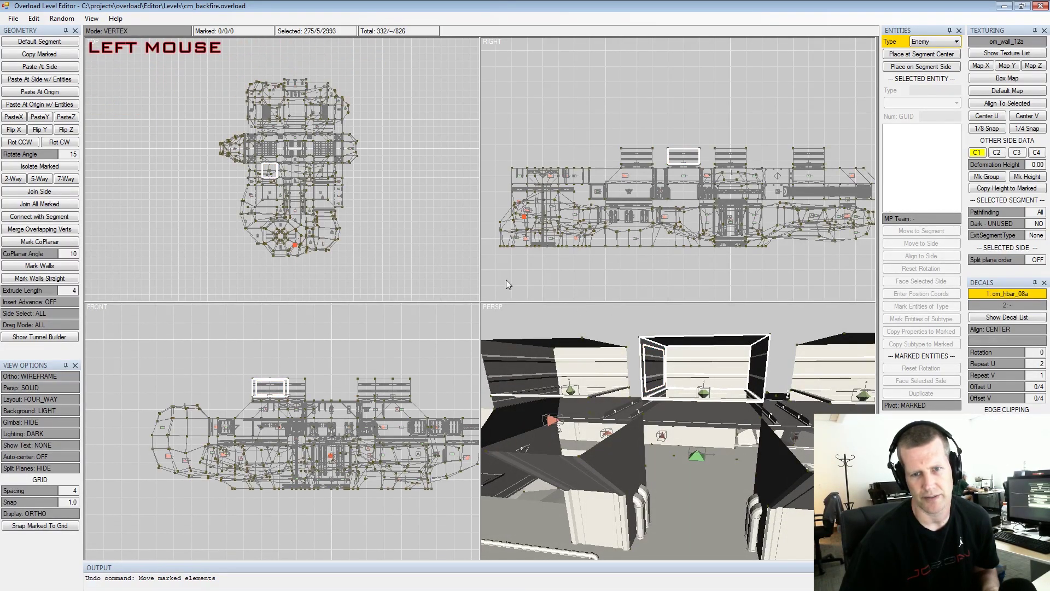
click(665, 366)
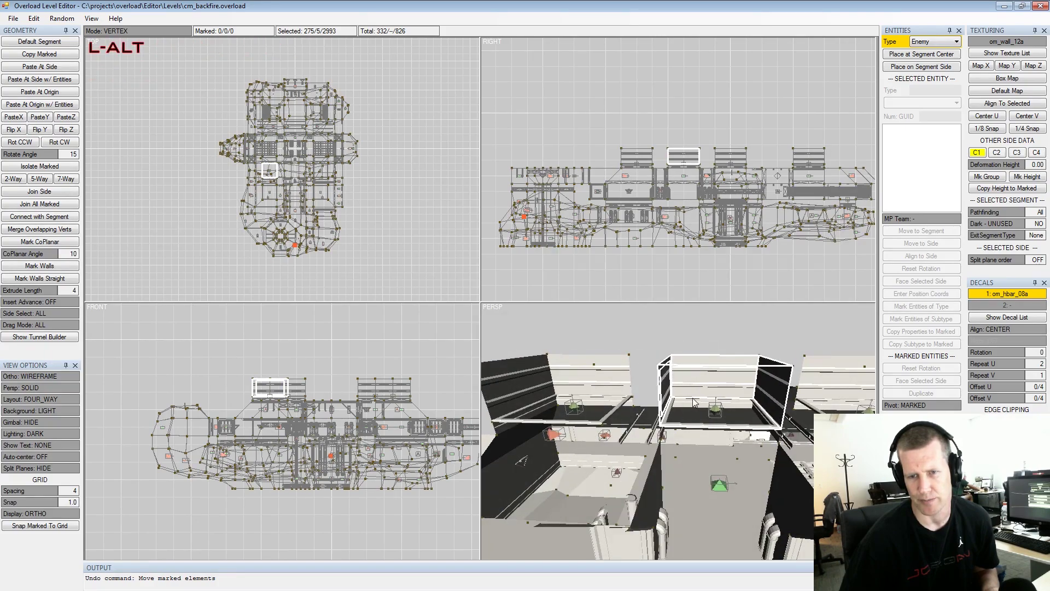
click(110, 35)
click(677, 402)
click(732, 498)
click(723, 422)
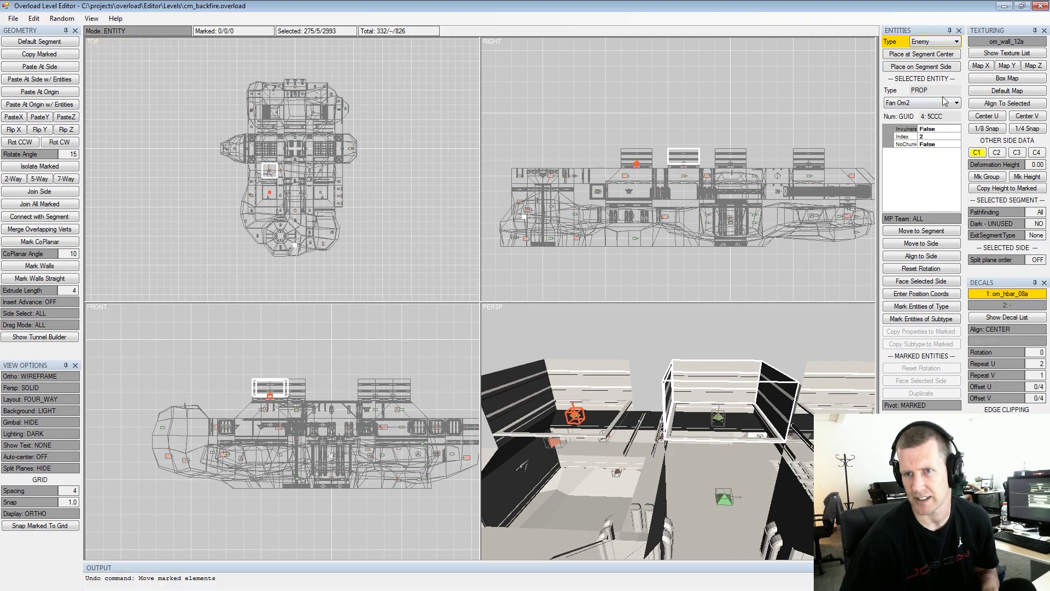
click(666, 388)
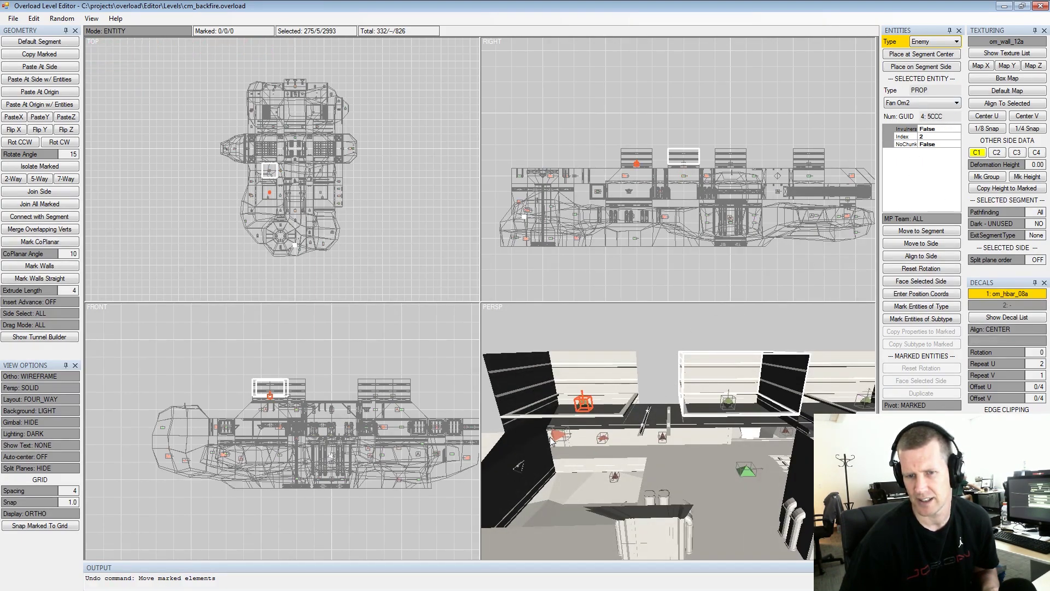
click(564, 438)
click(608, 443)
click(675, 406)
middle_click(721, 384)
scroll(down, 3)
- Cycle Show Text through segment numbers and power-up names while looking over the level
click(718, 380)
click(692, 529)
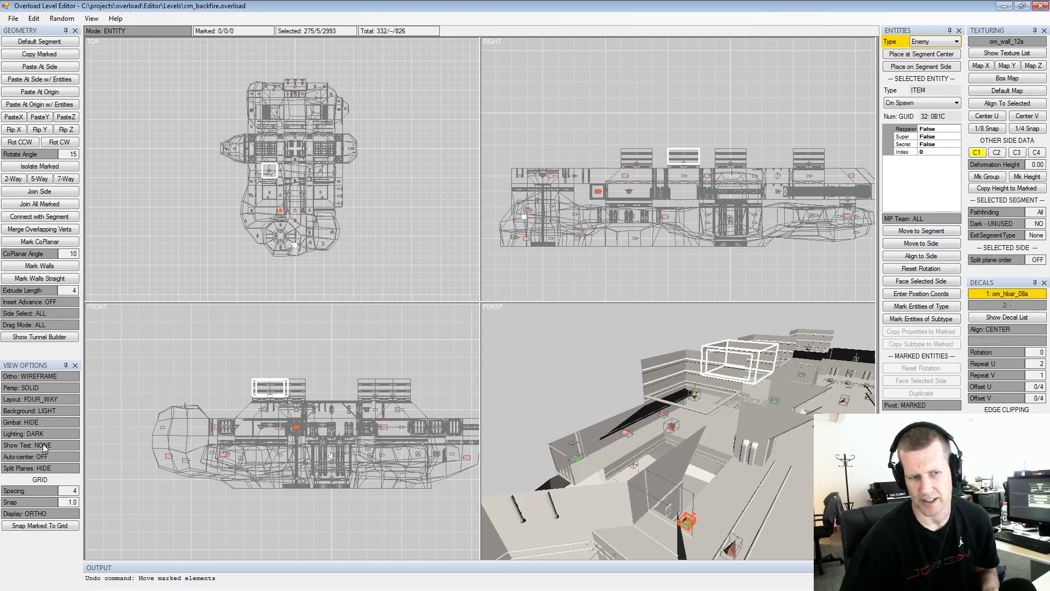
click(46, 447)
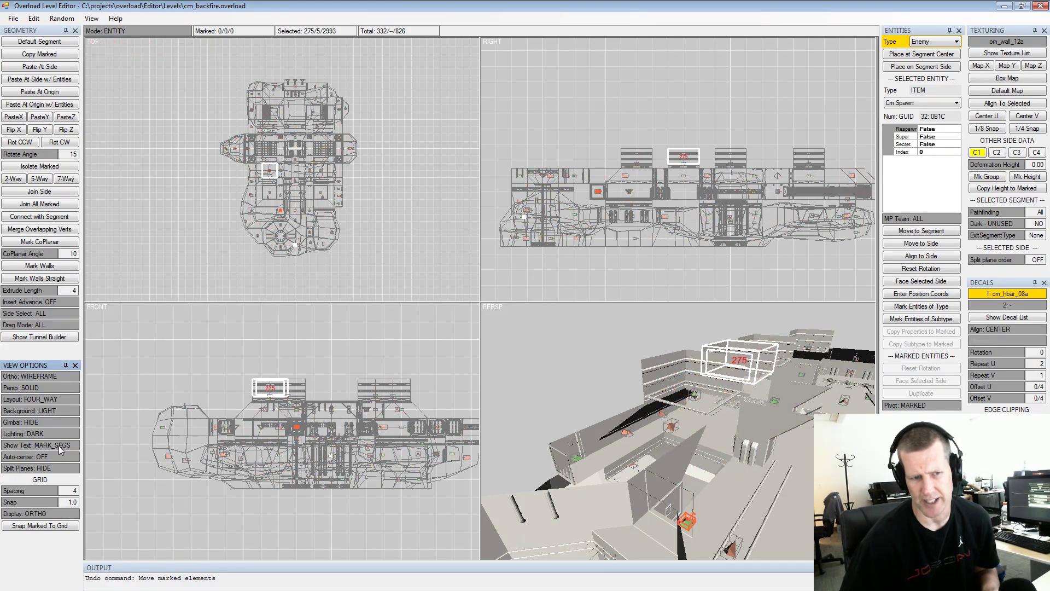
click(58, 449)
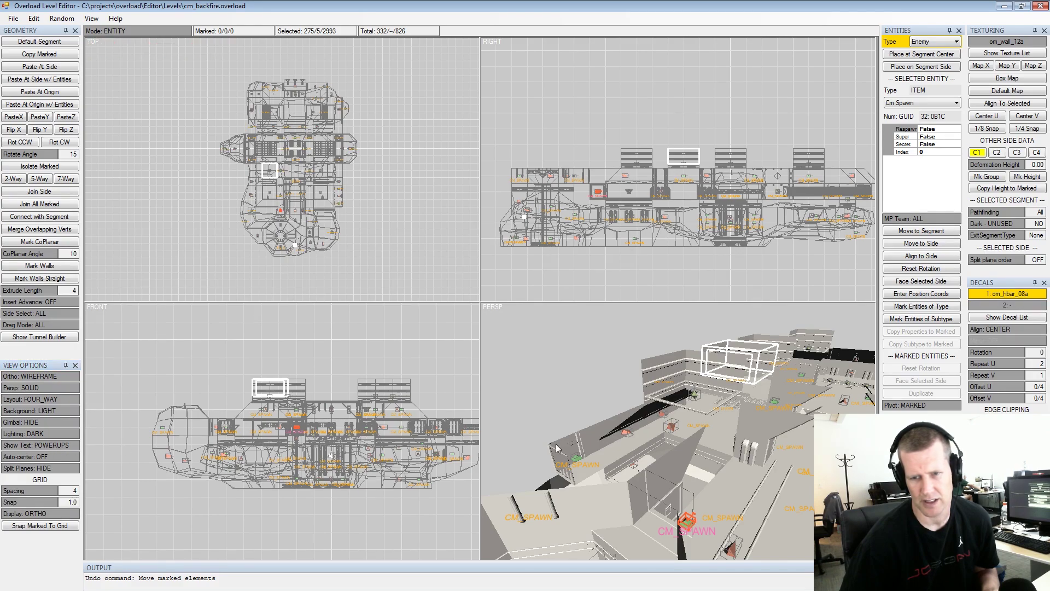
click(721, 435)
middle_click(732, 419)
scroll(down, 3)
click(721, 364)
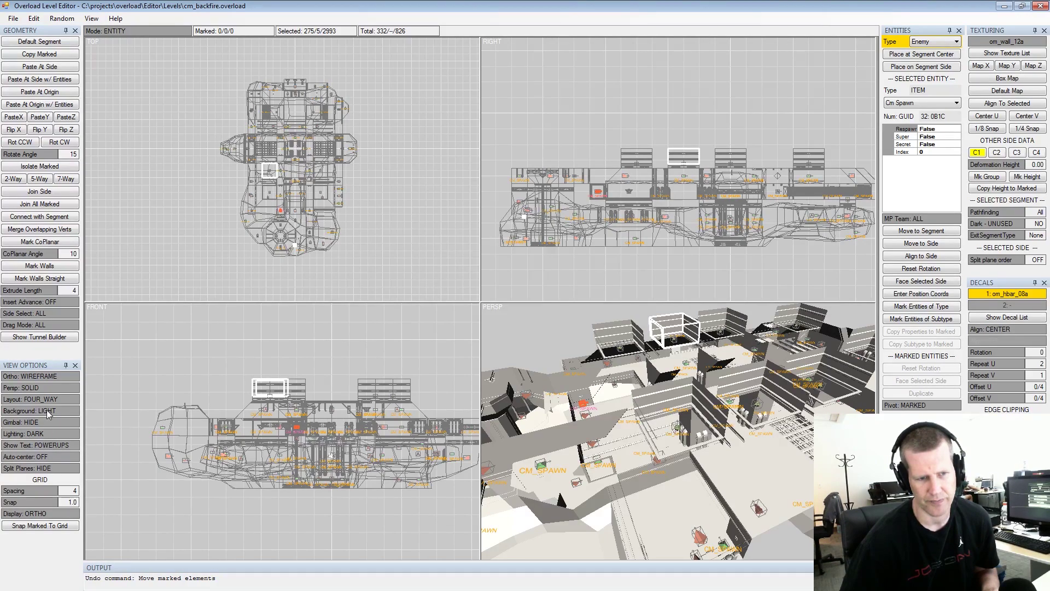
- Set Persp to TEXTURED so cm_backfire renders with textures in the 3D view
click(51, 393)
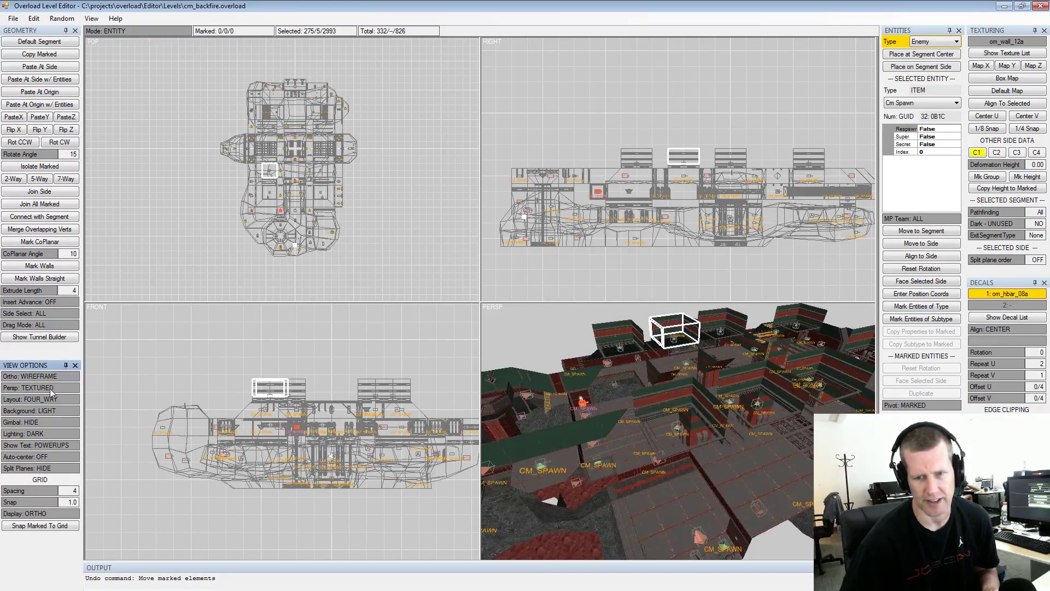
click(708, 407)
scroll(up, 3)
click(726, 387)
middle_click(686, 398)
click(710, 403)
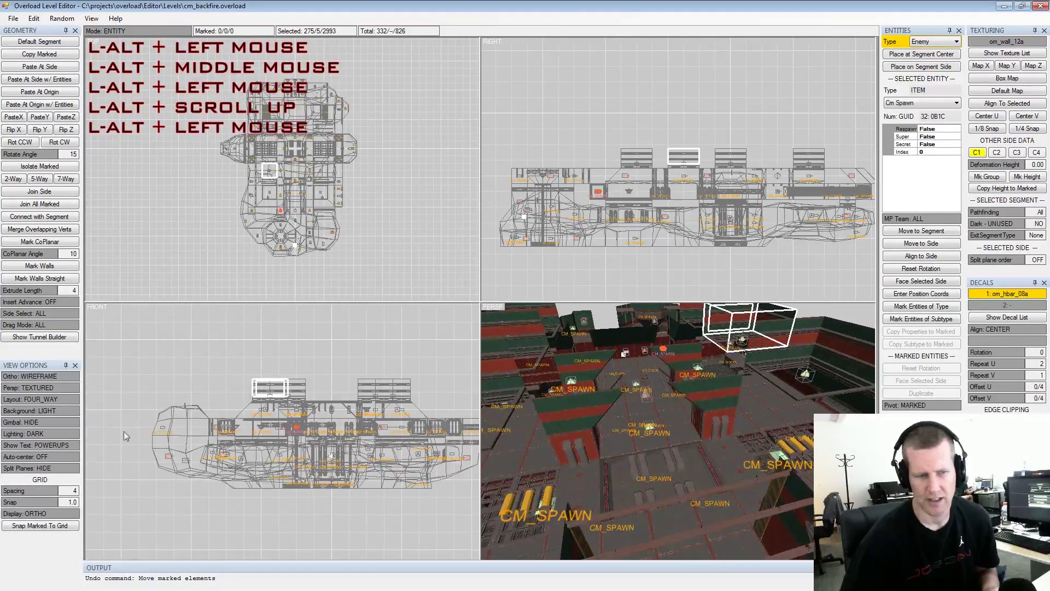
- Set Show Text to ROBOTS and inspect the textured level, selecting a different segment
click(52, 447)
click(664, 407)
scroll(down, 3)
click(697, 419)
click(728, 474)
scroll(up, 3)
click(748, 462)
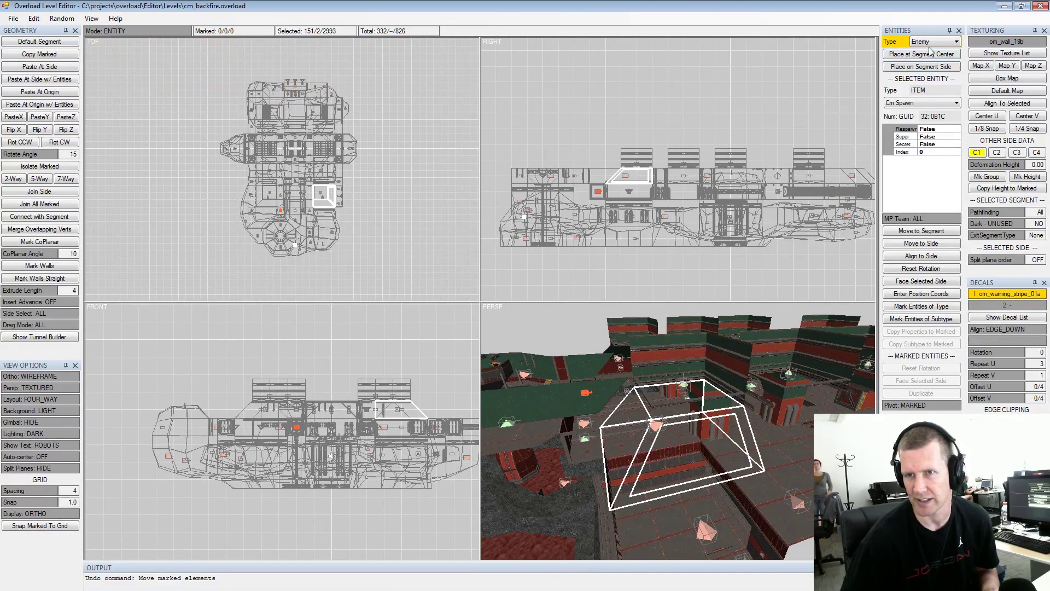
click(927, 60)
click(668, 373)
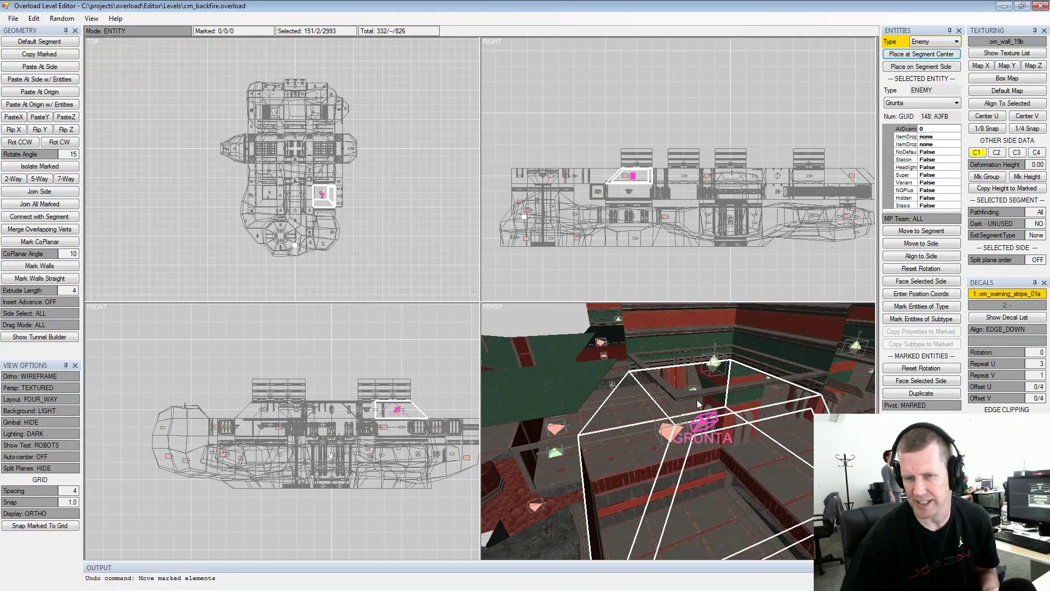
click(739, 419)
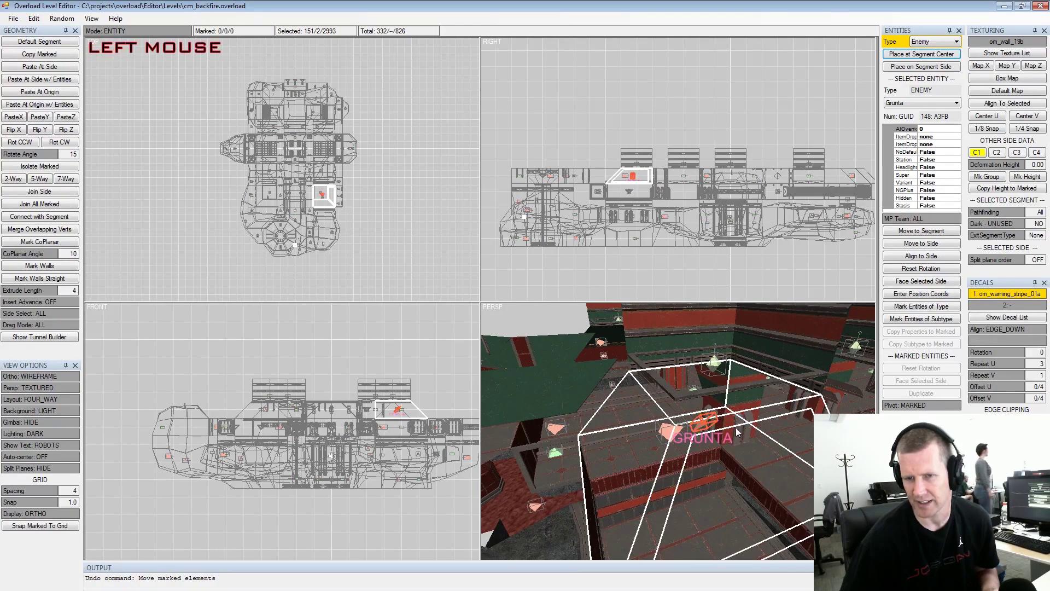
click(736, 391)
scroll(down, 3)
click(727, 412)
middle_click(734, 409)
scroll(up, 3)
click(727, 397)
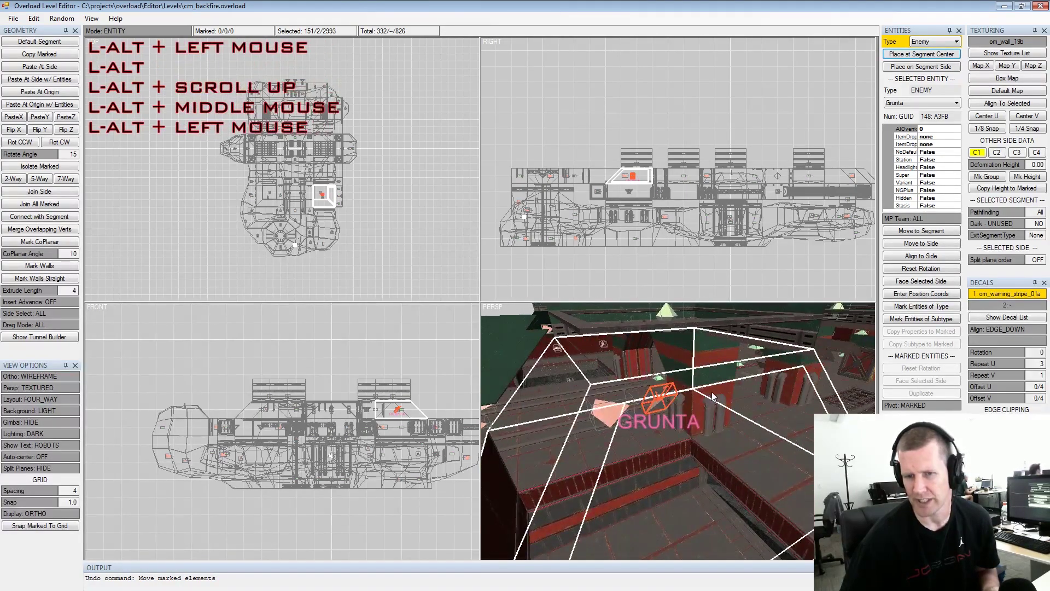
scroll(down, 3)
key(space)
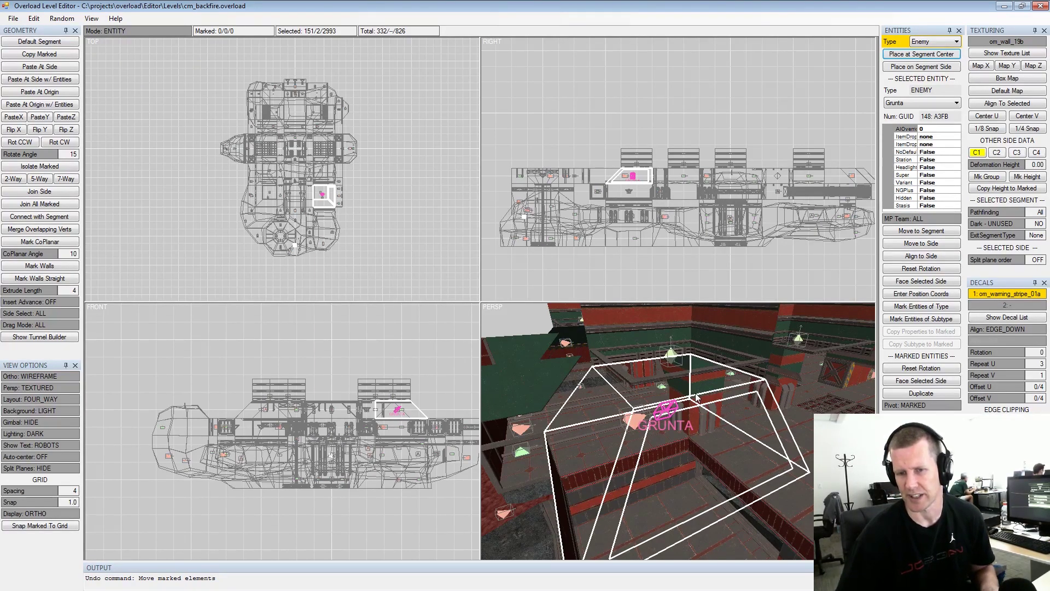
click(711, 363)
middle_click(732, 388)
scroll(down, 3)
- Deselect the Grunta robot, orbit over cm_backfire and mark the lower-left segment
click(720, 394)
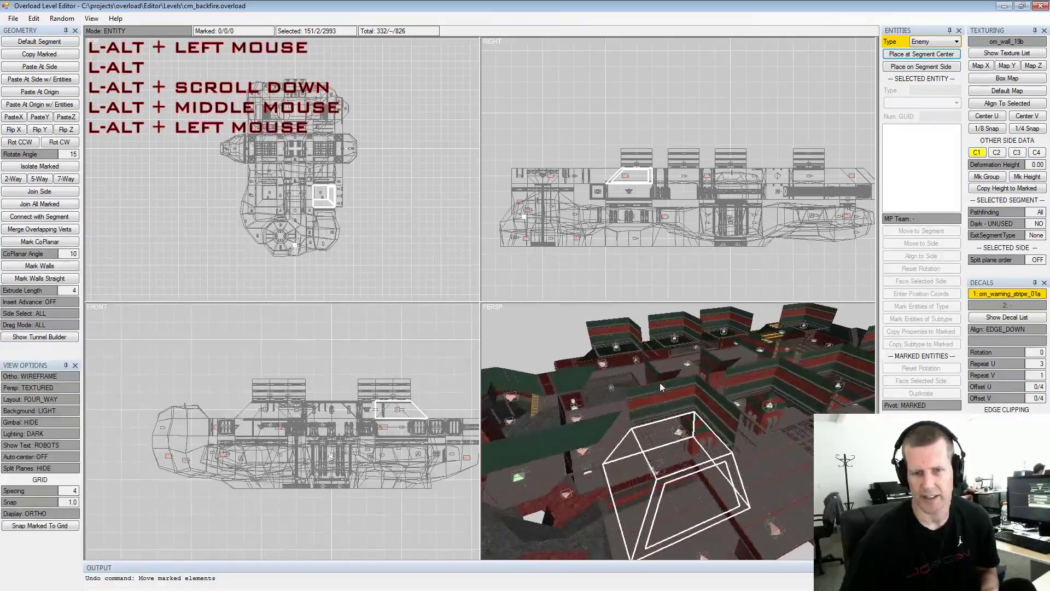
click(681, 397)
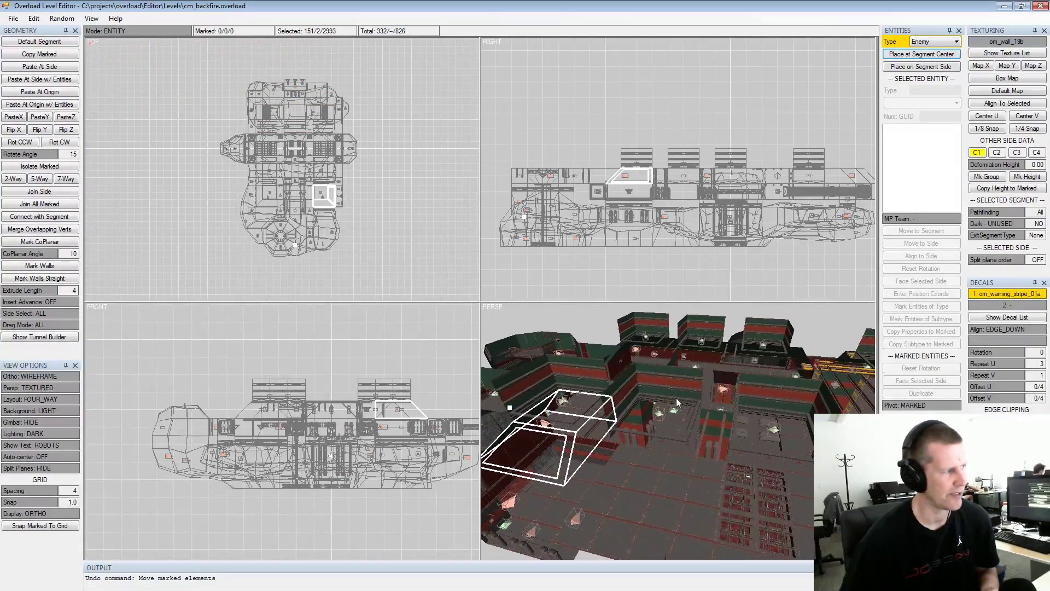
middle_click(691, 400)
scroll(down, 3)
click(677, 400)
scroll(up, 3)
click(681, 411)
click(676, 410)
- Choose File > New Level, bringing up the 'Save Level?' prompt
key(alt+Tab)
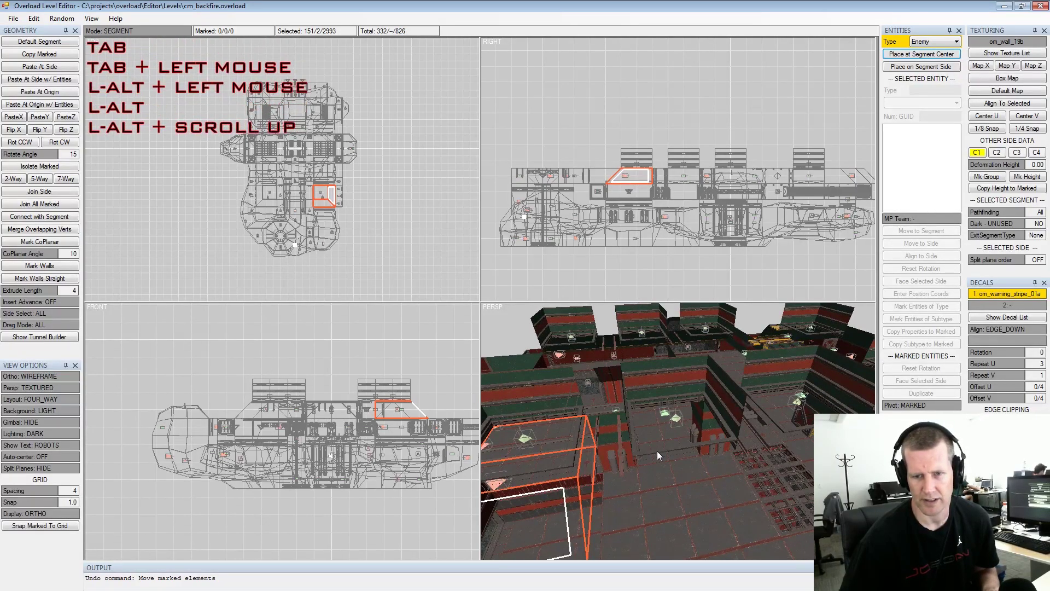
key(Tab)
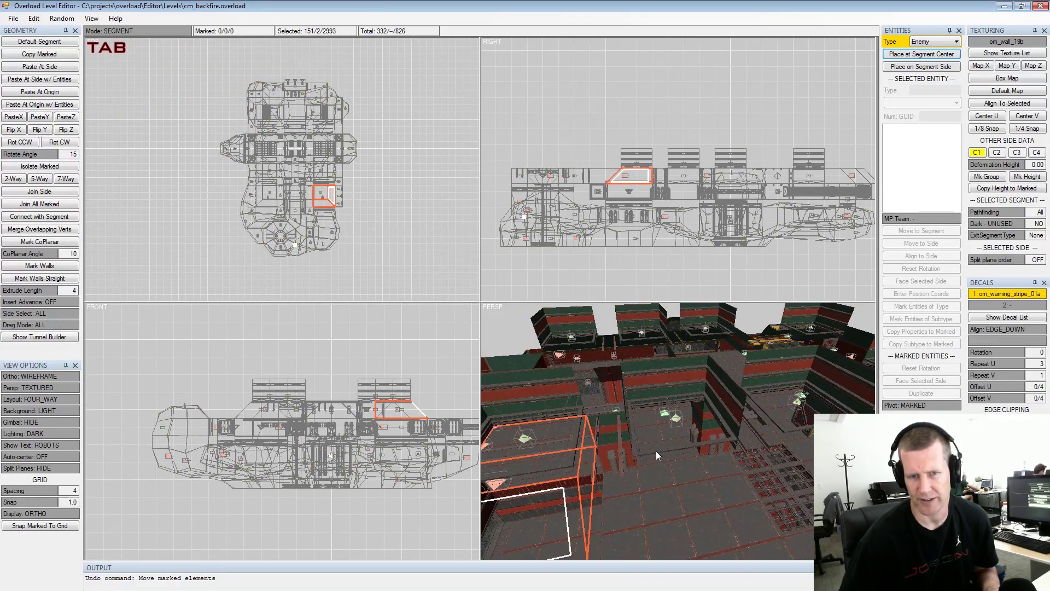
key(Tab)
click(156, 34)
right_click(157, 34)
key(shift+Tab)
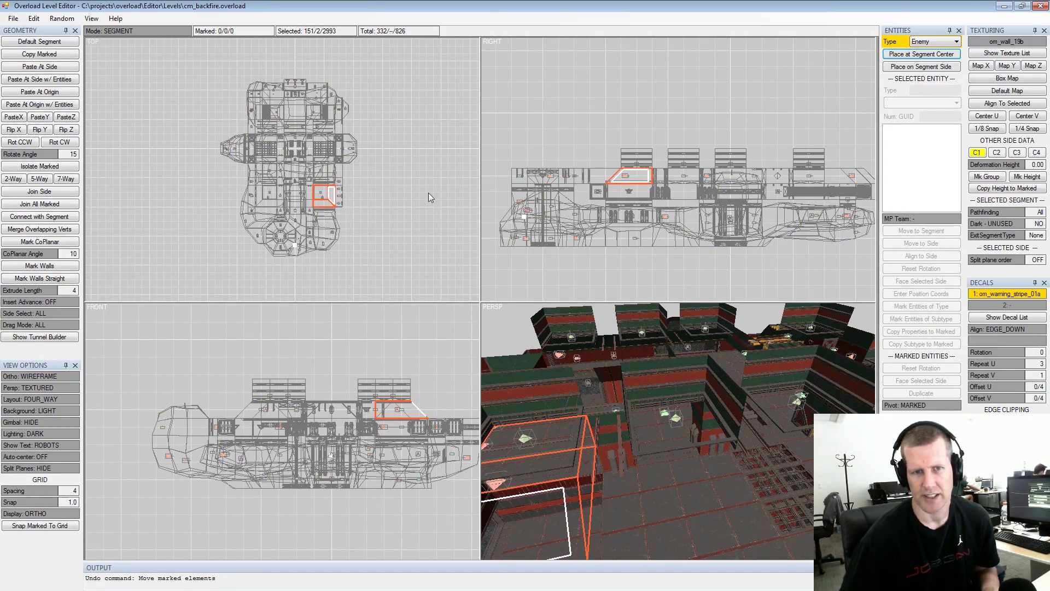
click(24, 23)
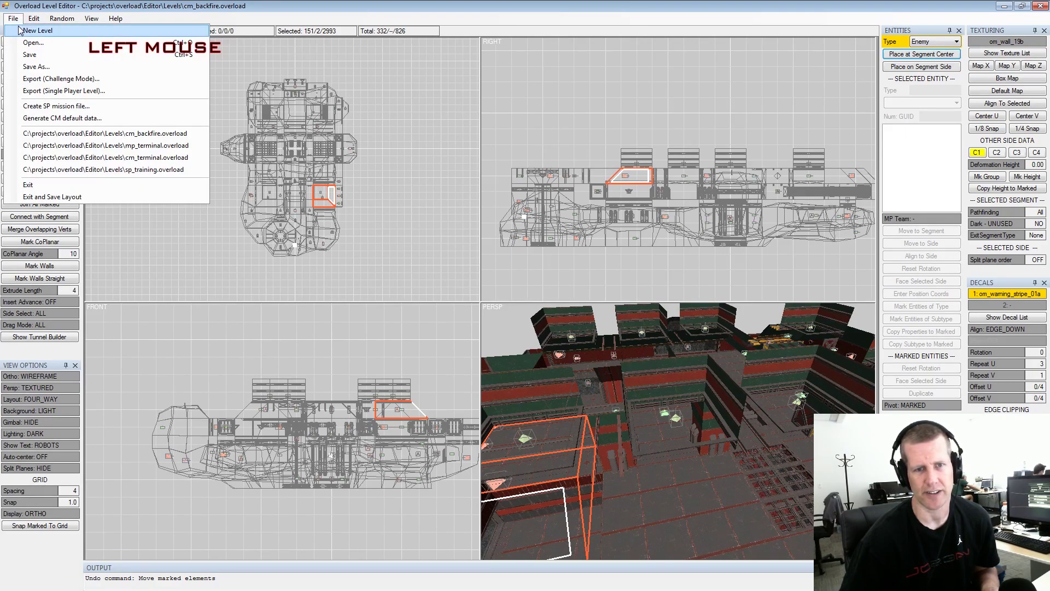
- Answer No to saving, create a default segment at the origin and set Persp to SOLID
click(554, 343)
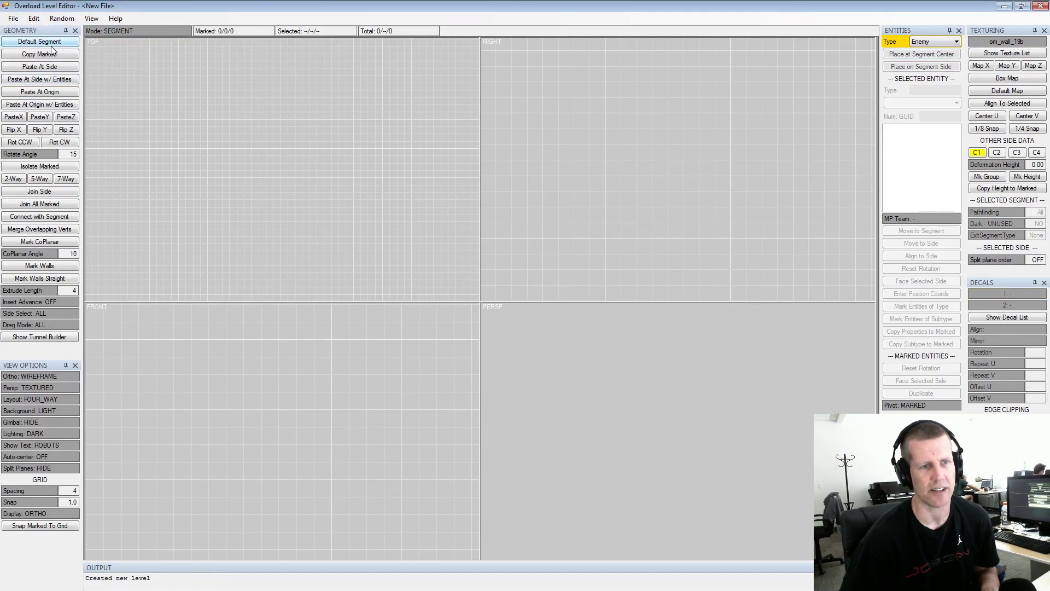
click(46, 46)
scroll(down, 3)
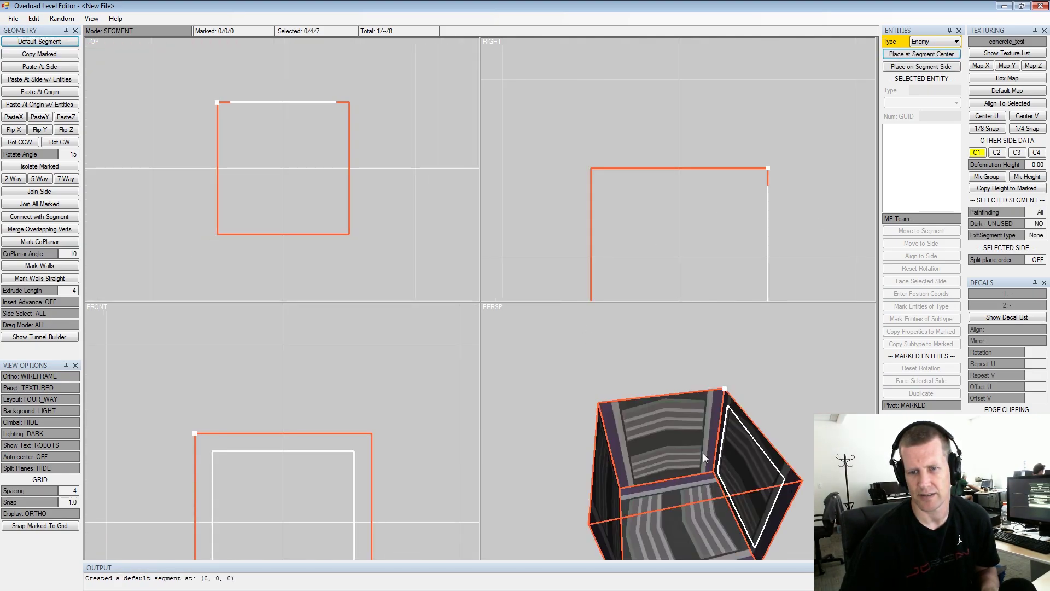
click(40, 387)
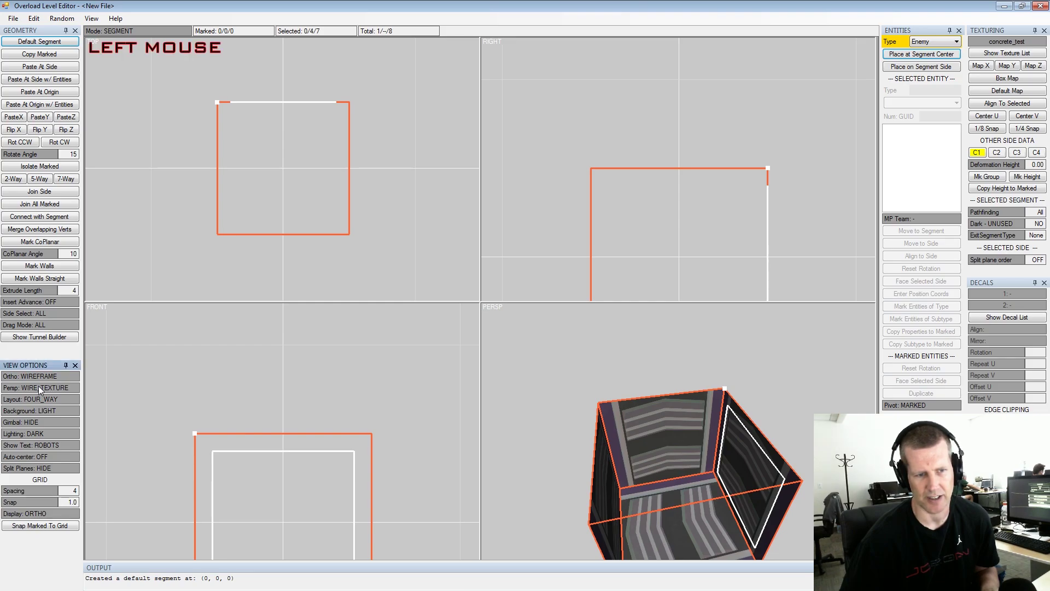
click(43, 390)
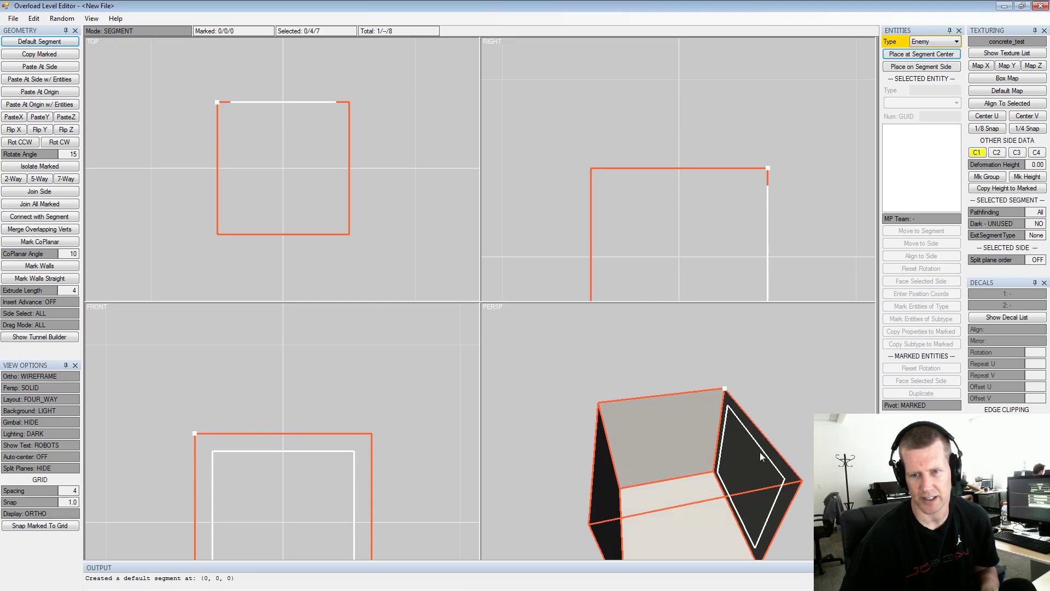
- Pick through the cube's sides in the 3D view, ending with the floor side selected
click(756, 436)
middle_click(769, 416)
click(737, 401)
click(753, 402)
key(Tab)
click(719, 409)
click(813, 421)
middle_click(759, 403)
scroll(down, 3)
click(767, 395)
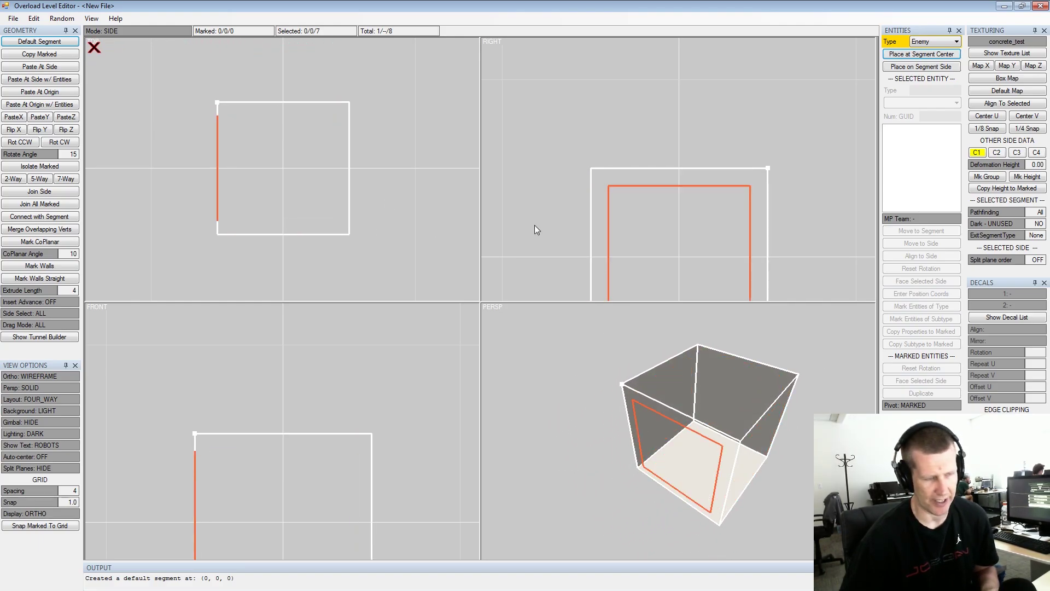
key(x)
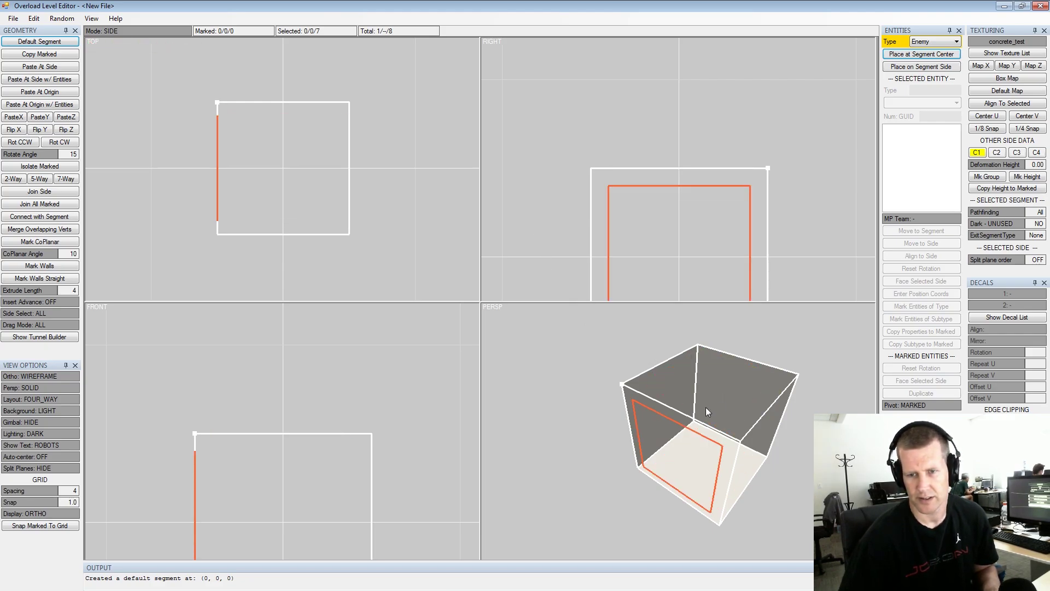
- Insert new segments off the left wall and a further side, starting a short corridor
click(681, 408)
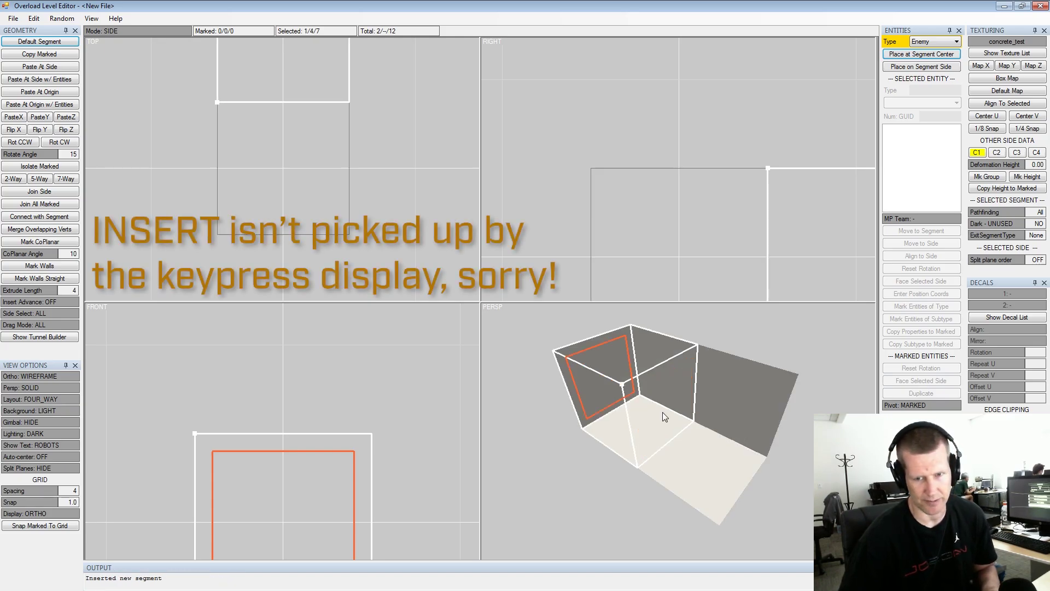
key(c)
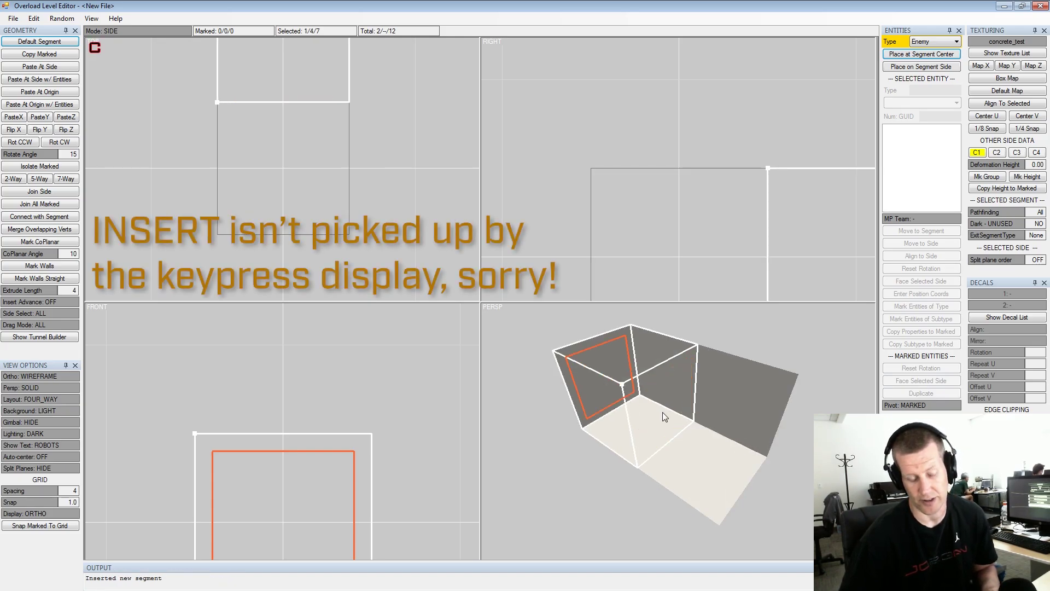
click(730, 407)
click(700, 395)
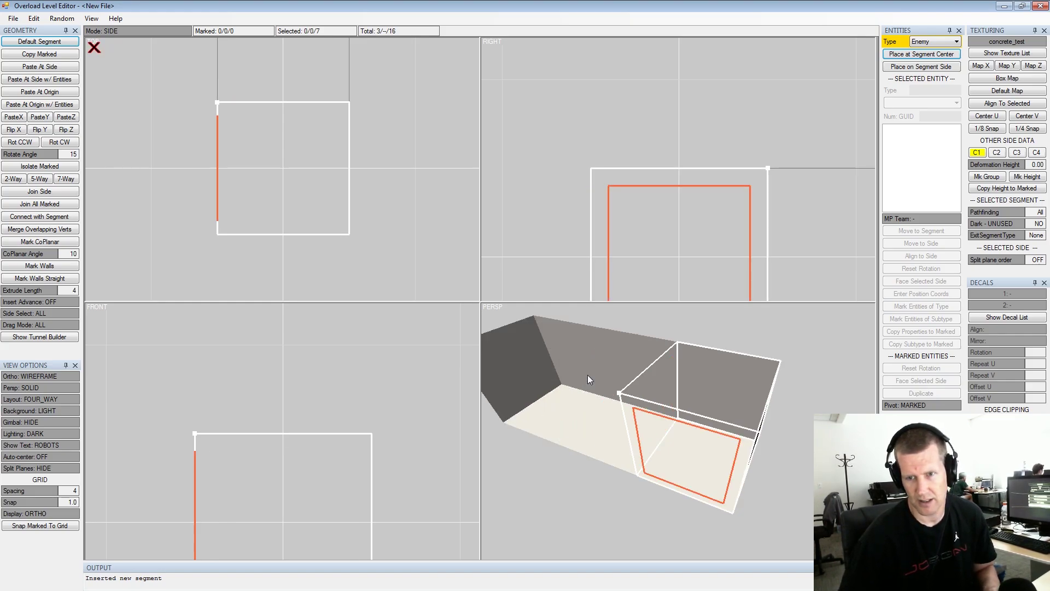
click(712, 377)
double_click(658, 351)
key(alt+x)
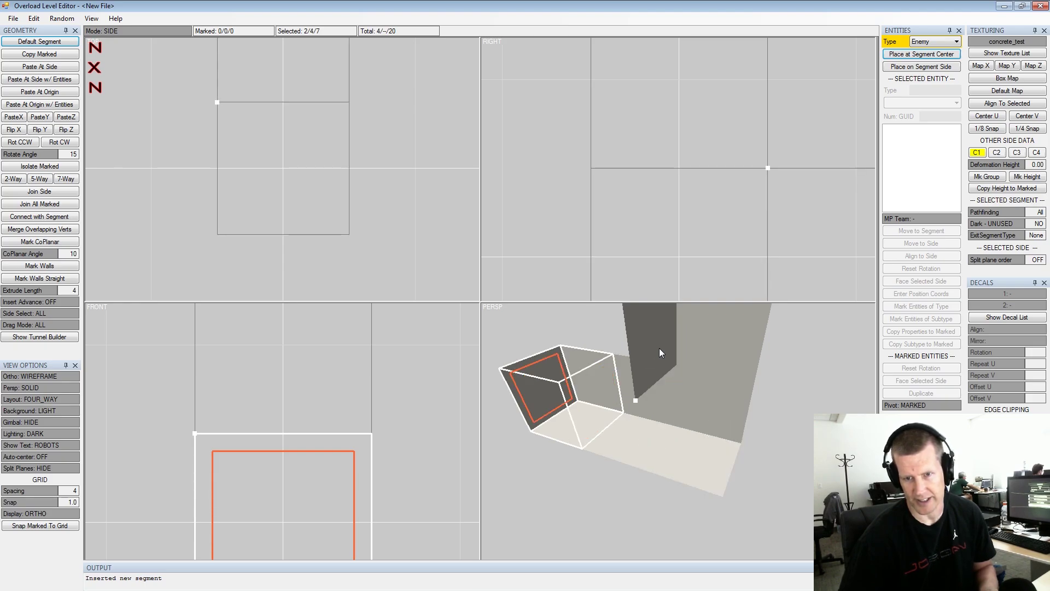
- Select sides along the new corridor to continue extruding
click(592, 383)
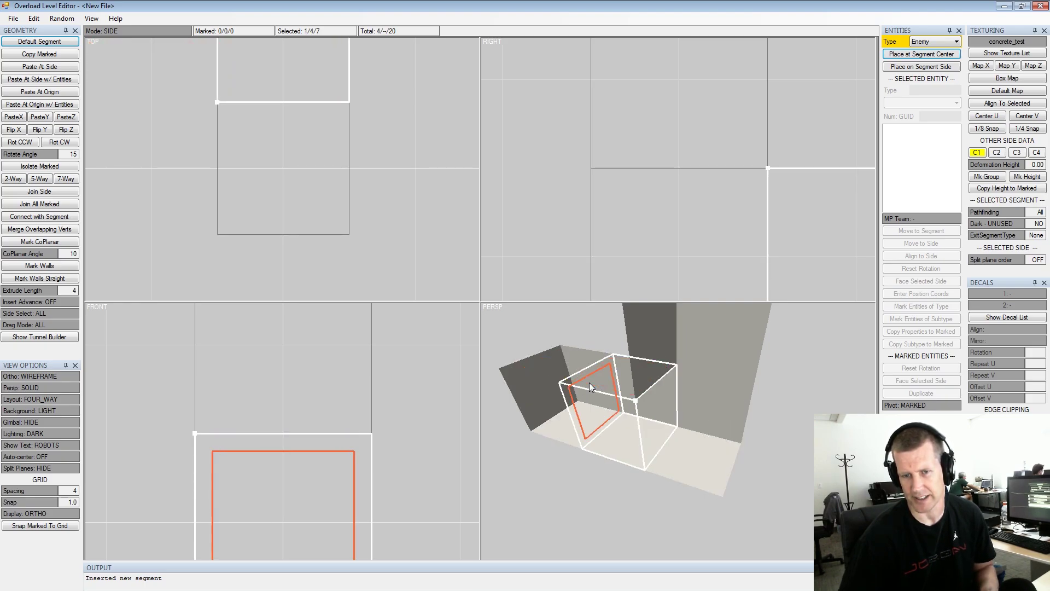
click(587, 380)
click(593, 379)
middle_click(616, 385)
- Set Side Select to VISIBLE and pick corridor sides to grow it with more segments
scroll(up, 3)
click(598, 395)
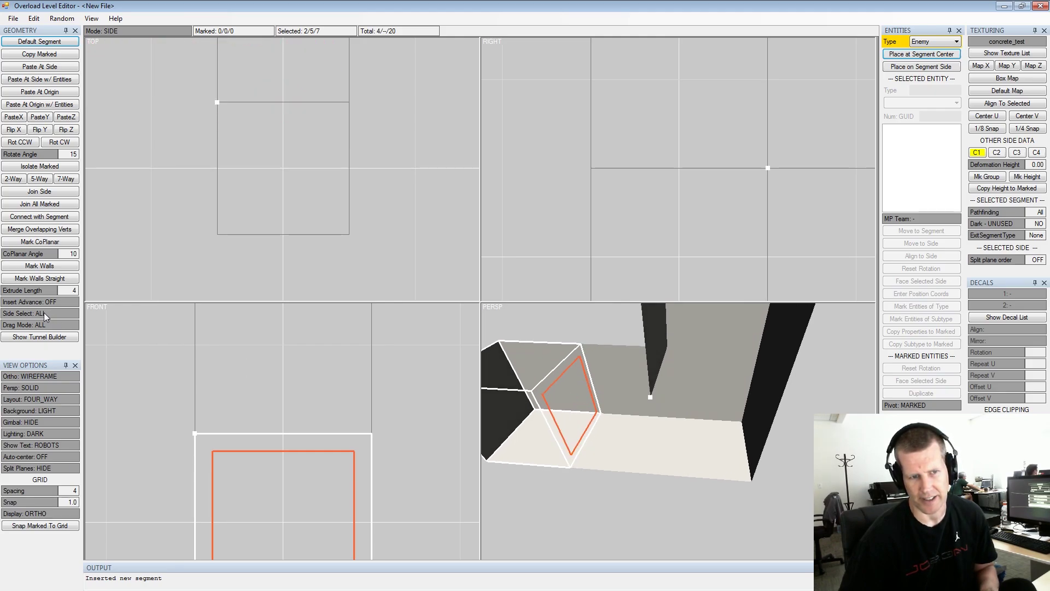
click(46, 315)
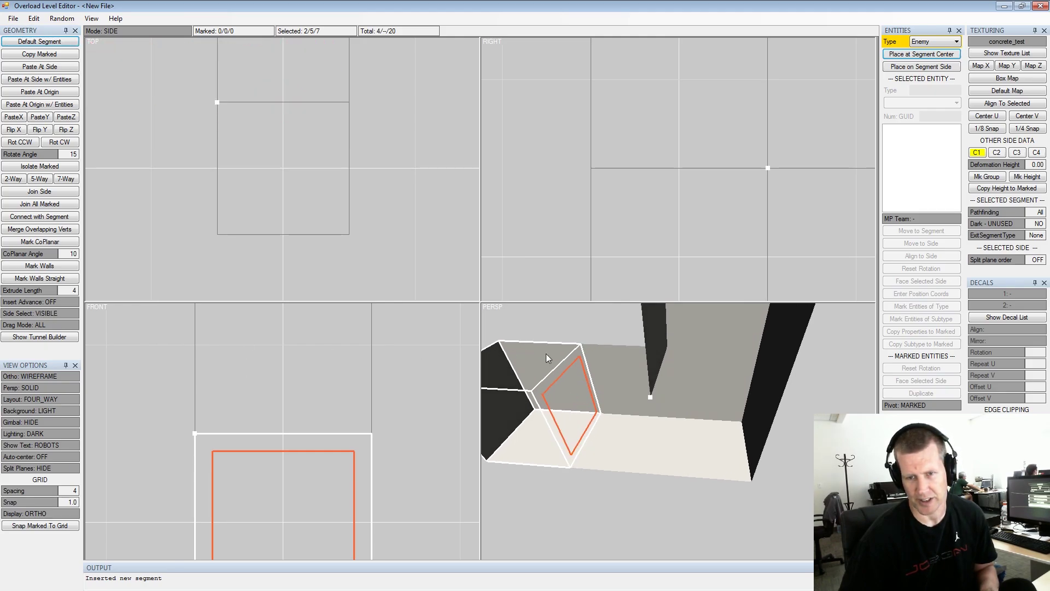
click(636, 392)
click(685, 399)
middle_click(638, 396)
click(645, 424)
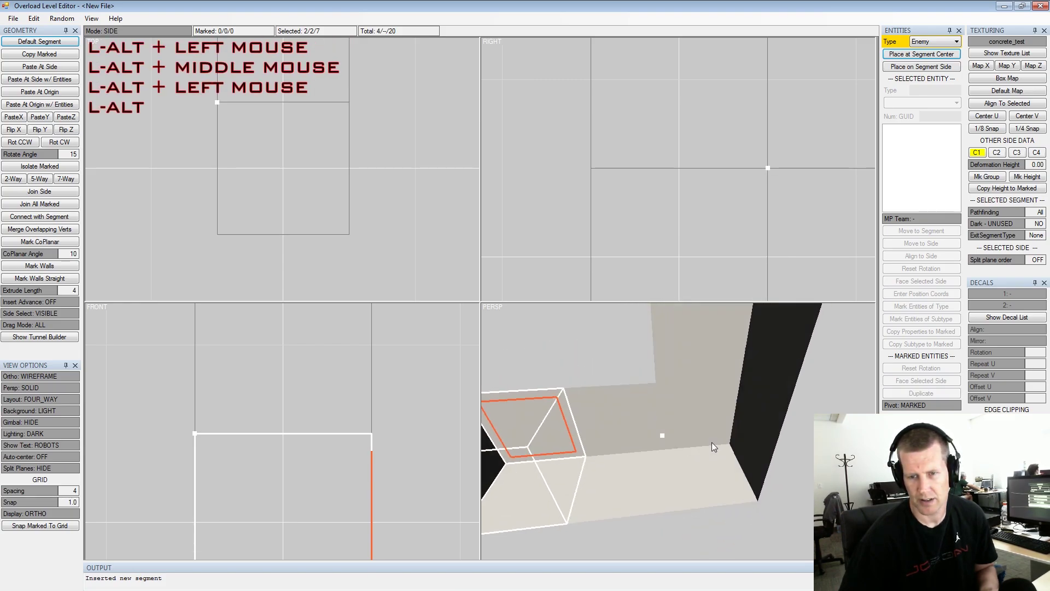
click(725, 444)
middle_click(726, 432)
scroll(down, 3)
click(747, 396)
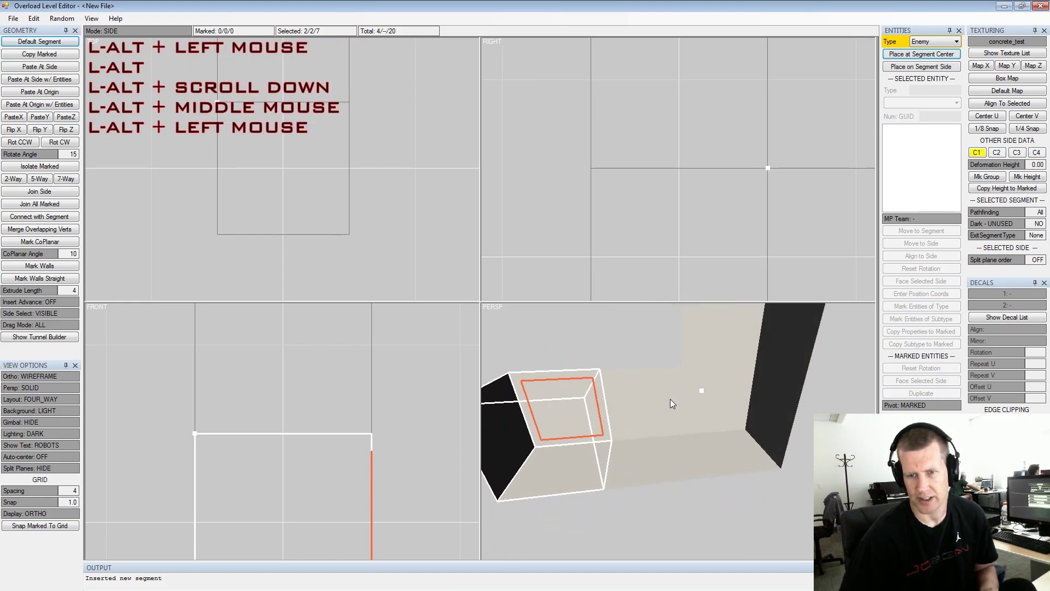
scroll(down, 3)
click(694, 400)
scroll(up, 3)
click(657, 411)
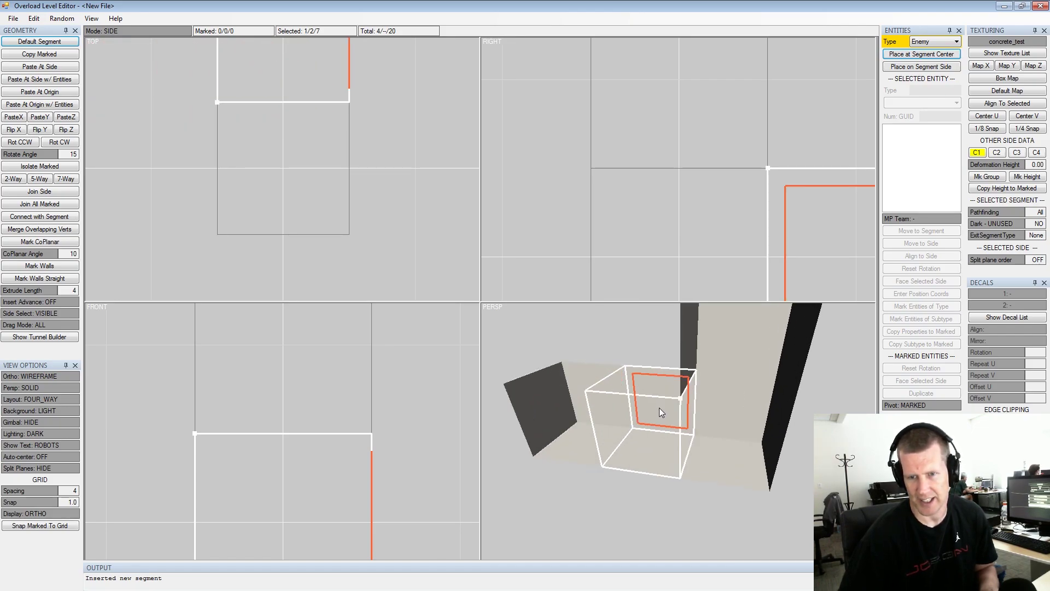
click(669, 407)
middle_click(726, 417)
click(720, 395)
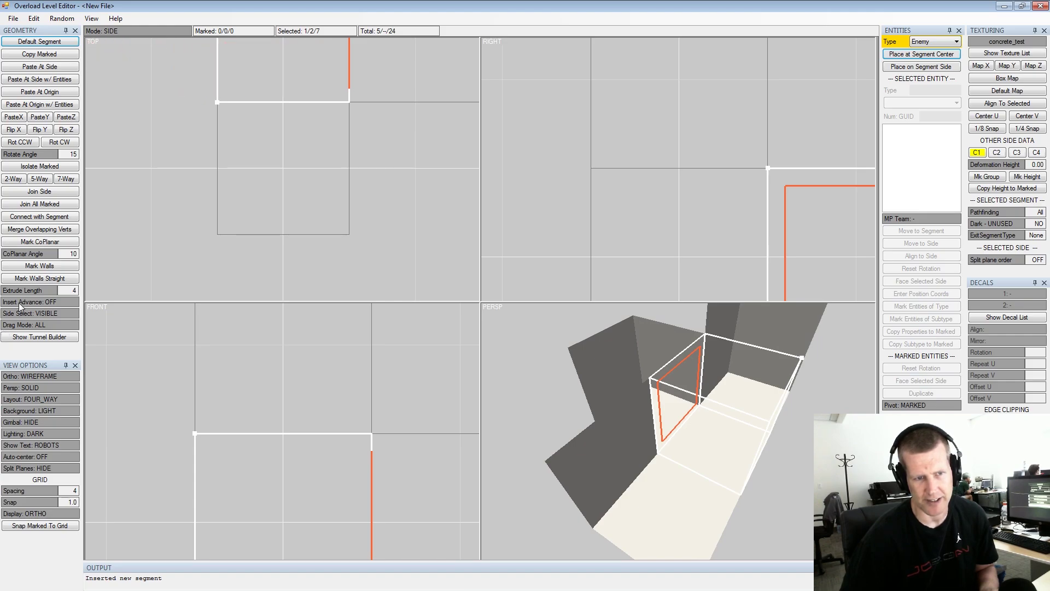
- Toggle Insert Advance to ON and keep extending the corridor into a rising shaft
click(22, 307)
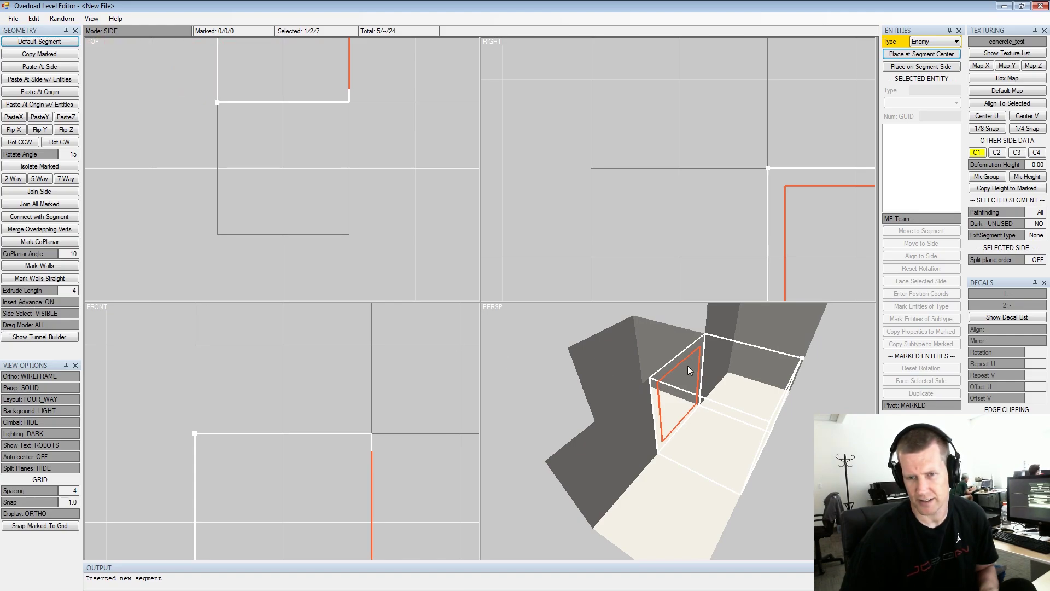
click(693, 386)
middle_click(660, 381)
middle_click(645, 355)
click(645, 354)
click(656, 354)
middle_click(679, 369)
click(778, 382)
middle_click(701, 349)
scroll(down, 3)
click(680, 372)
scroll(up, 3)
click(623, 385)
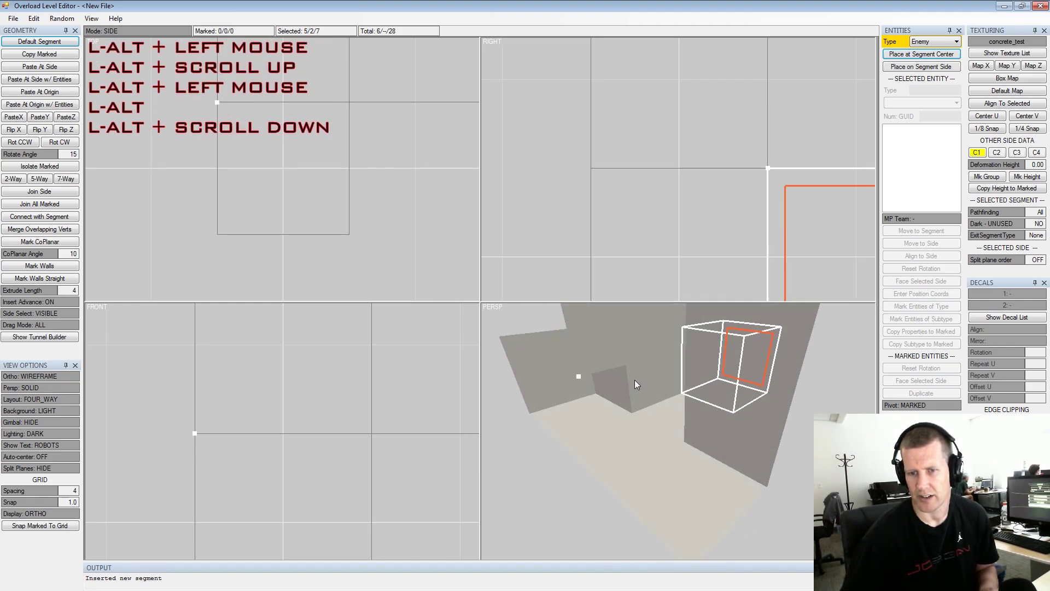
- Select the open end side of the corridor in the Persp view to build from
middle_click(631, 395)
click(636, 398)
scroll(up, 3)
click(645, 404)
click(736, 450)
click(687, 417)
click(735, 355)
click(709, 380)
double_click(642, 375)
click(672, 376)
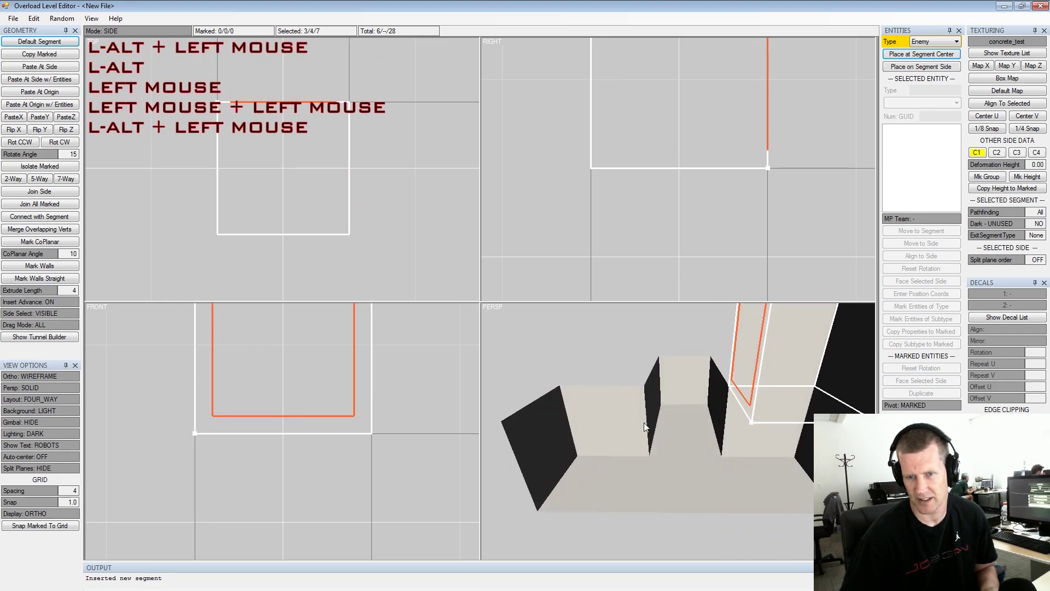
double_click(619, 429)
- Insert a chain of new segments off successive selected sides of the corridor end
key(alt+x)
click(695, 479)
key(space)
click(699, 454)
key(space)
click(698, 423)
key(space)
click(699, 440)
click(695, 445)
key(space)
click(697, 493)
key(space)
- Insert further segments onto the corridor end, forming a bent branch beside the shaft
click(695, 462)
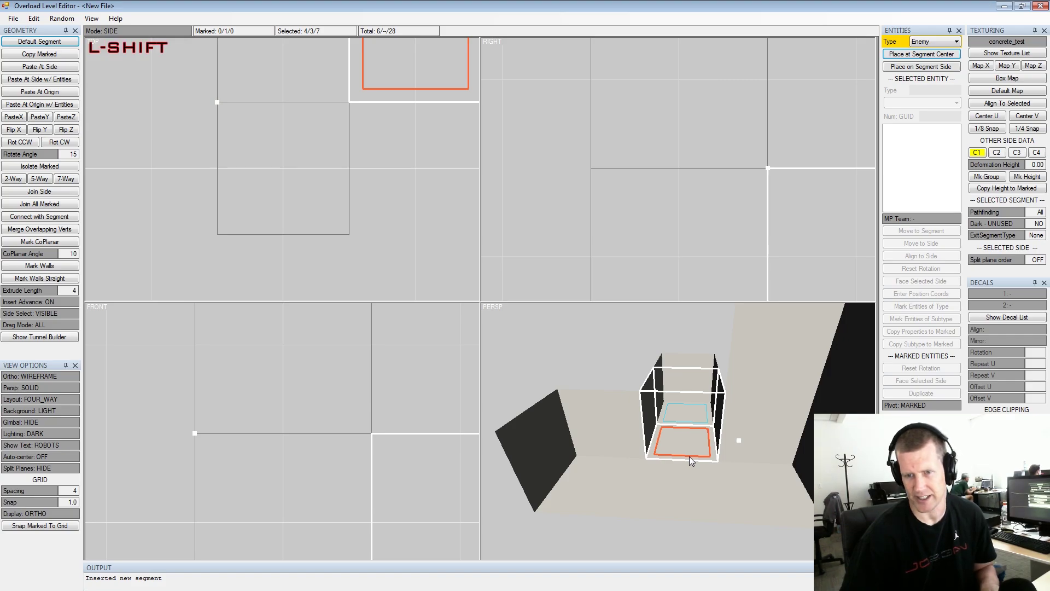
key(shift+space)
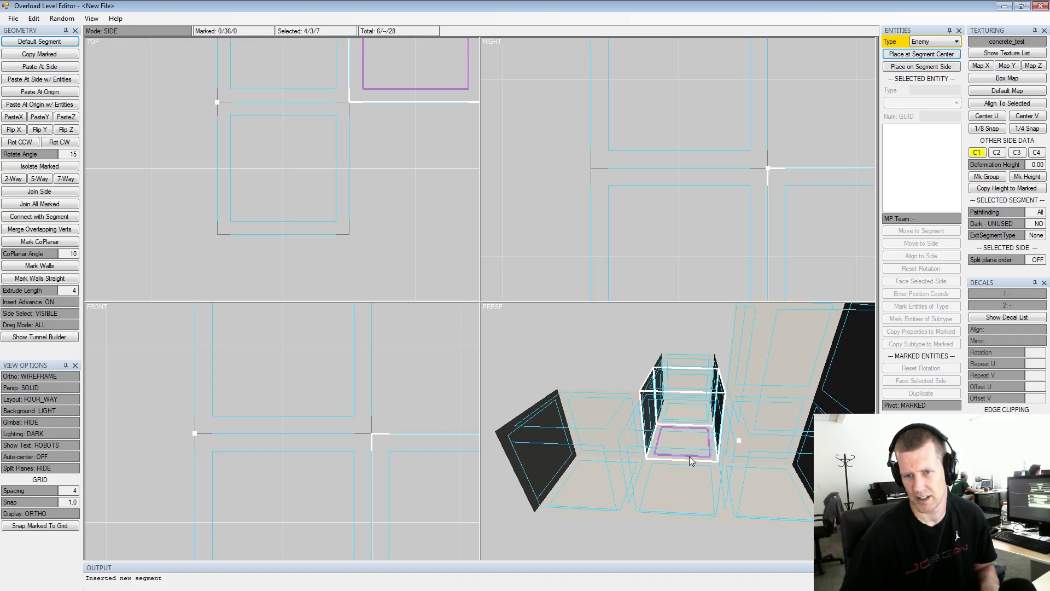
key(space)
key(shift+space)
double_click(623, 443)
key(space)
click(561, 447)
key(space)
click(605, 490)
key(space)
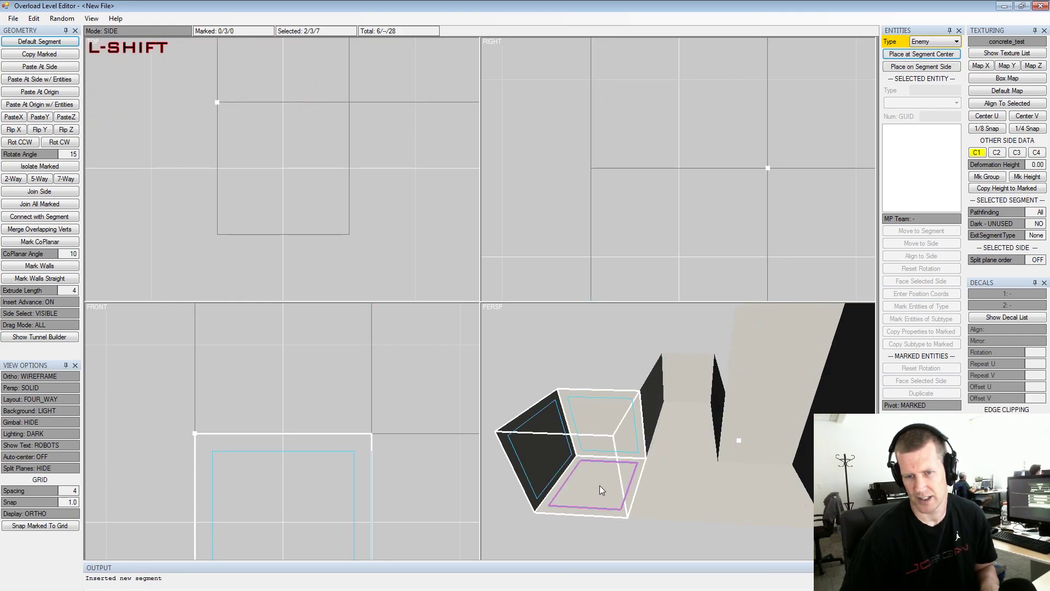
key(shift+space)
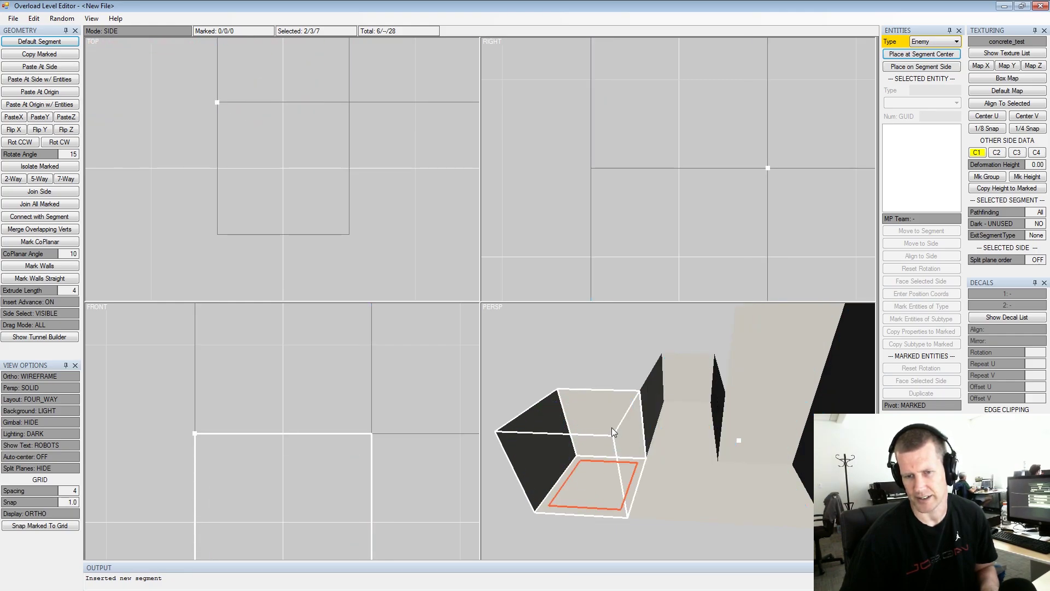
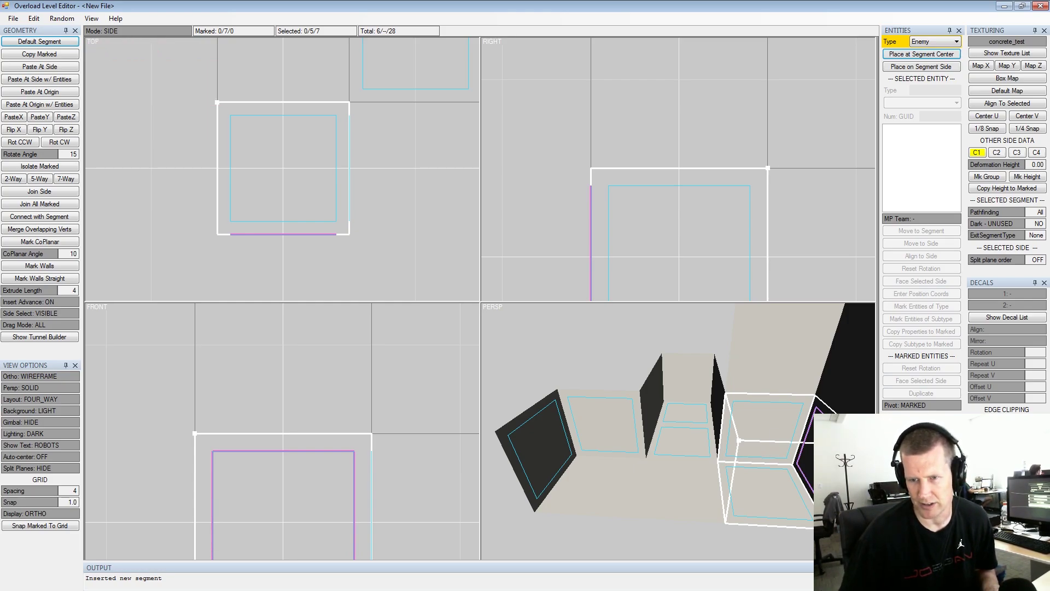
- Orbit around the junction and select the end wall of the branch segment
click(733, 354)
middle_click(732, 369)
click(782, 388)
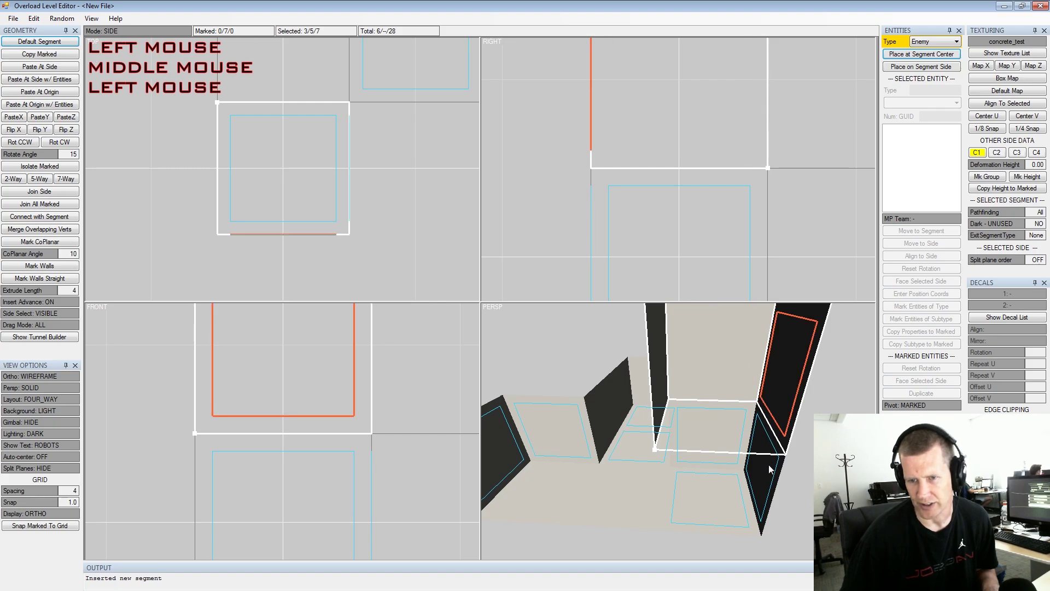
scroll(up, 3)
middle_click(795, 450)
scroll(down, 3)
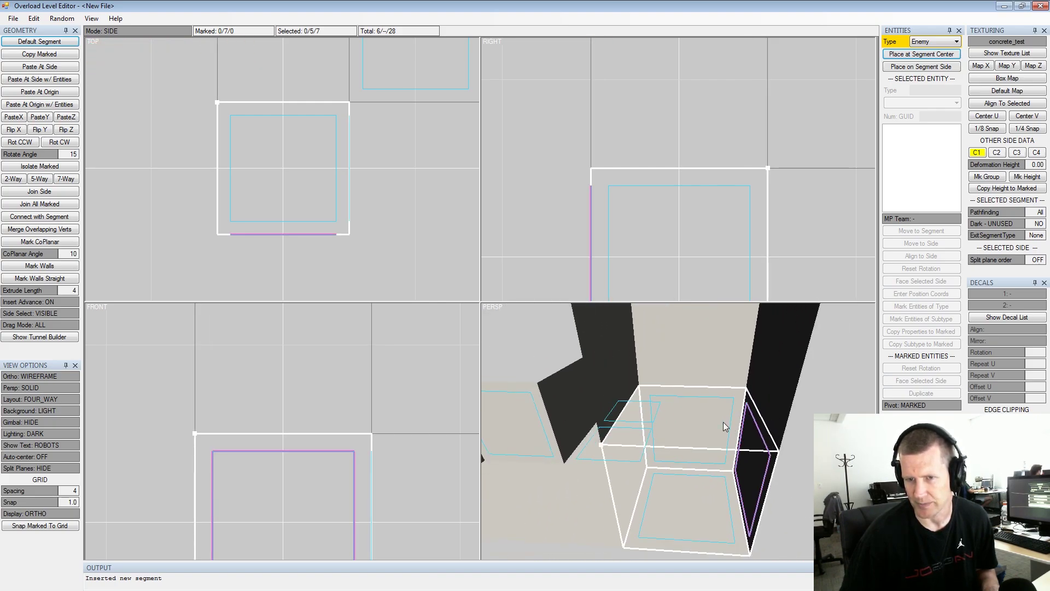
click(708, 416)
click(676, 438)
middle_click(686, 429)
scroll(down, 3)
click(707, 419)
click(683, 461)
click(596, 468)
click(692, 420)
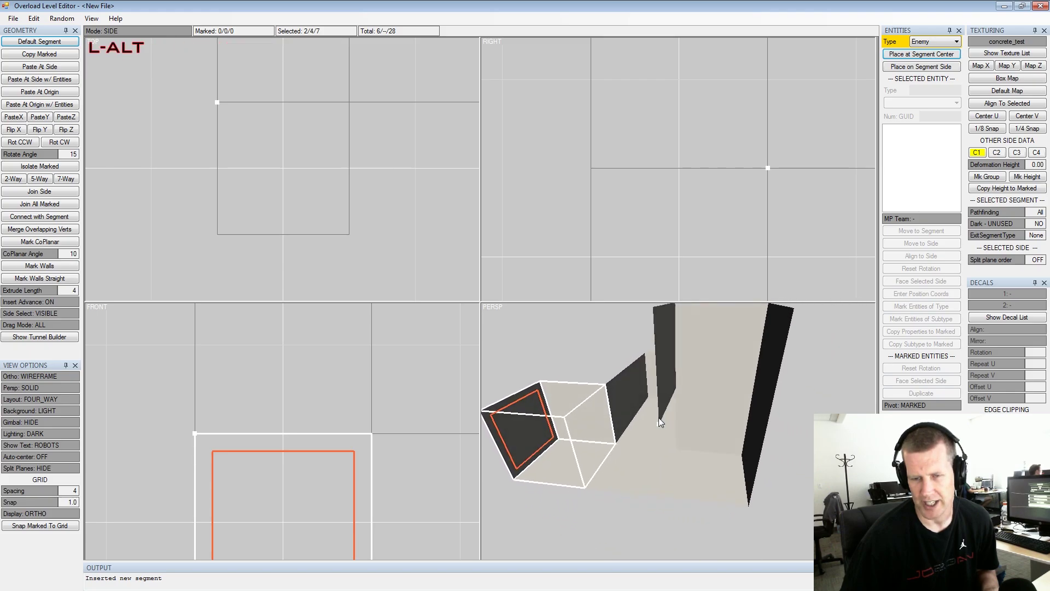
middle_click(676, 416)
click(718, 399)
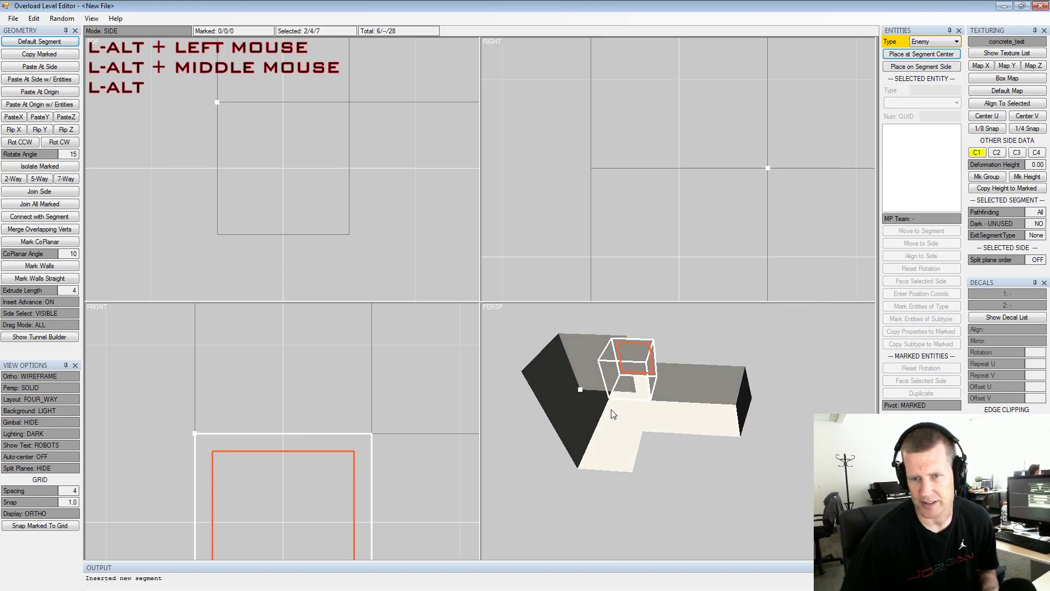
click(647, 417)
scroll(down, 3)
middle_click(326, 192)
scroll(down, 3)
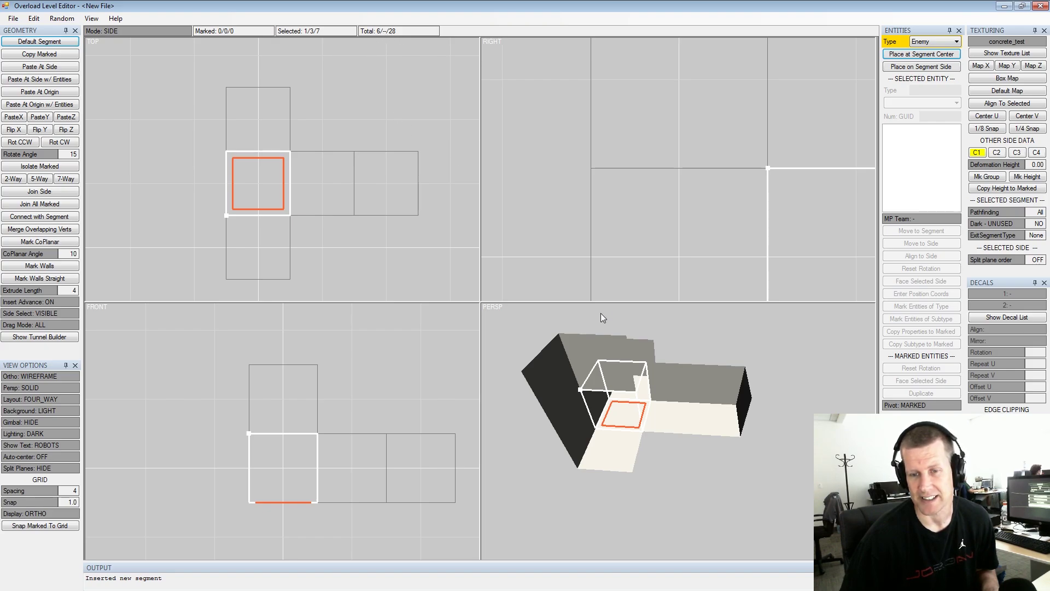
click(641, 399)
click(589, 366)
middle_click(610, 372)
- Select the outer left wall of the end segment, cycling through its sides
click(648, 389)
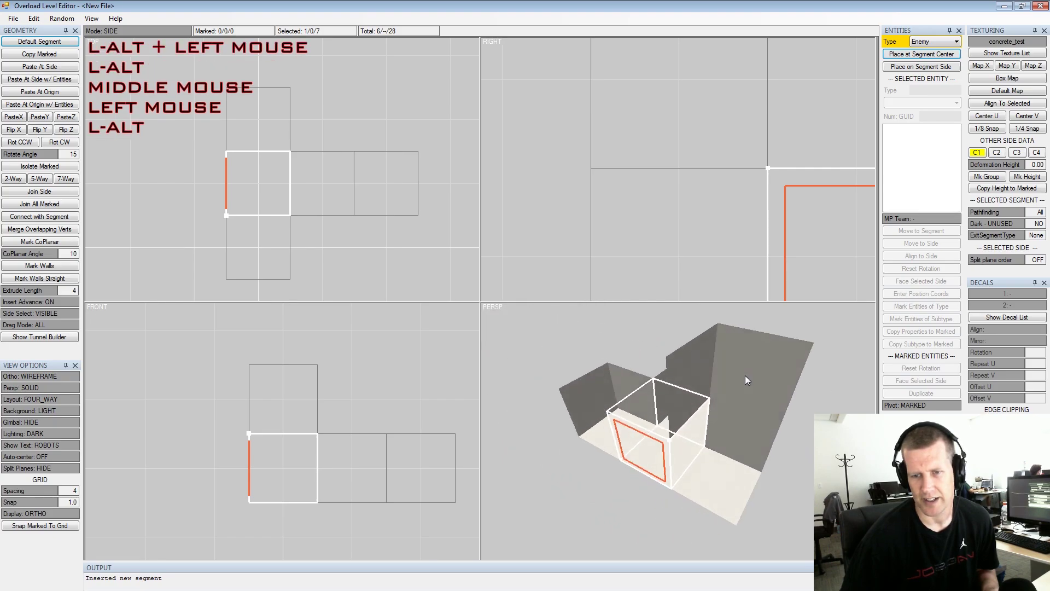
scroll(down, 3)
key(space)
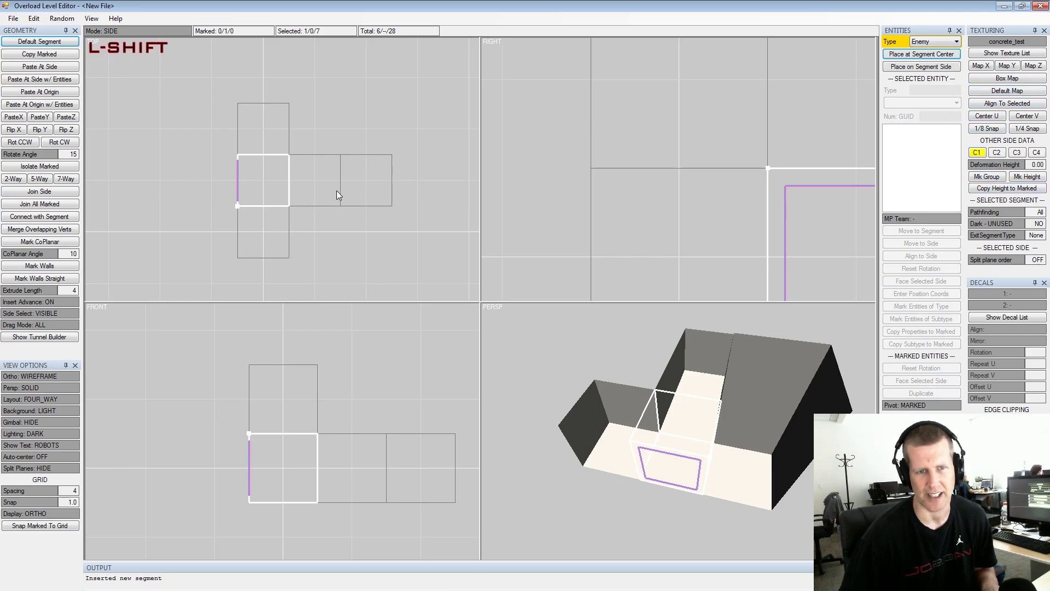
key(shift+space)
key(alt+space)
click(744, 438)
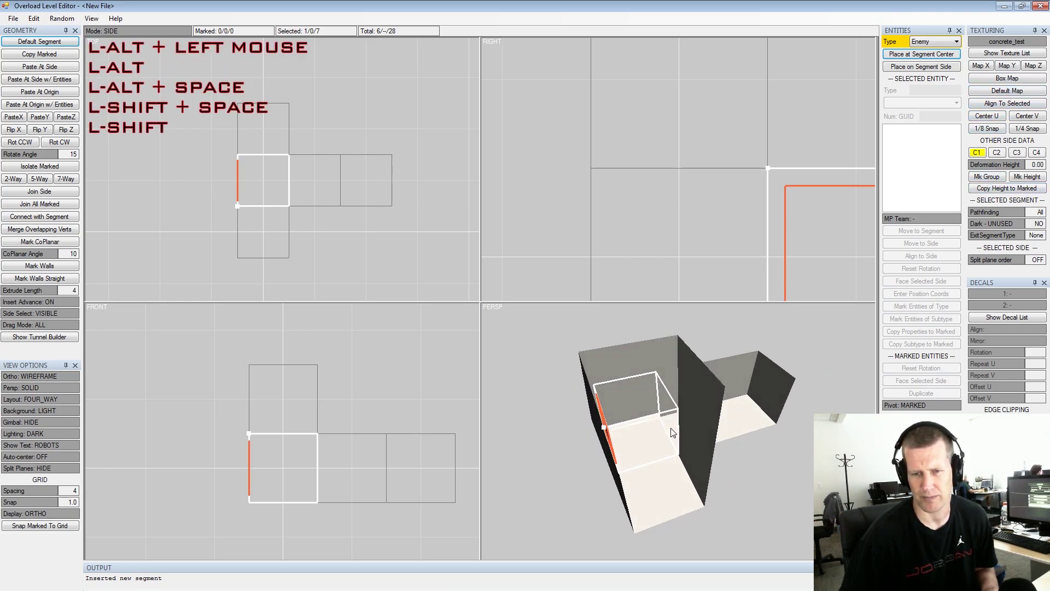
scroll(up, 3)
- Orbit inside the end segment and pick its wall sides to examine them
click(649, 421)
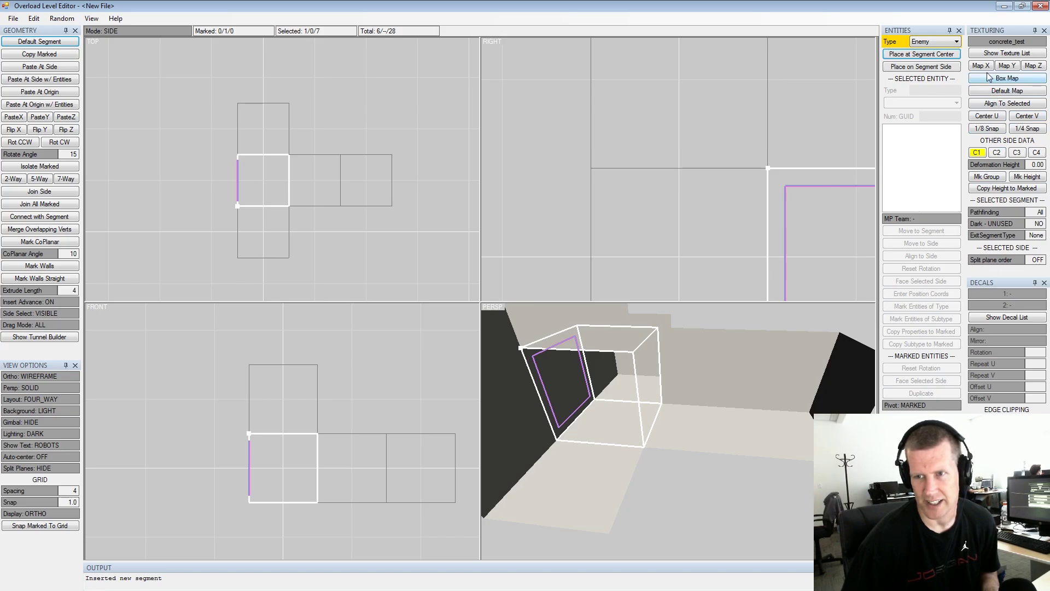
middle_click(651, 374)
scroll(up, 3)
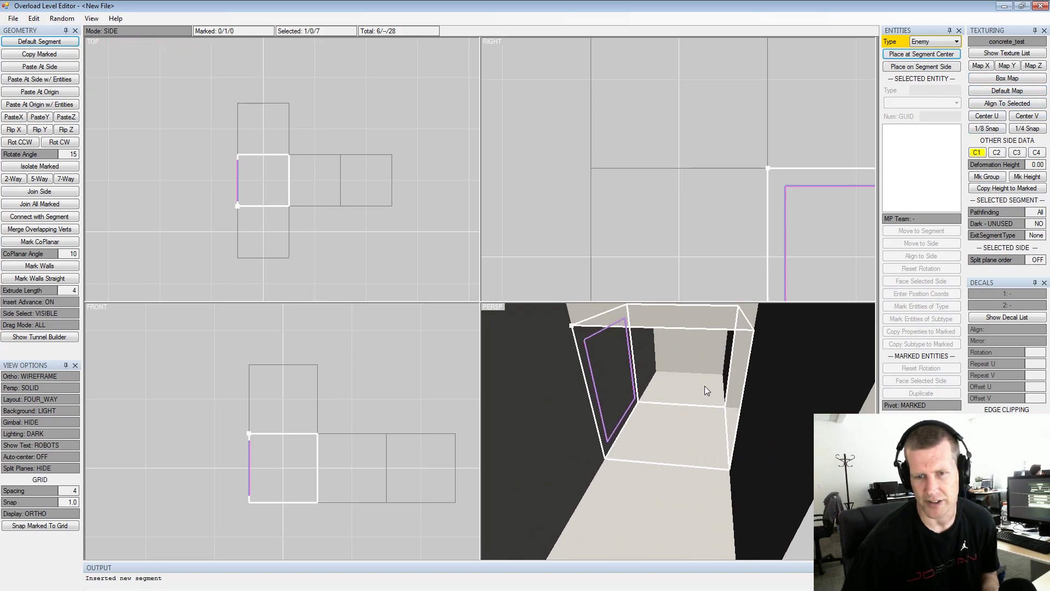
click(697, 405)
middle_click(669, 409)
scroll(down, 3)
click(677, 405)
click(678, 400)
- Move the side selection onto a neighbouring segment's wall
key(shift+alt+space)
click(668, 408)
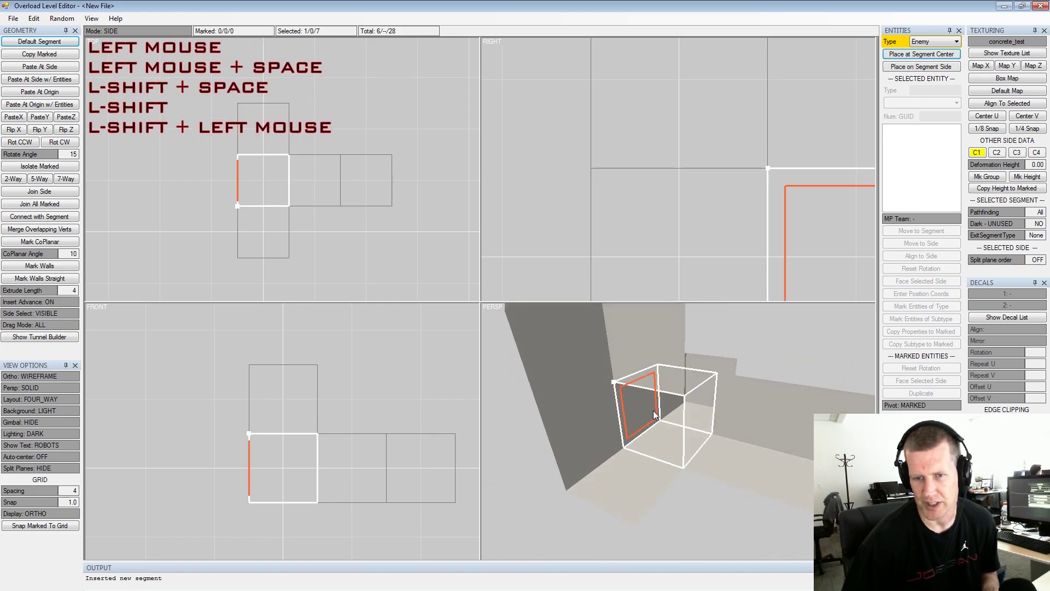
key(space)
click(667, 406)
key(space)
click(594, 434)
key(space)
click(638, 414)
click(668, 408)
middle_click(682, 408)
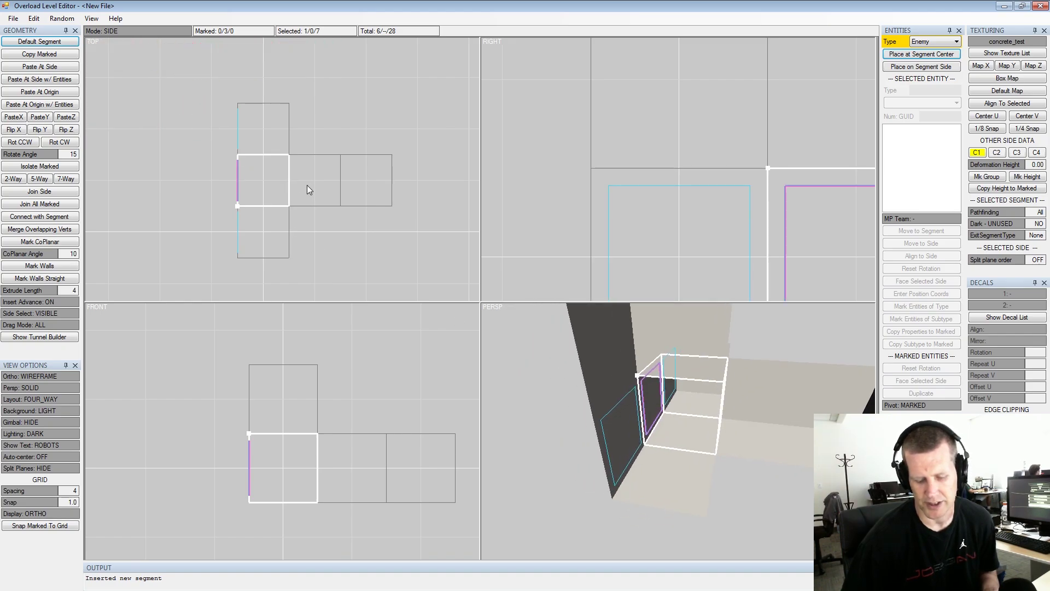
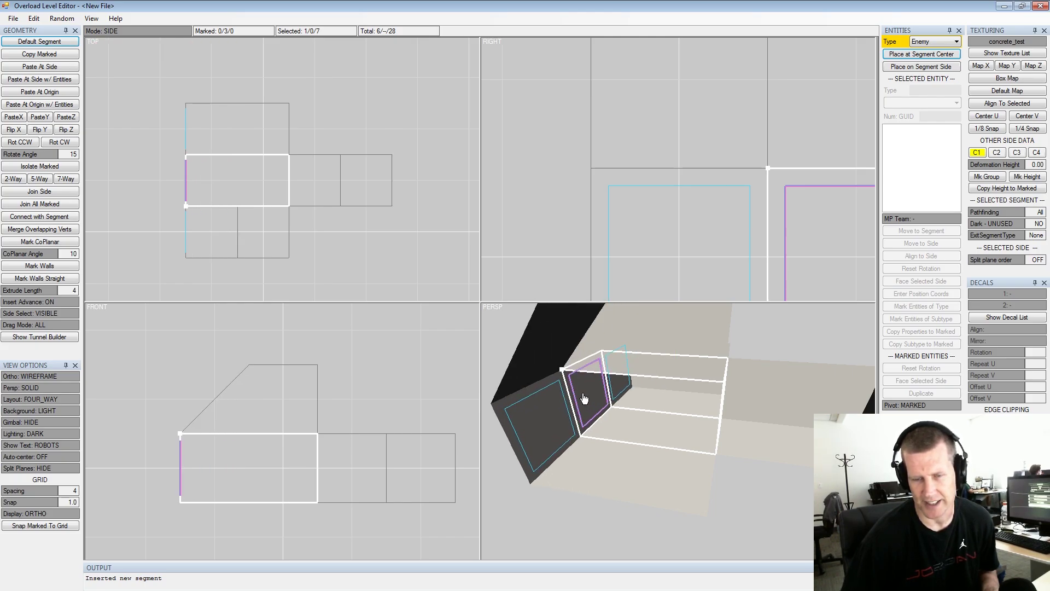
- Try several walls of the new side segment as the selected side
click(668, 401)
scroll(down, 3)
click(694, 421)
scroll(up, 3)
click(727, 424)
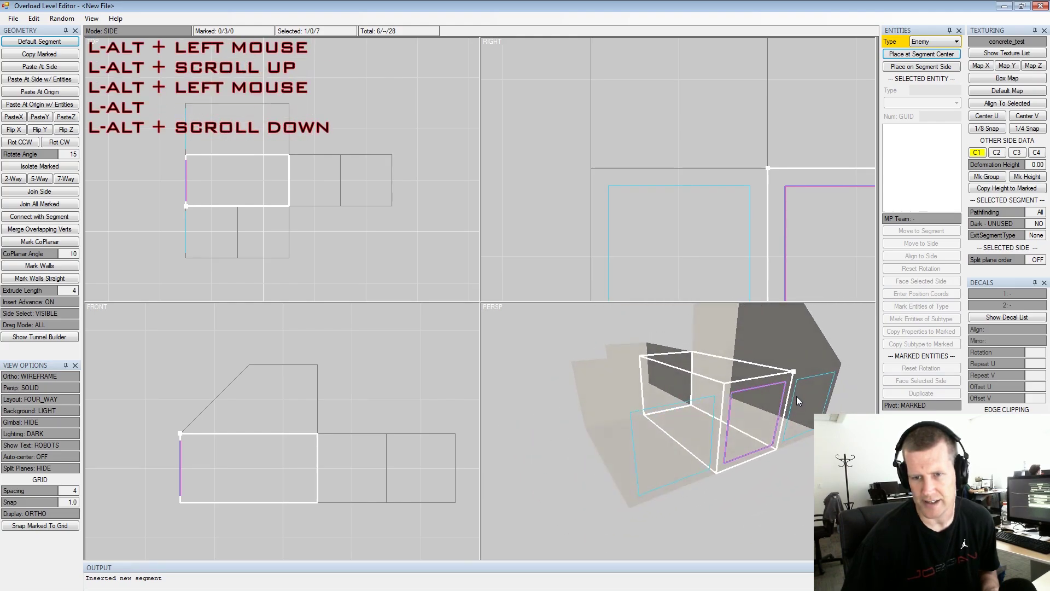
scroll(down, 3)
click(683, 403)
scroll(up, 3)
click(692, 402)
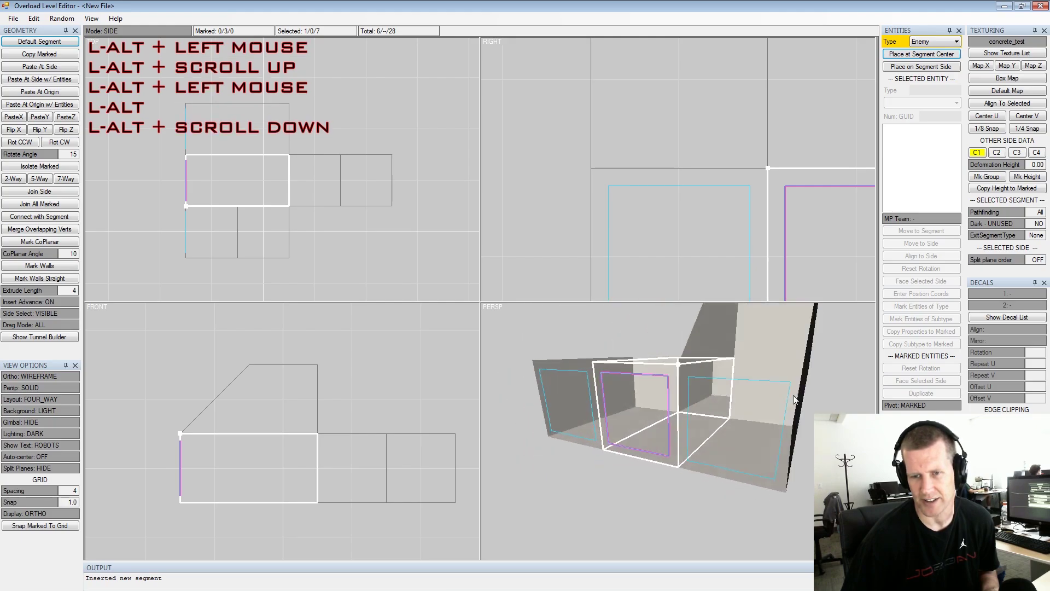
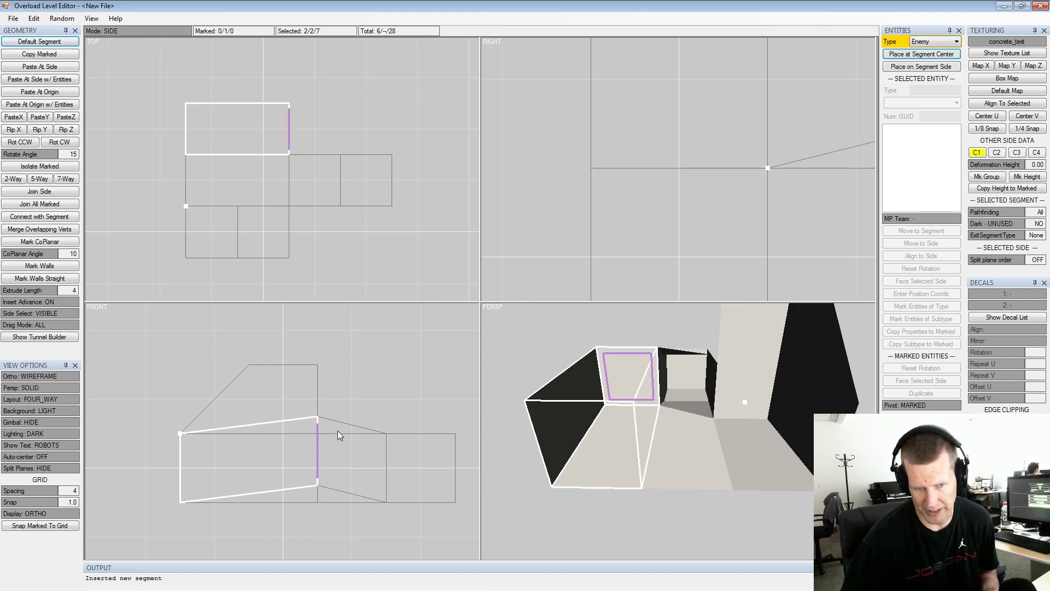
- Select the floor of the end segment instead, leaving the corridor geometry unchanged
right_click(643, 380)
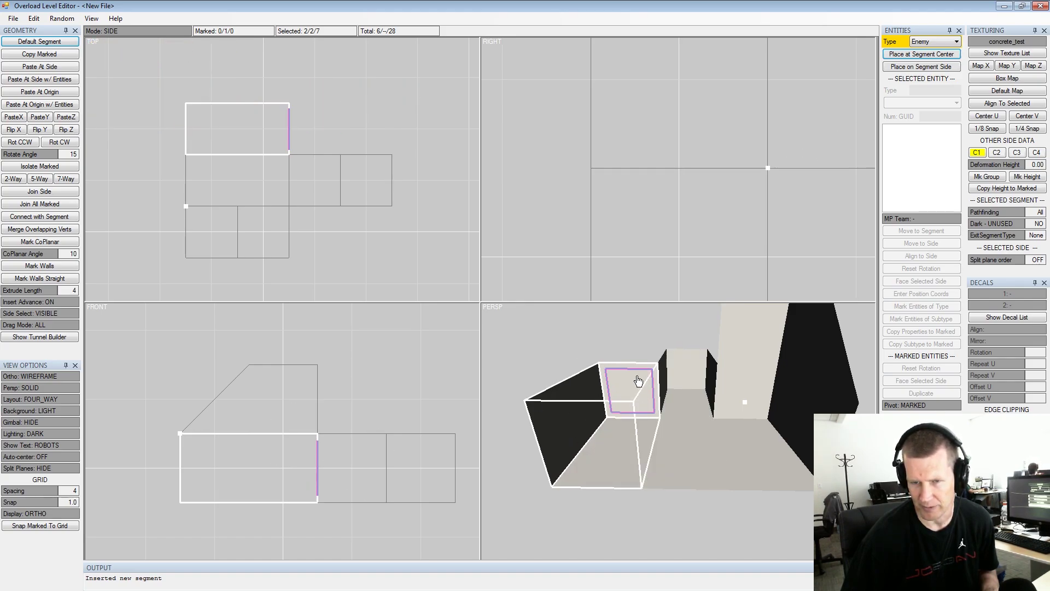
key(shift+space)
double_click(681, 454)
key(space)
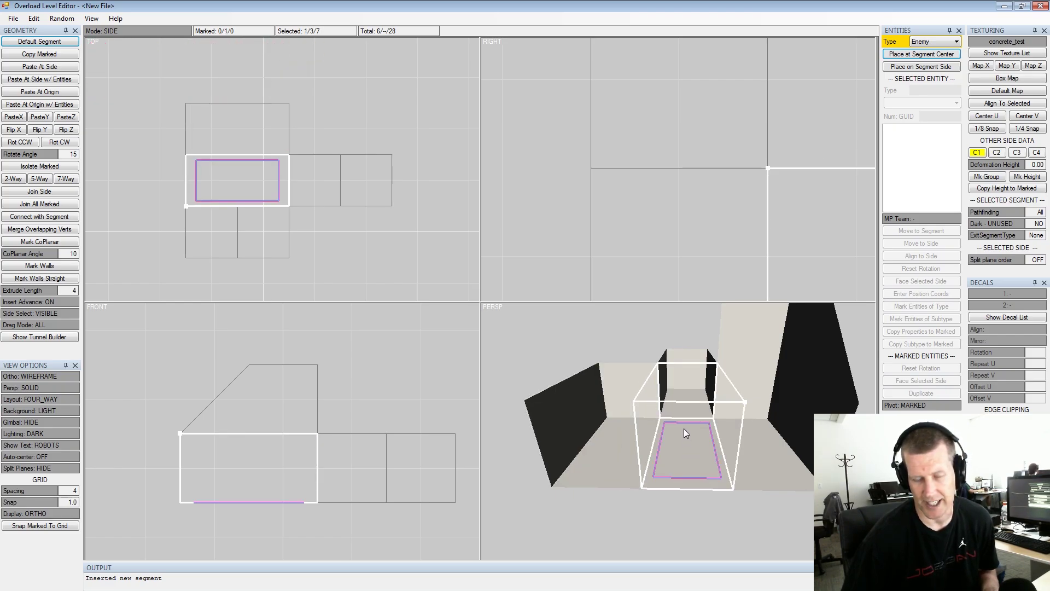
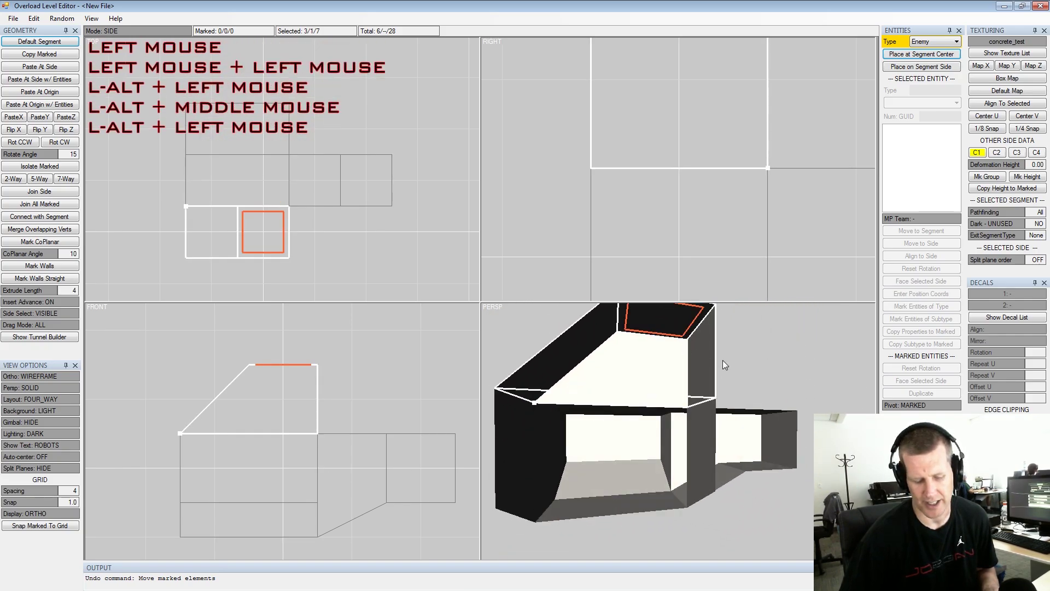
- Mark sides at the corridor end in the Persp view
double_click(726, 362)
middle_click(719, 395)
click(732, 350)
middle_click(703, 374)
scroll(up, 3)
click(668, 420)
middle_click(673, 426)
click(681, 414)
middle_click(683, 426)
click(759, 422)
- Insert new segments on the marked sides, extending the corridor end
double_click(677, 450)
key(space)
click(610, 439)
key(space)
click(714, 431)
key(space)
click(681, 437)
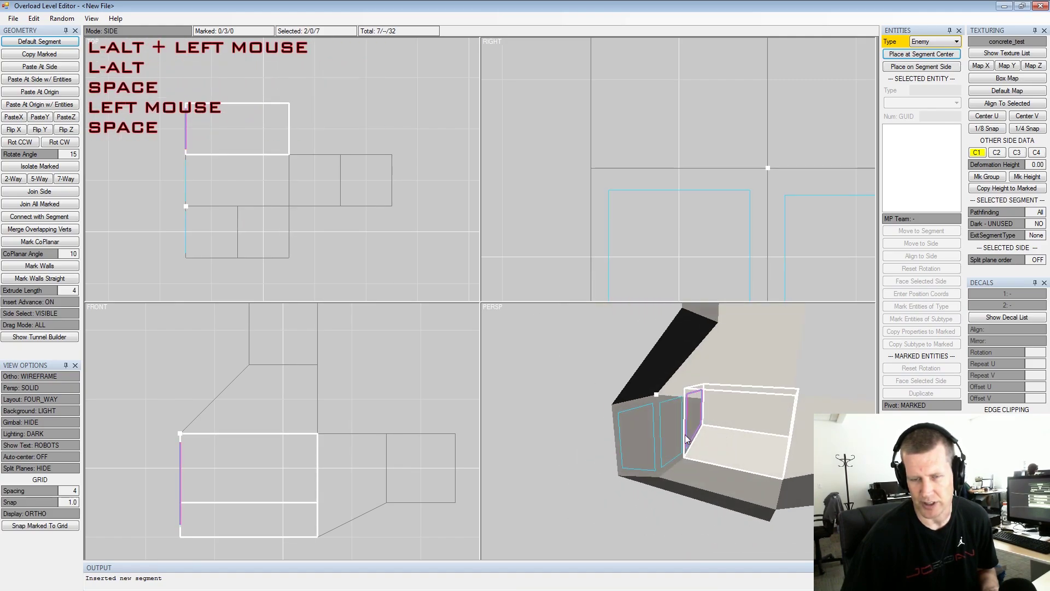
click(684, 429)
click(678, 432)
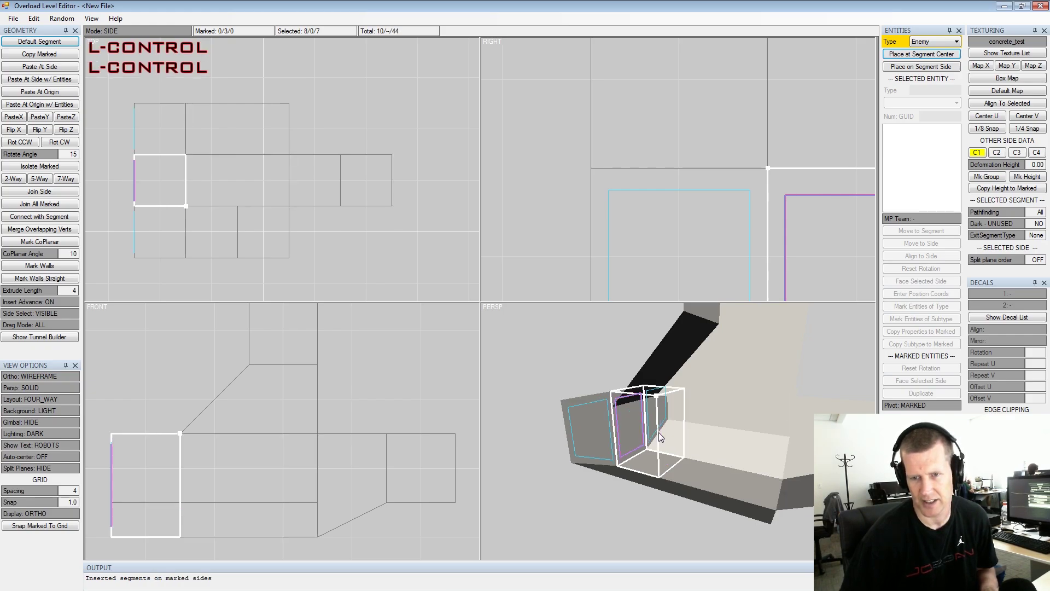
- Set the Persp view option to WIRE_SOLID, showing wireframe over solid
click(751, 458)
middle_click(759, 454)
scroll(up, 3)
click(39, 393)
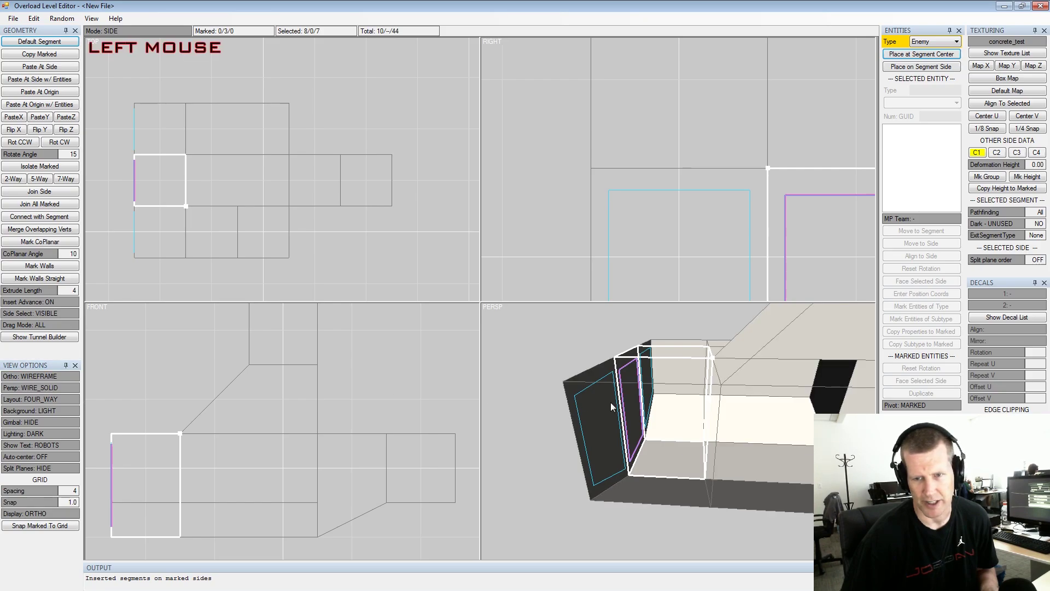
click(700, 392)
click(658, 390)
scroll(down, 3)
scroll(up, 3)
- Orbit and zoom around the newly inserted side segment to inspect it
click(679, 404)
middle_click(668, 404)
scroll(down, 3)
click(667, 426)
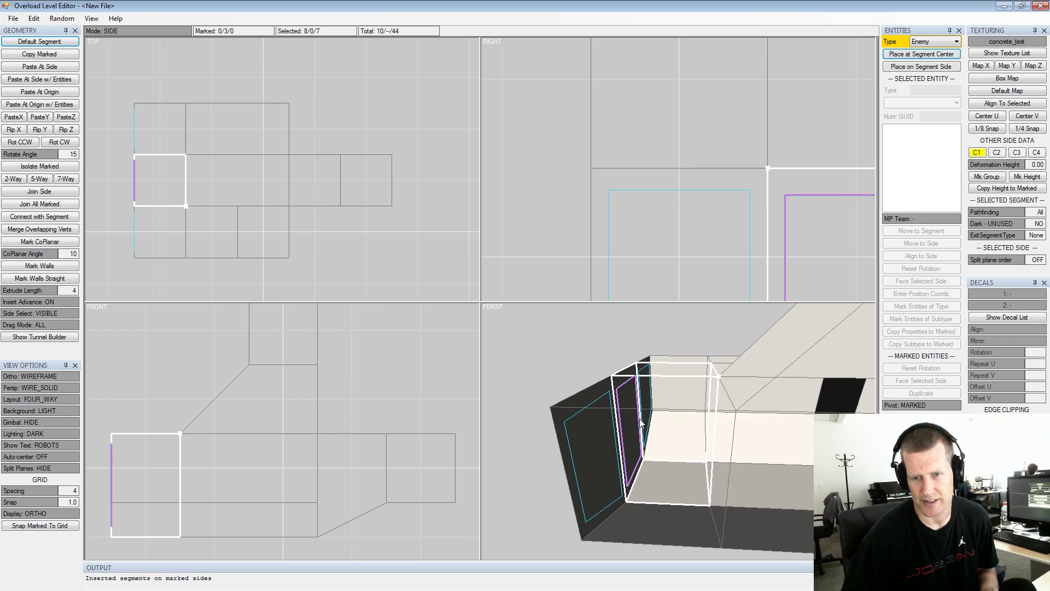
click(658, 414)
middle_click(663, 408)
scroll(down, 3)
click(663, 409)
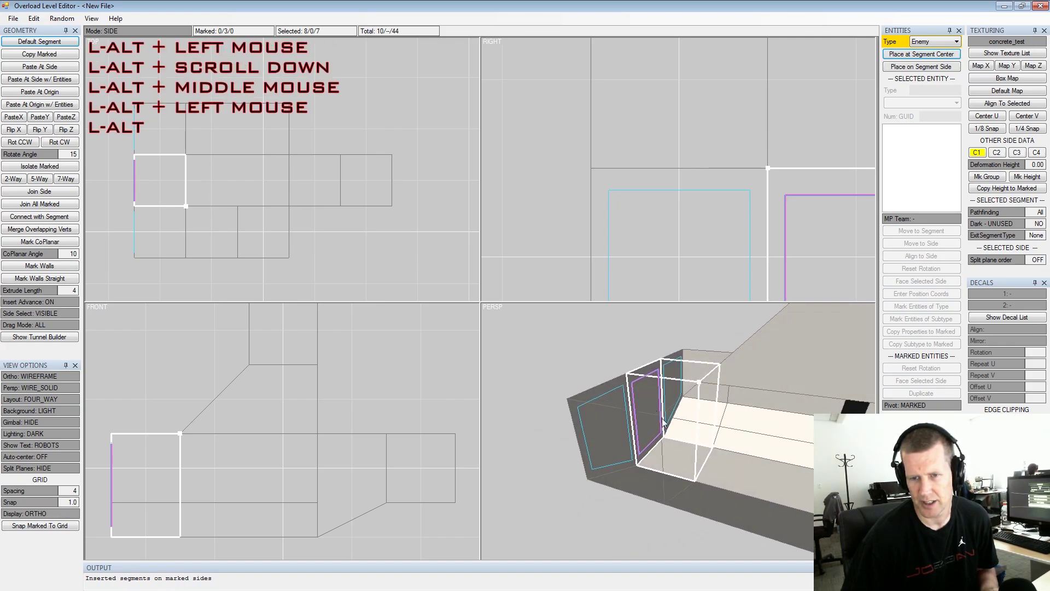
- Cycle through the side segment's sides until its floor is the selected side
click(692, 447)
key(shift+space)
double_click(688, 460)
key(space)
click(697, 428)
key(space)
click(655, 493)
key(space)
click(680, 466)
click(686, 454)
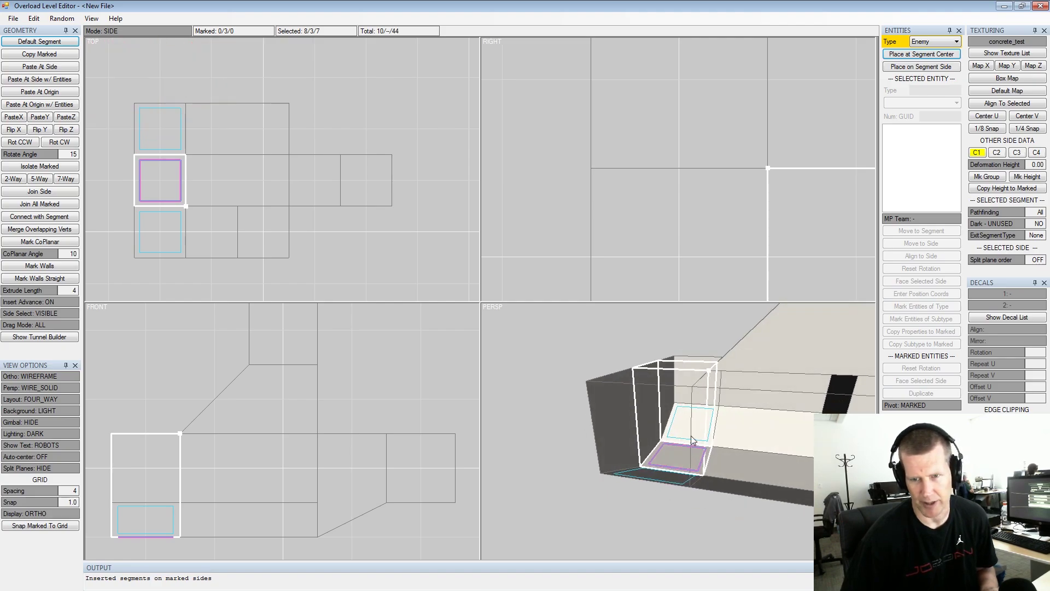
- Frame the side segment from inside and bring it into view in the Front viewport
click(718, 450)
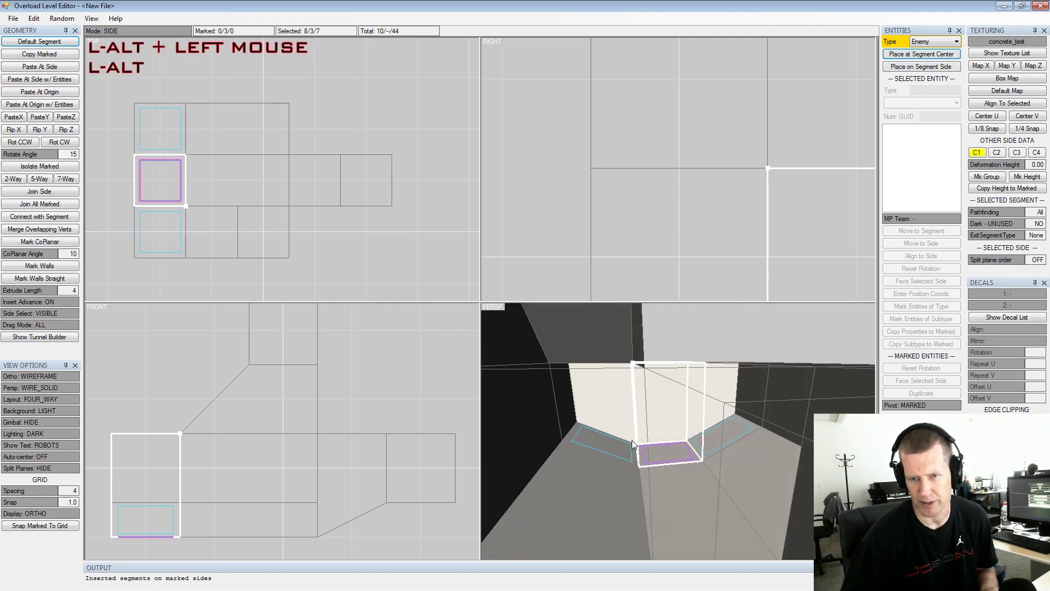
scroll(up, 3)
click(685, 439)
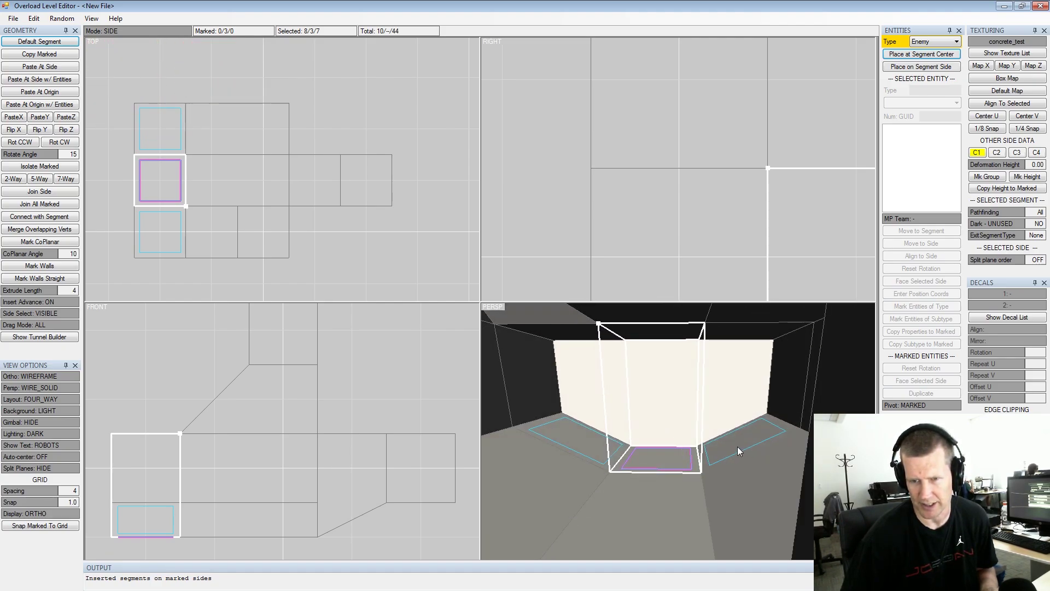
click(741, 451)
click(576, 449)
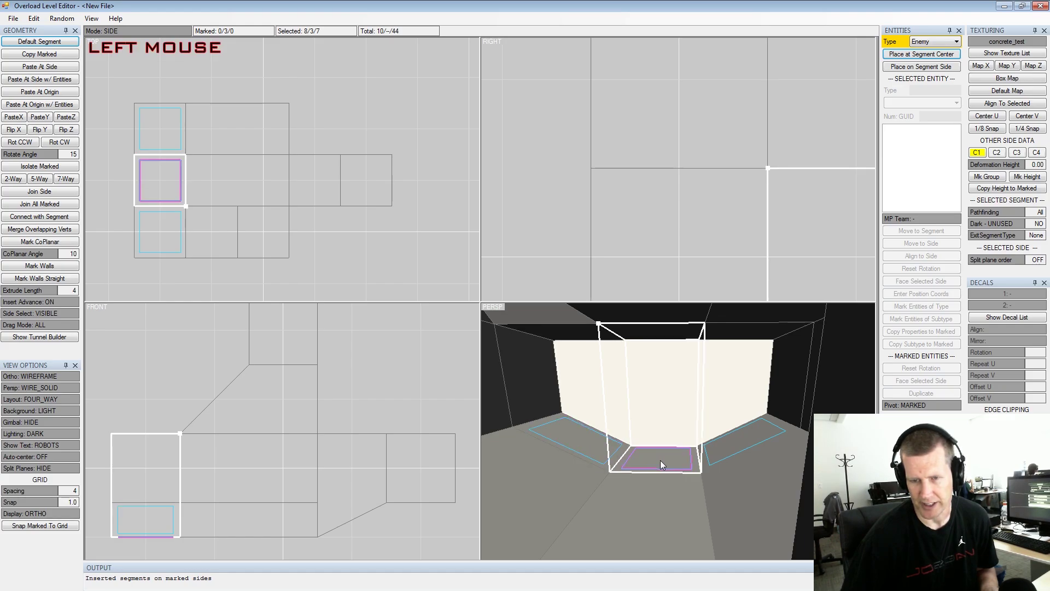
click(711, 469)
middle_click(776, 429)
click(752, 413)
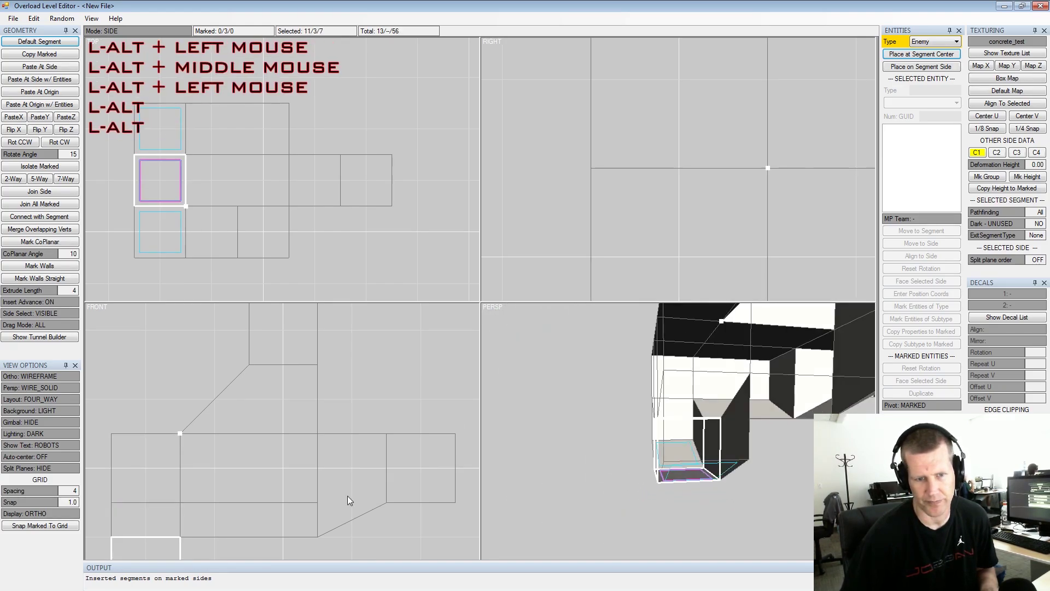
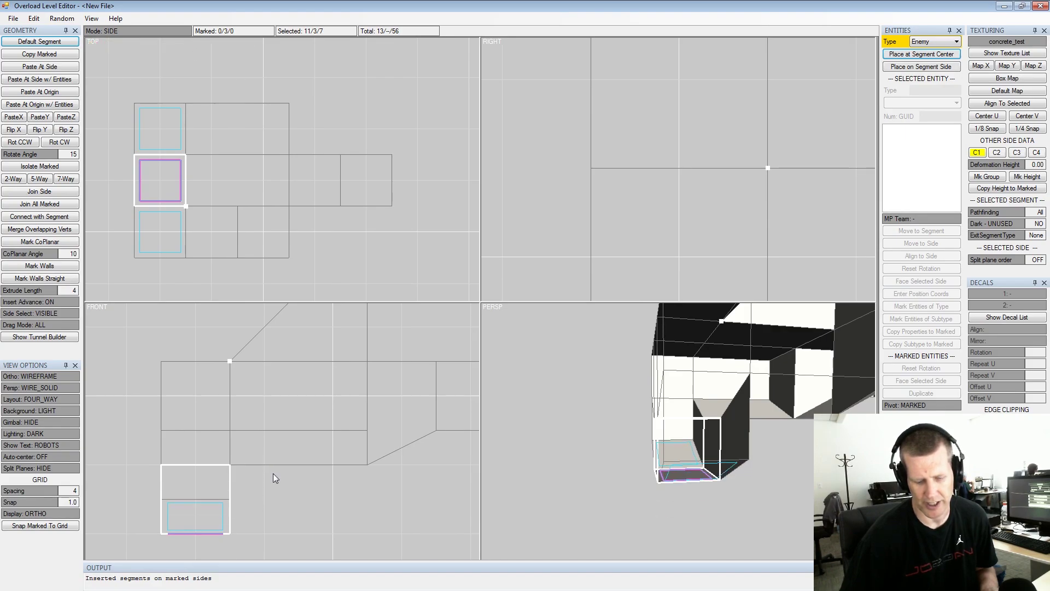
- Nudge the floor's vertices sideways with the keypad so the segment becomes slanted
key(KP_2)
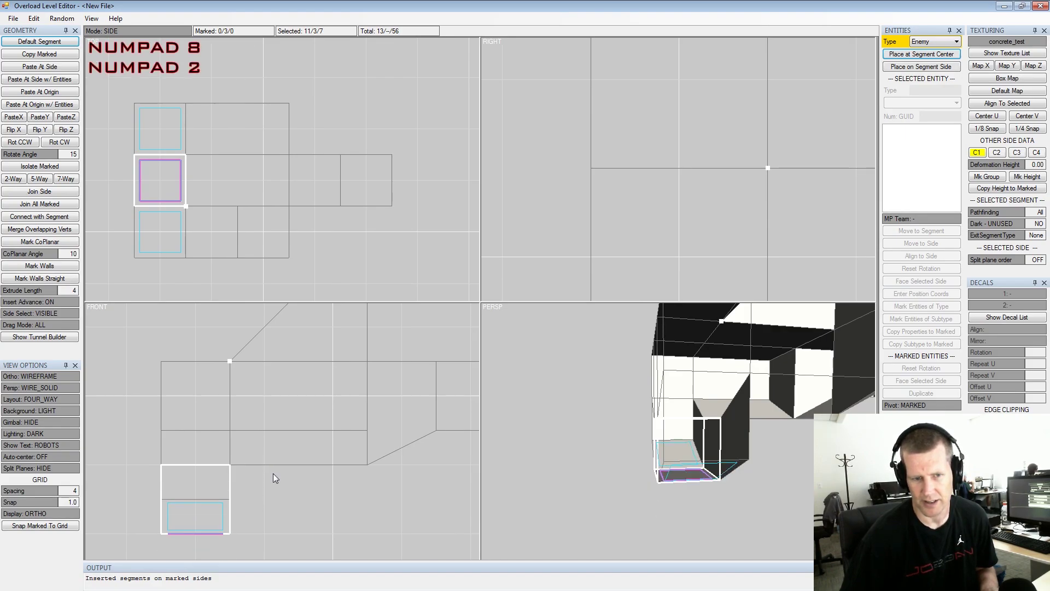
key(KP_4)
key(KP_Add)
key(KP_Subtract)
key(KP_Subtract)
key(KP_Add)
key(KP_4)
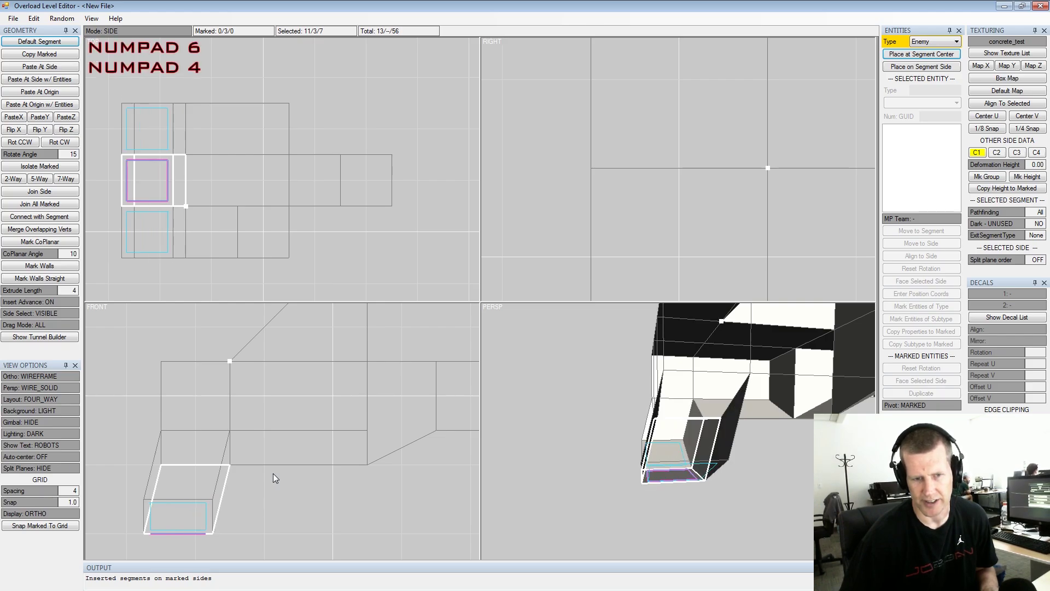
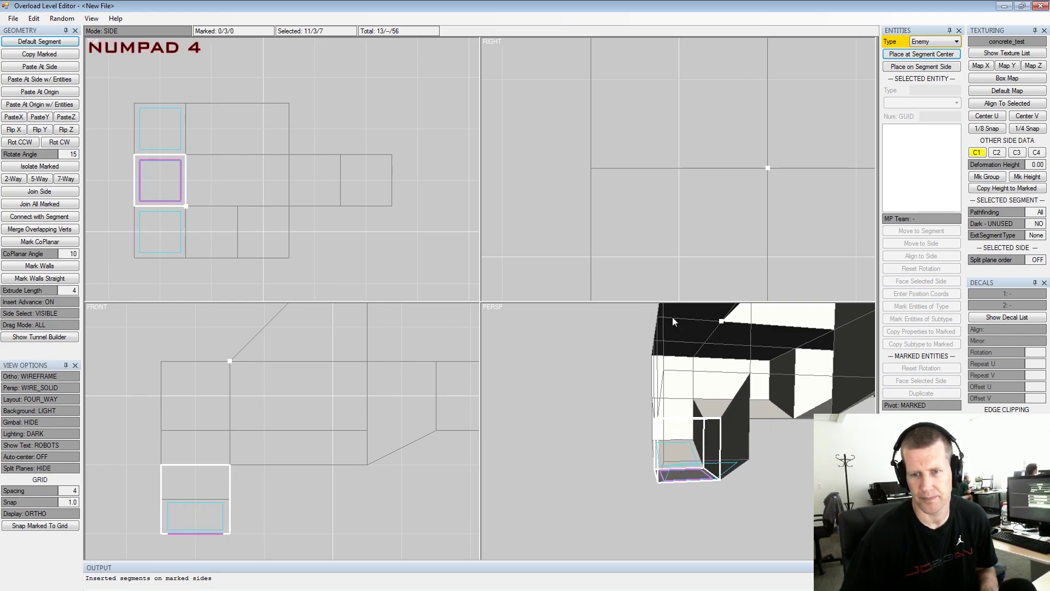
- Select the side segment's outer wall, mark coplanar sides, then clear the extra marks
click(622, 397)
click(678, 402)
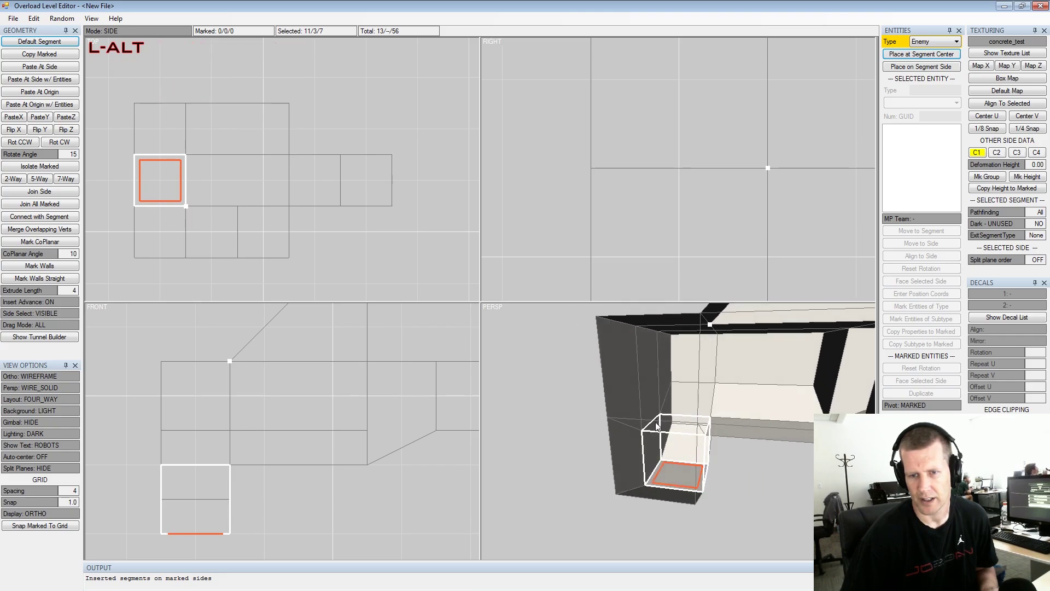
click(652, 443)
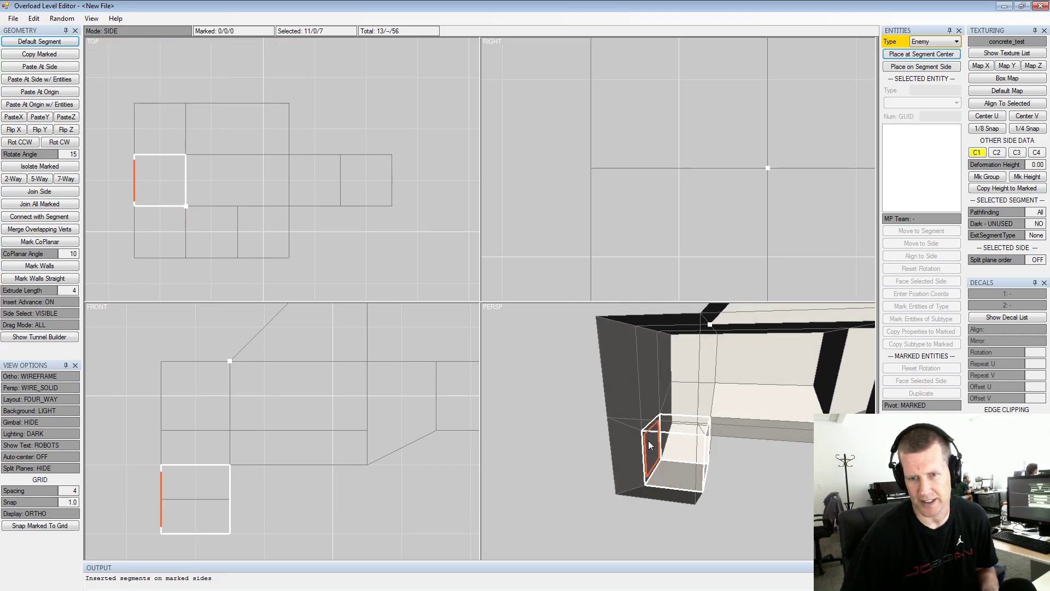
key(shift+q)
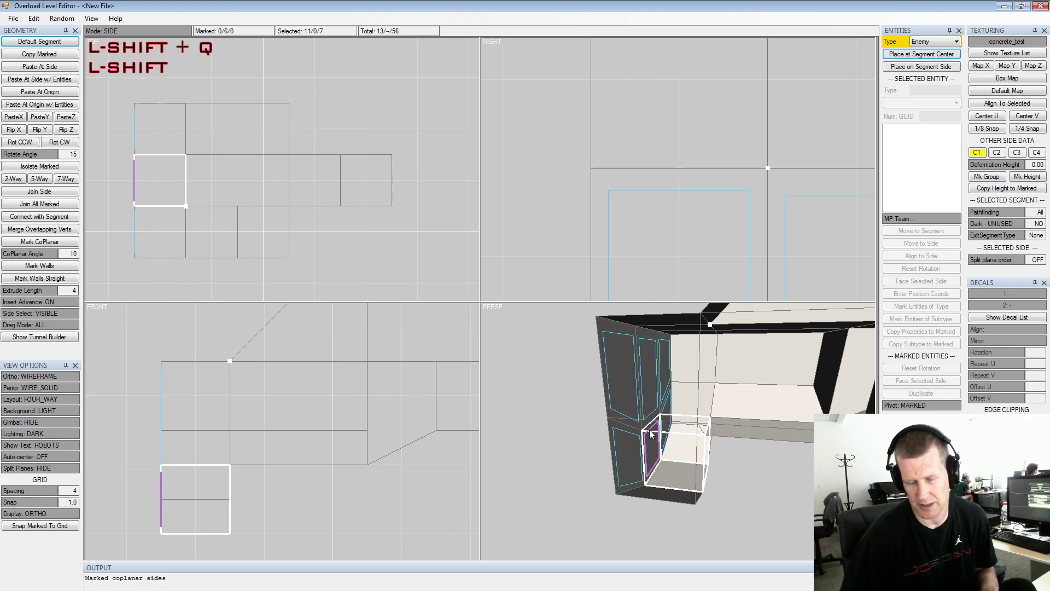
click(712, 398)
scroll(up, 3)
click(675, 405)
middle_click(684, 390)
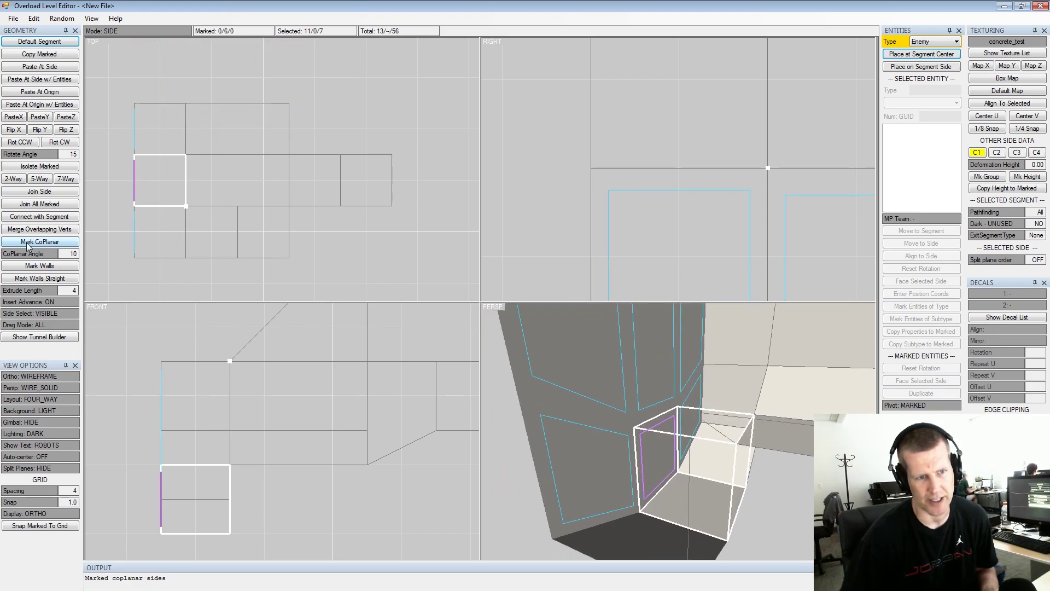
key(shift+space)
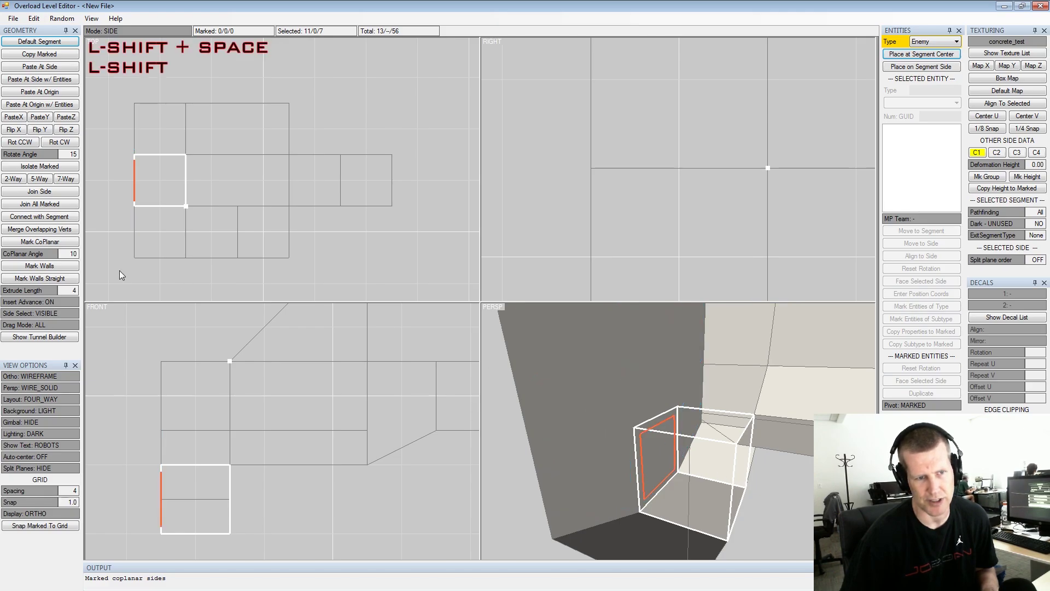
- Mark the outer wall and insert a new segment on it, moving to the new segment's outer wall
click(45, 241)
click(698, 405)
click(705, 403)
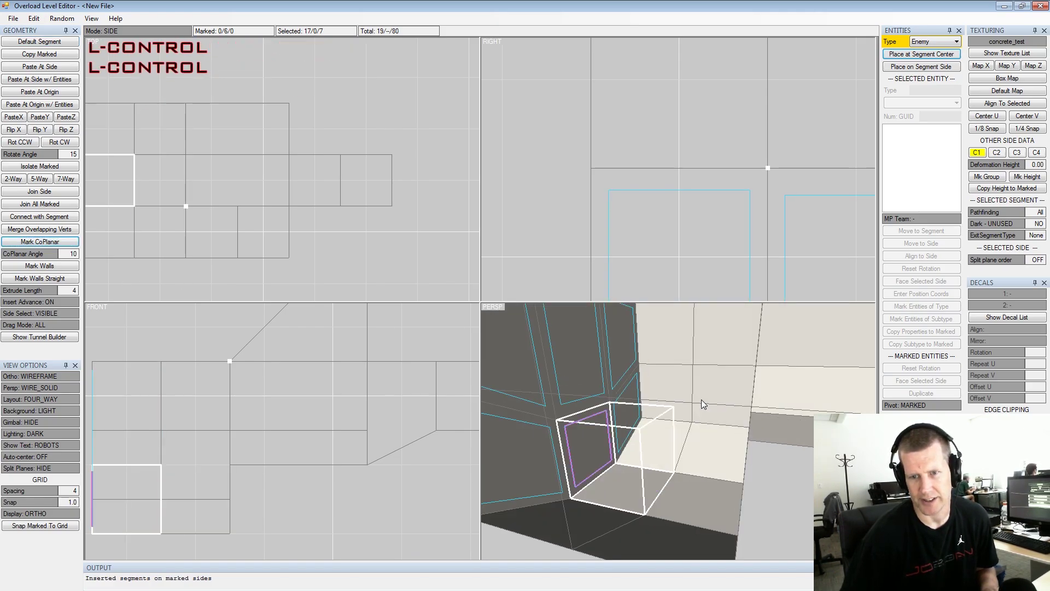
key(ctrl+shift+space)
click(578, 452)
middle_click(633, 432)
scroll(down, 3)
click(812, 387)
- Navigate the perspective view around the newly inserted segment and select it
scroll(up, 3)
click(721, 413)
click(719, 412)
key(alt+Tab)
key(space)
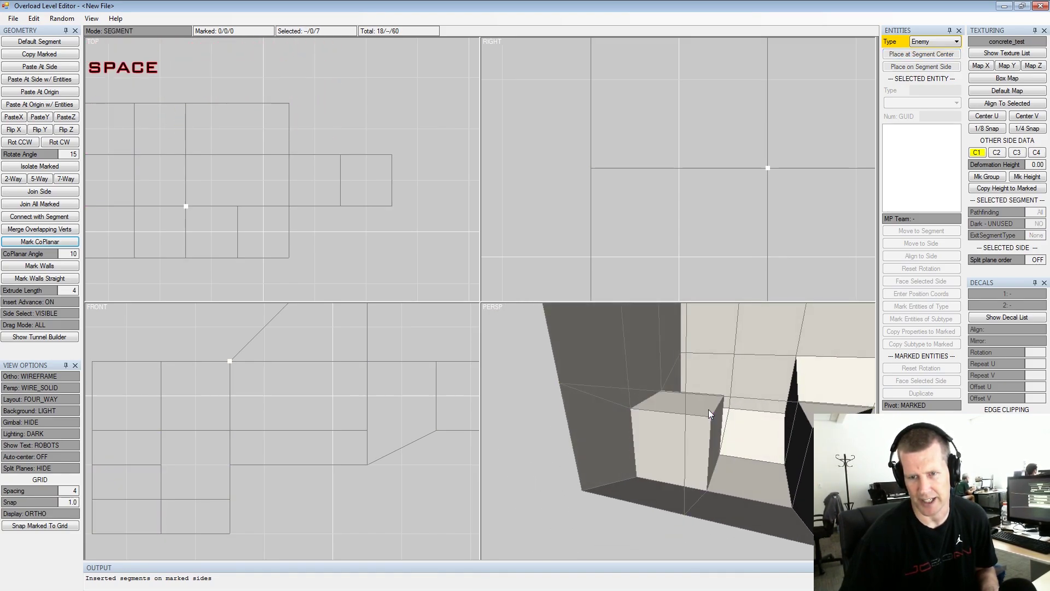
click(723, 407)
double_click(635, 370)
middle_click(652, 368)
double_click(653, 399)
click(652, 386)
key(alt+space)
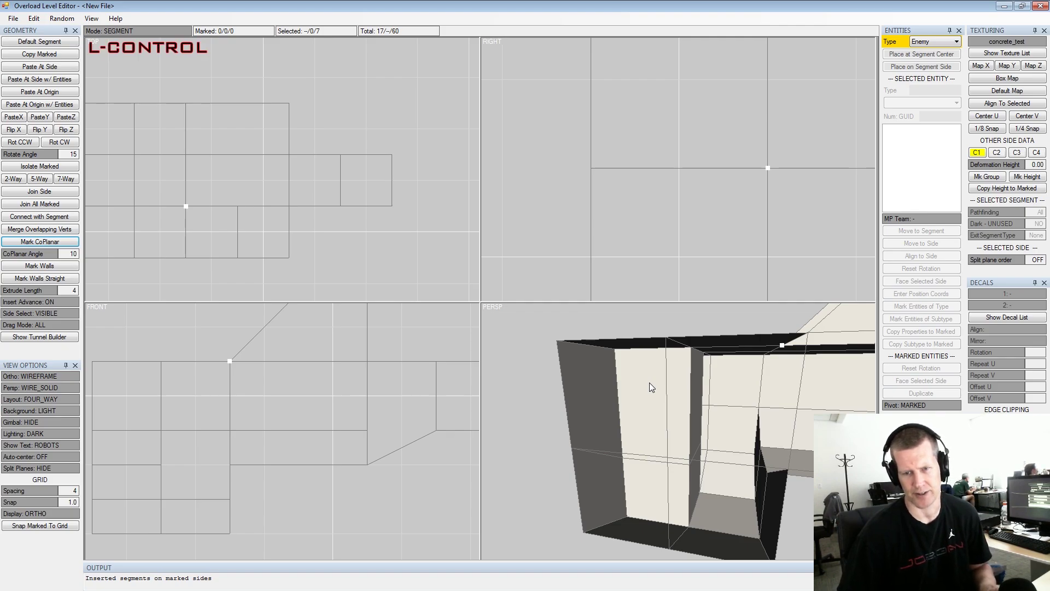
- Undo the segment insertion with Ctrl+Z, then reselect the side segment's top side
key(ctrl+z)
key(shift+space)
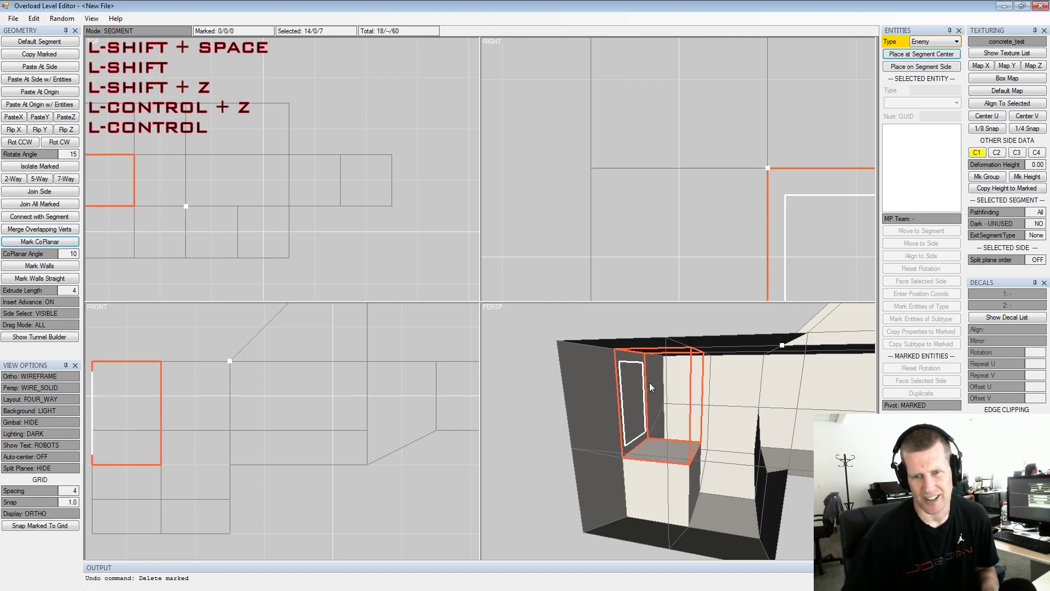
click(700, 399)
middle_click(734, 400)
click(697, 432)
middle_click(678, 413)
click(685, 397)
click(687, 352)
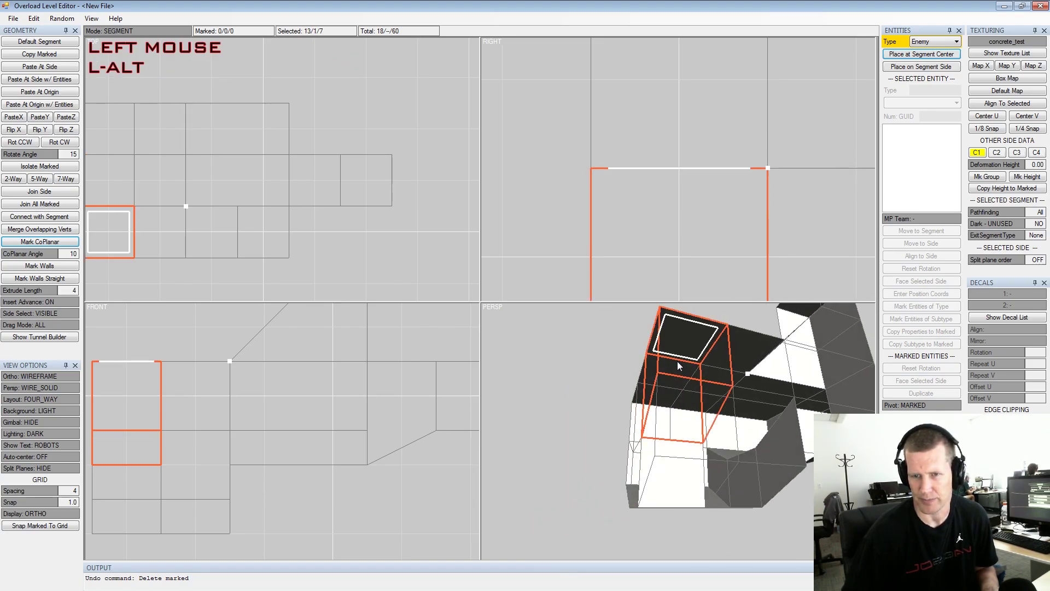
- Step through the side segment's sides to confirm the branch is back to its previous shape
key(Tab)
key(space)
click(678, 376)
key(space)
click(668, 403)
key(space)
click(672, 377)
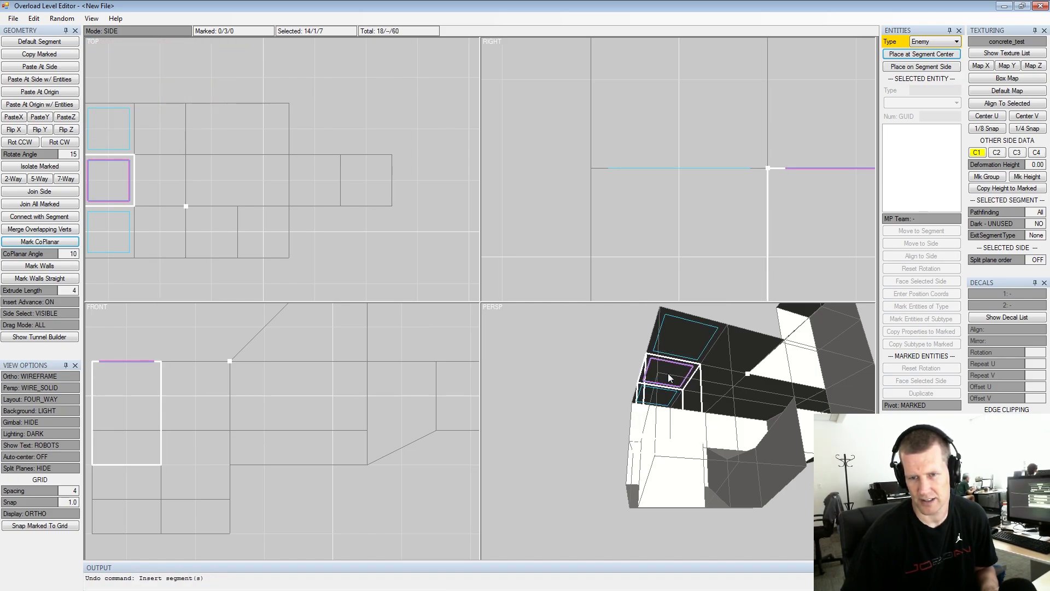
key(shift+space)
click(682, 387)
scroll(up, 3)
click(637, 422)
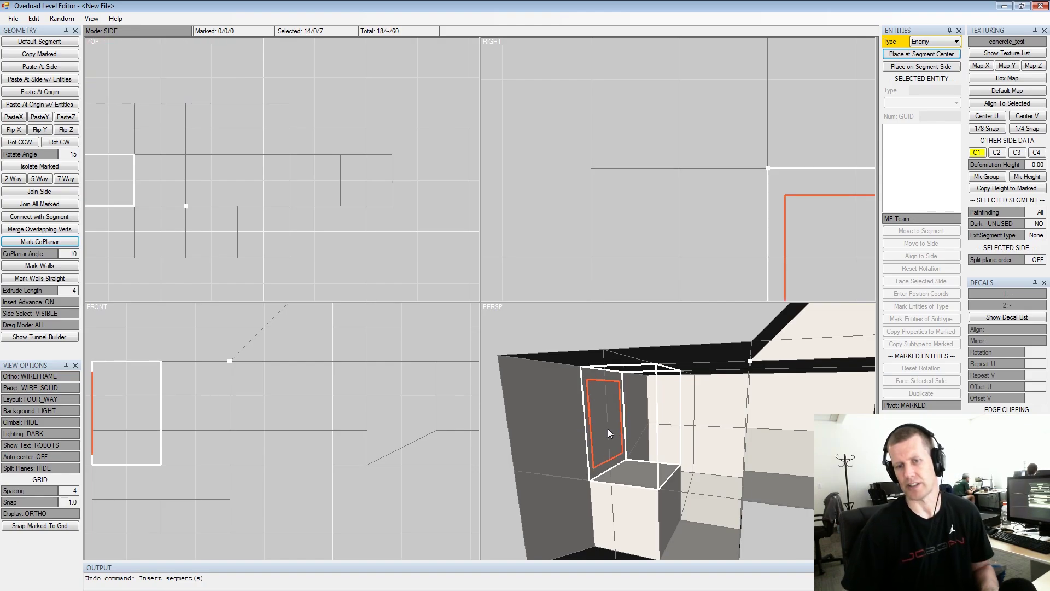
- Orbit the 3D view around the corridor to see the side branch from several angles
key(space)
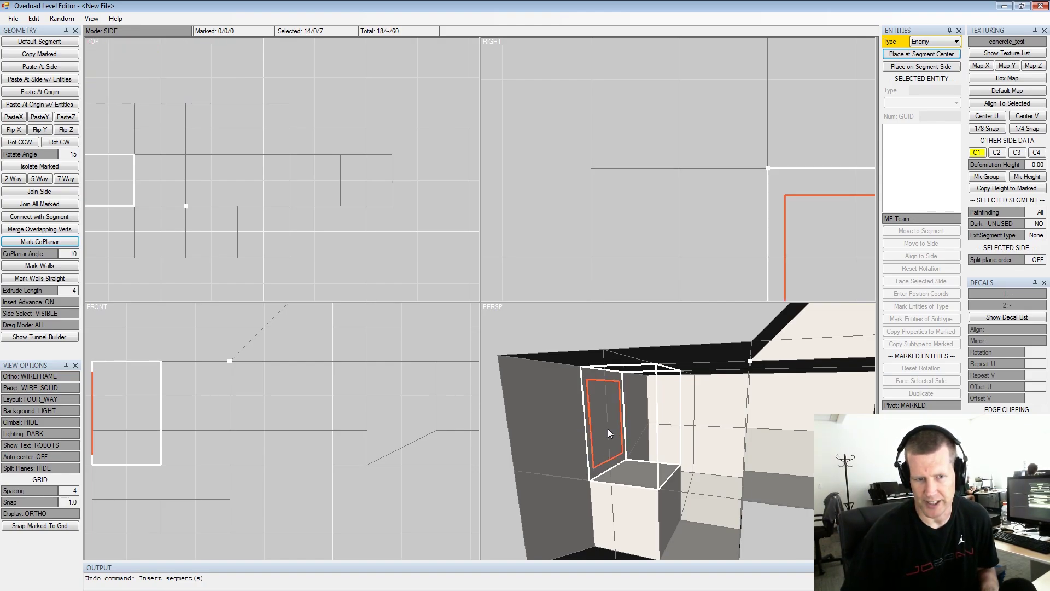
click(617, 432)
middle_click(644, 430)
click(715, 422)
scroll(up, 3)
middle_click(195, 161)
click(660, 430)
scroll(up, 3)
click(622, 440)
middle_click(605, 428)
scroll(down, 3)
click(677, 370)
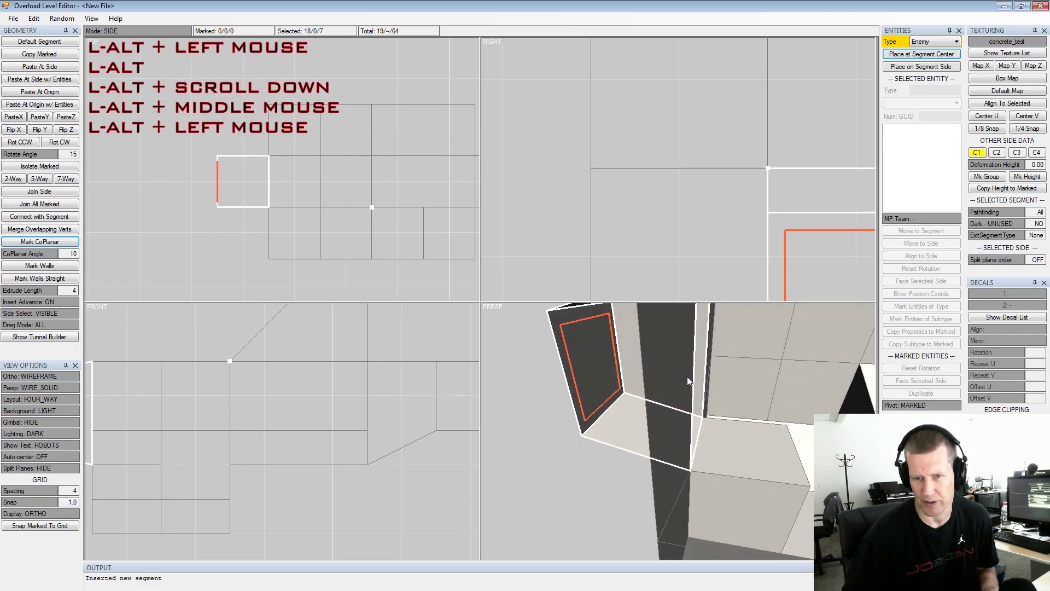
middle_click(648, 378)
- Step through the new segment's sides and turn the view to face its inner side wall
click(678, 401)
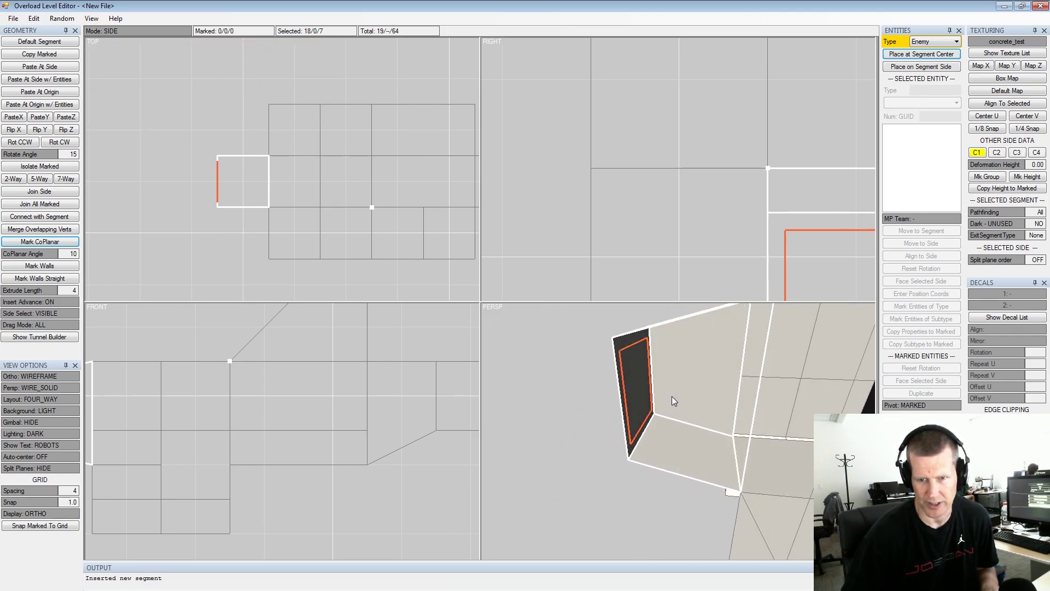
key(space)
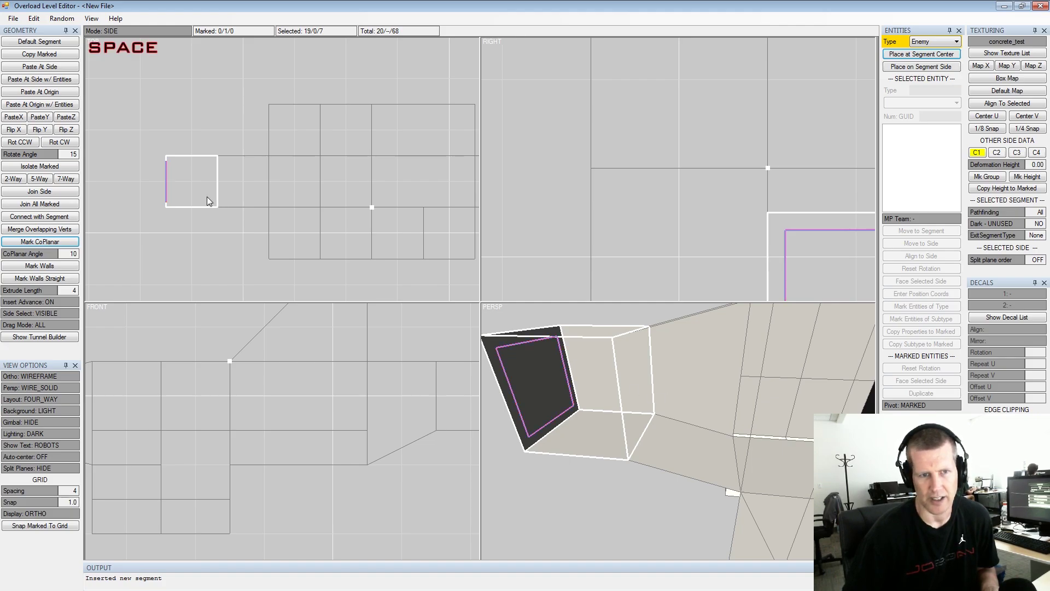
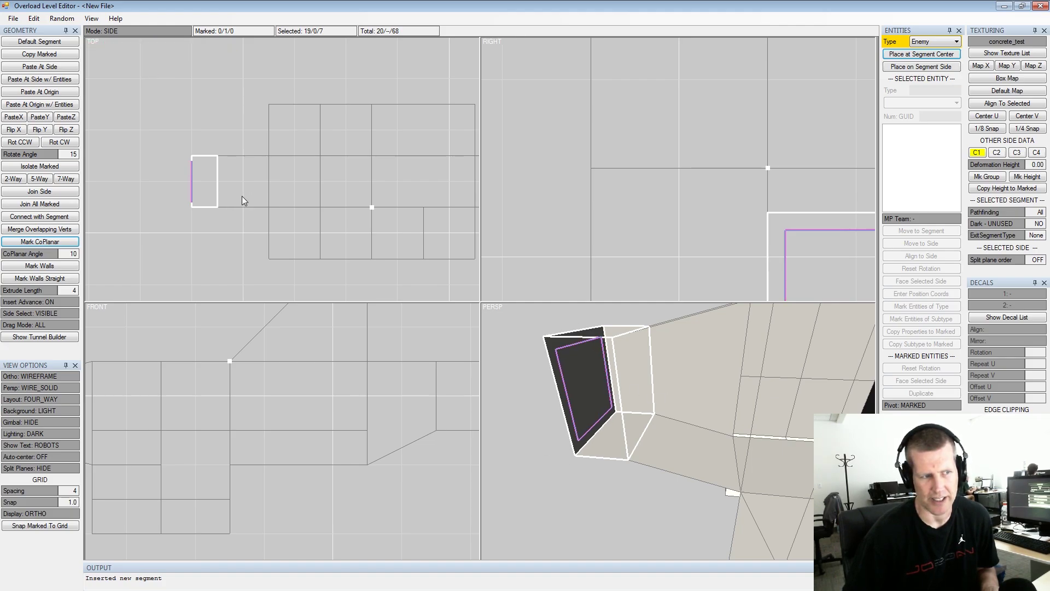
key(shift+space)
click(653, 382)
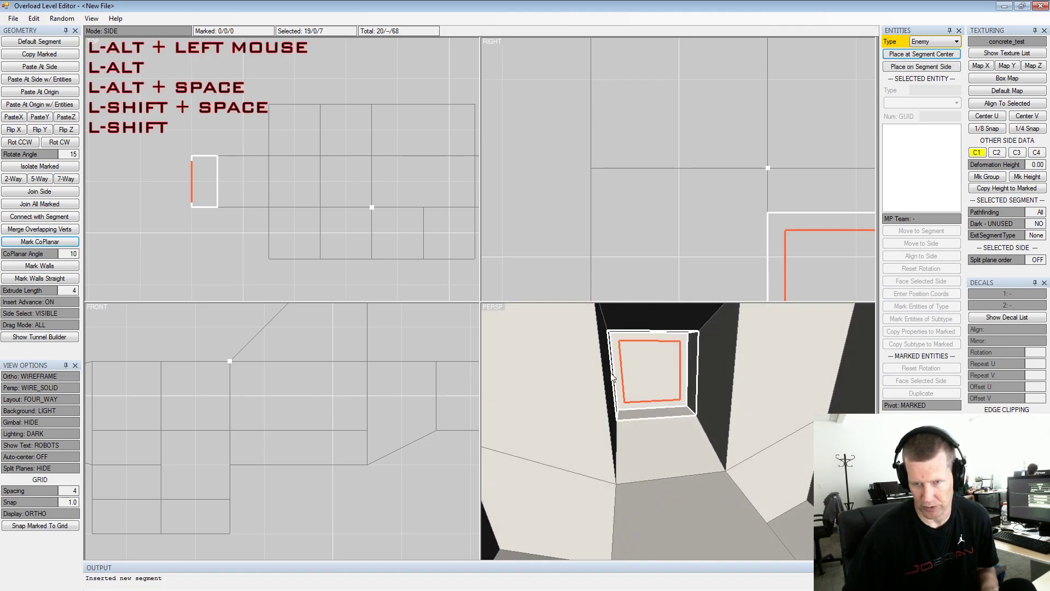
middle_click(657, 385)
click(669, 407)
middle_click(715, 402)
scroll(down, 3)
click(731, 420)
click(732, 418)
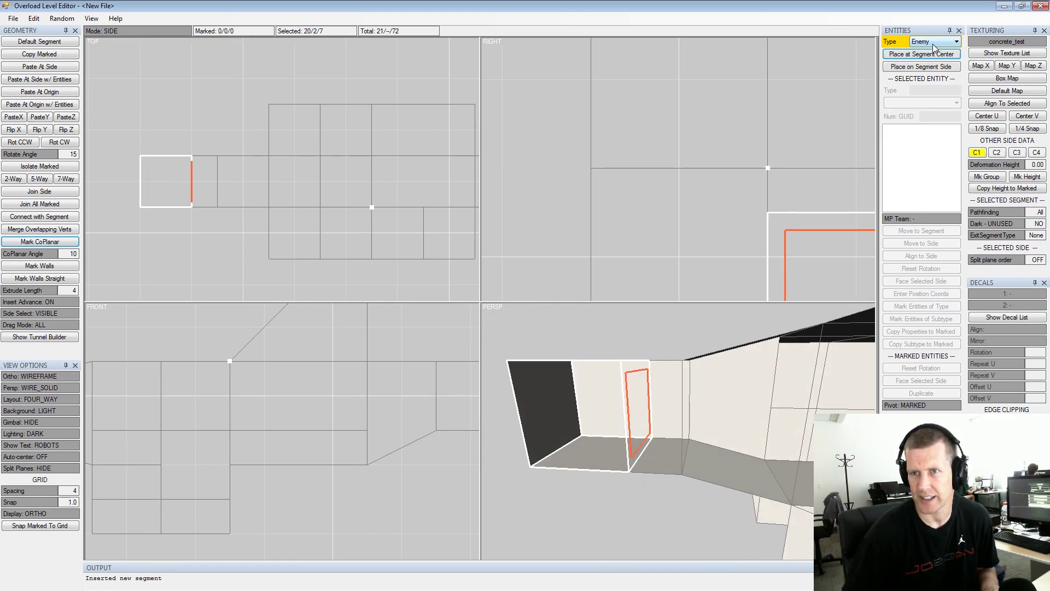
- Set entity type to Door and place an Om1 door on the selected side wall
click(937, 46)
click(929, 75)
click(679, 352)
click(917, 104)
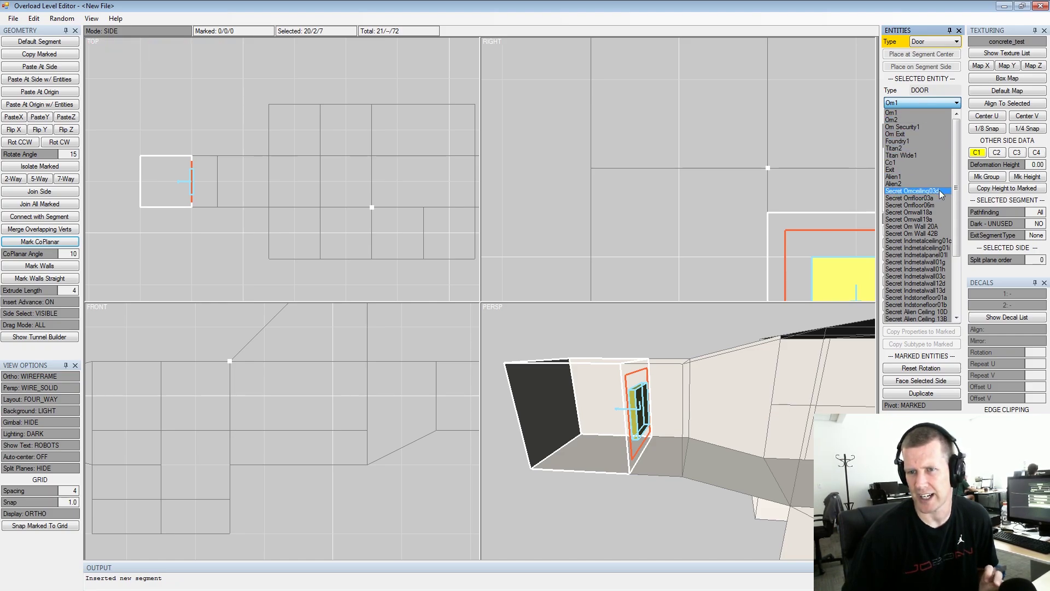
click(959, 196)
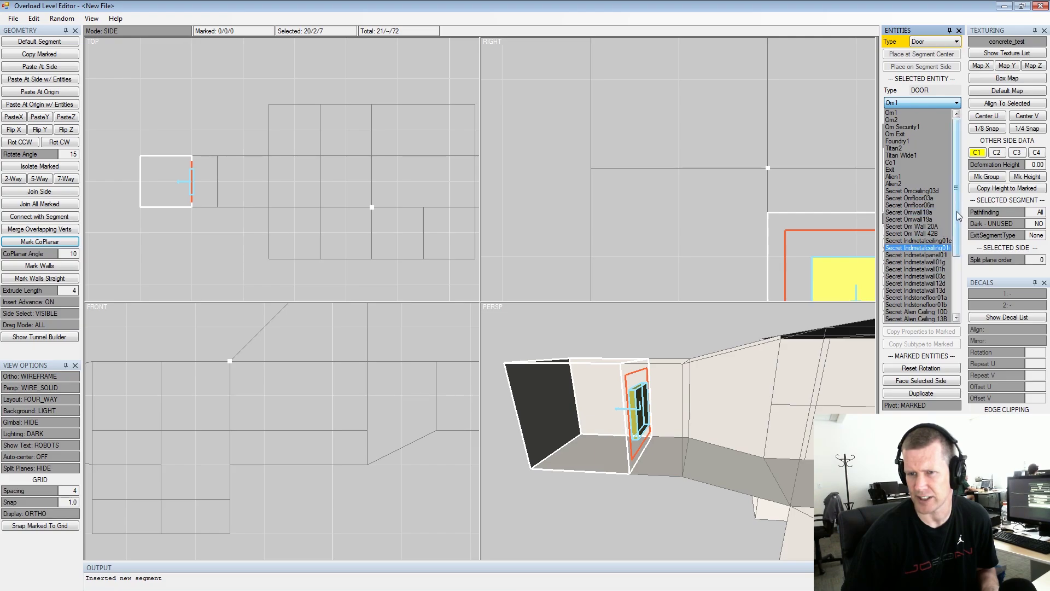
click(960, 215)
click(961, 285)
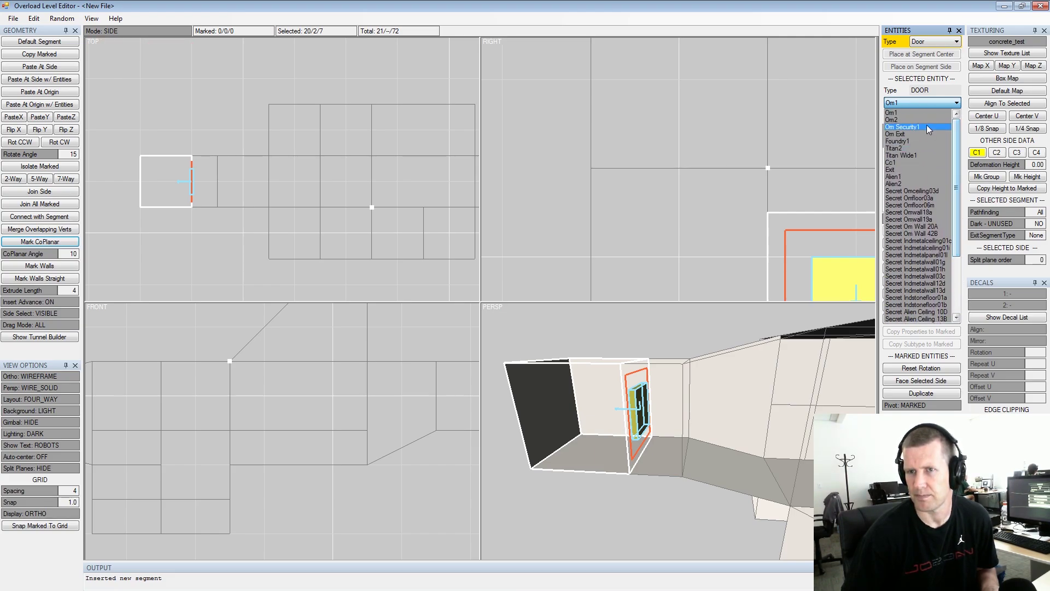
click(920, 105)
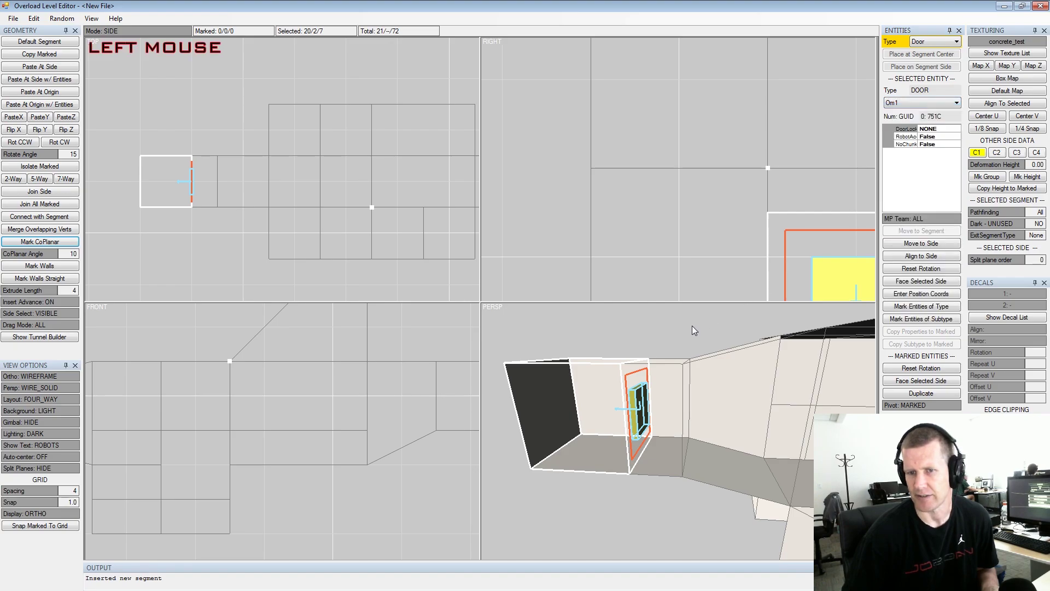
- Zoom the perspective view out to show the whole level with the placed door
click(689, 336)
click(722, 375)
middle_click(762, 407)
click(686, 408)
middle_click(752, 417)
scroll(down, 3)
click(686, 436)
middle_click(694, 427)
click(681, 434)
middle_click(726, 429)
scroll(down, 3)
click(748, 412)
scroll(down, 3)
click(343, 253)
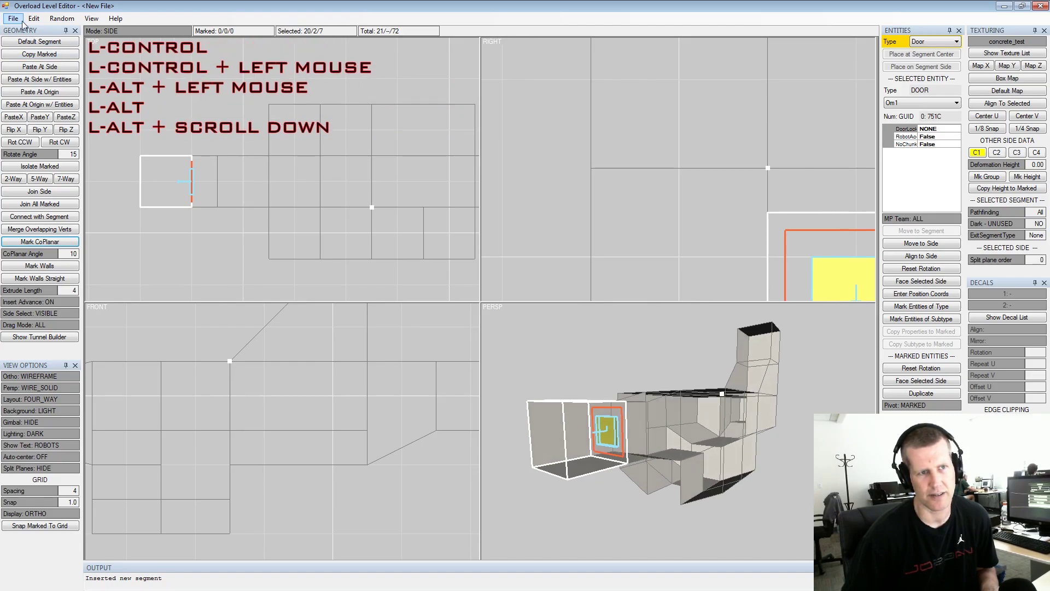
- Save the level as youtube_tutorial_1 in the Levels folder via the Save dialog
click(24, 25)
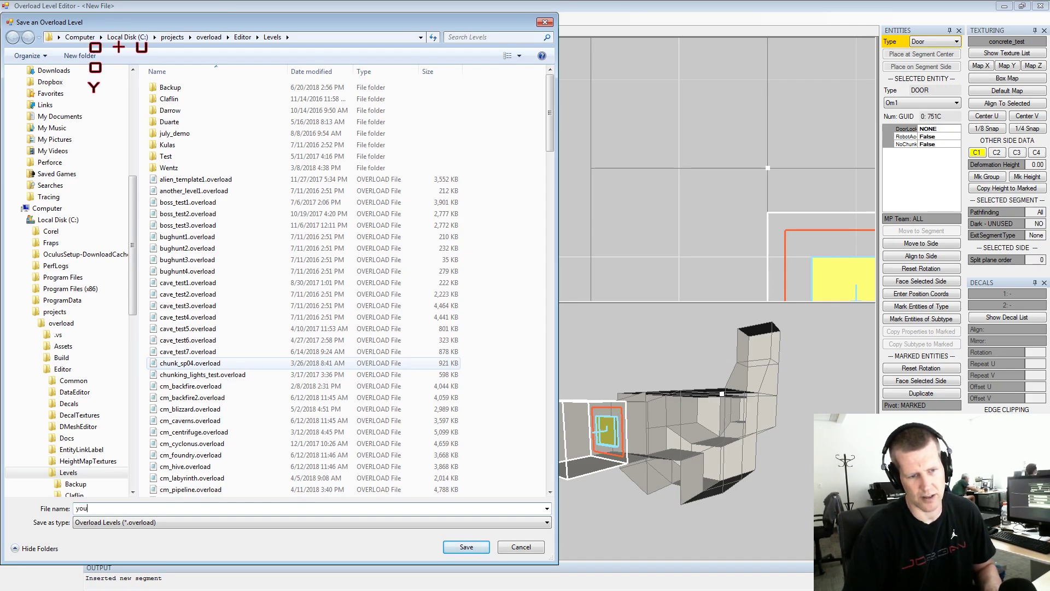
key(t)
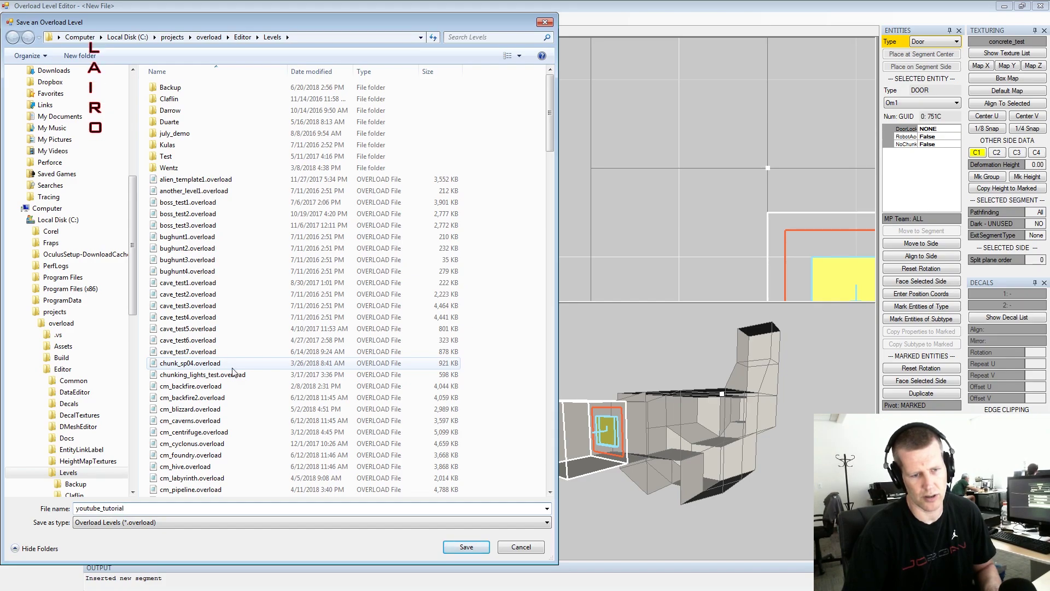
key(shift+1)
key(1)
key(Return)
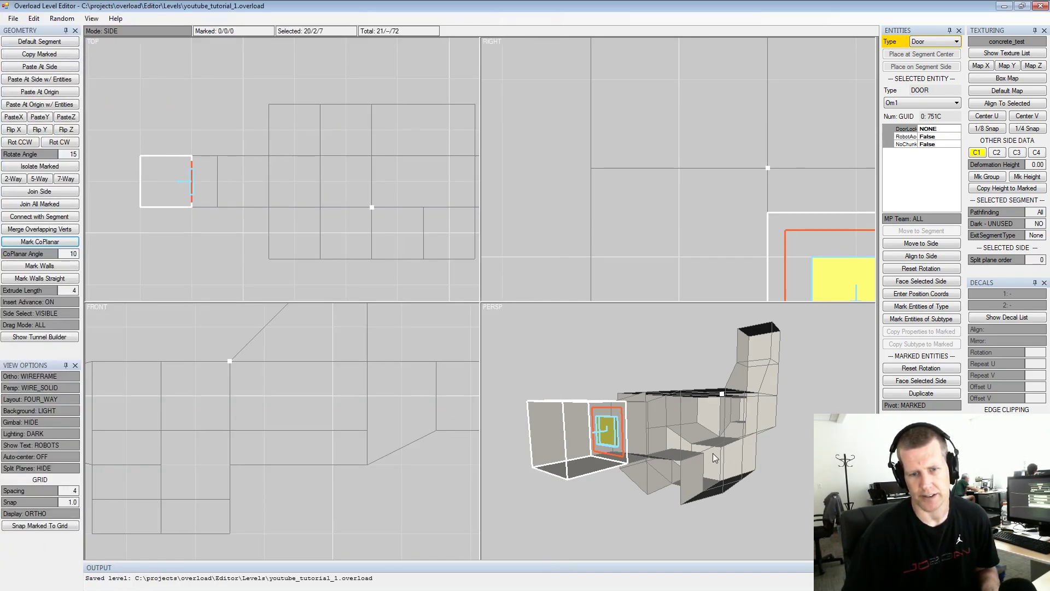
click(642, 400)
- Start a fresh empty level via File > New Level
middle_click(639, 415)
scroll(down, 3)
click(22, 25)
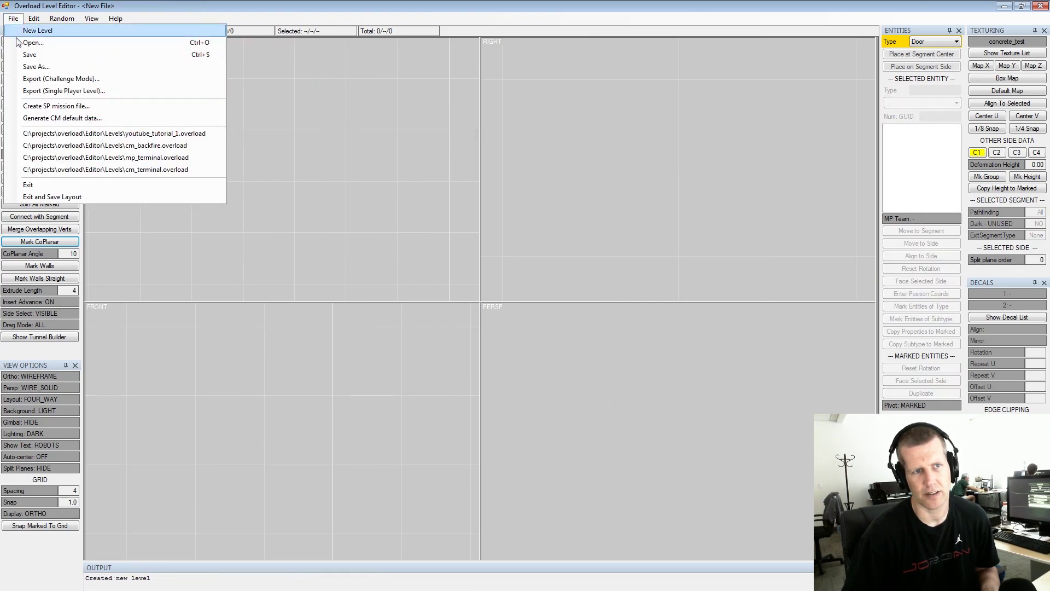
- Reopen the saved youtube_tutorial_1.overload level through File > Open
click(25, 49)
click(553, 140)
click(210, 515)
click(643, 412)
scroll(up, 3)
click(645, 414)
- Orbit the Persp view to look around the reloaded corridor and door
middle_click(675, 407)
scroll(down, 3)
click(705, 416)
middle_click(689, 428)
click(687, 442)
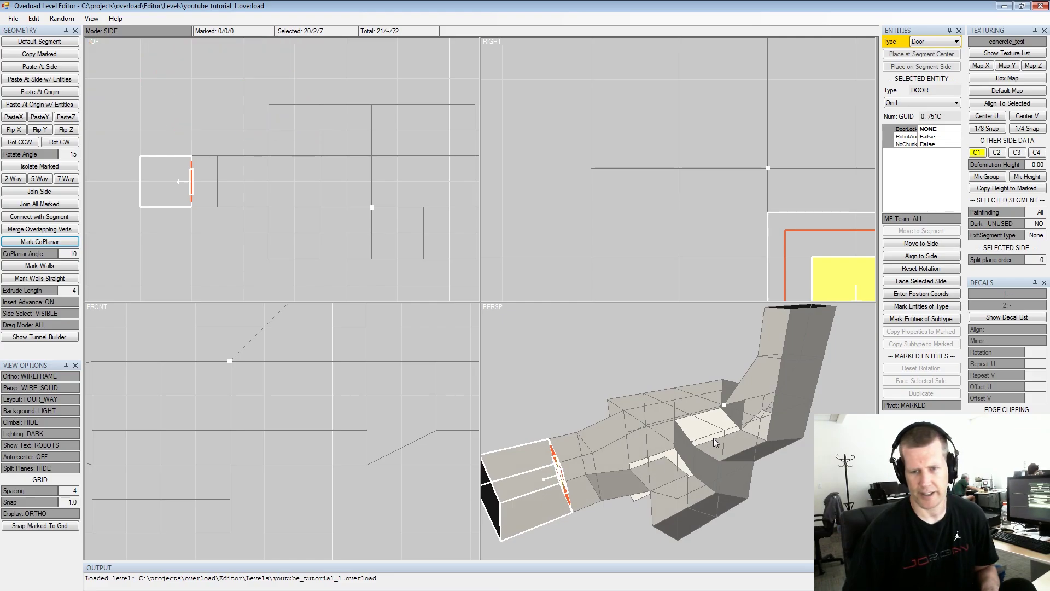
click(737, 433)
middle_click(720, 434)
click(747, 427)
scroll(up, 3)
- Switch the Persp view to TEXTURED and zoom in on the textured corridor walls
click(751, 417)
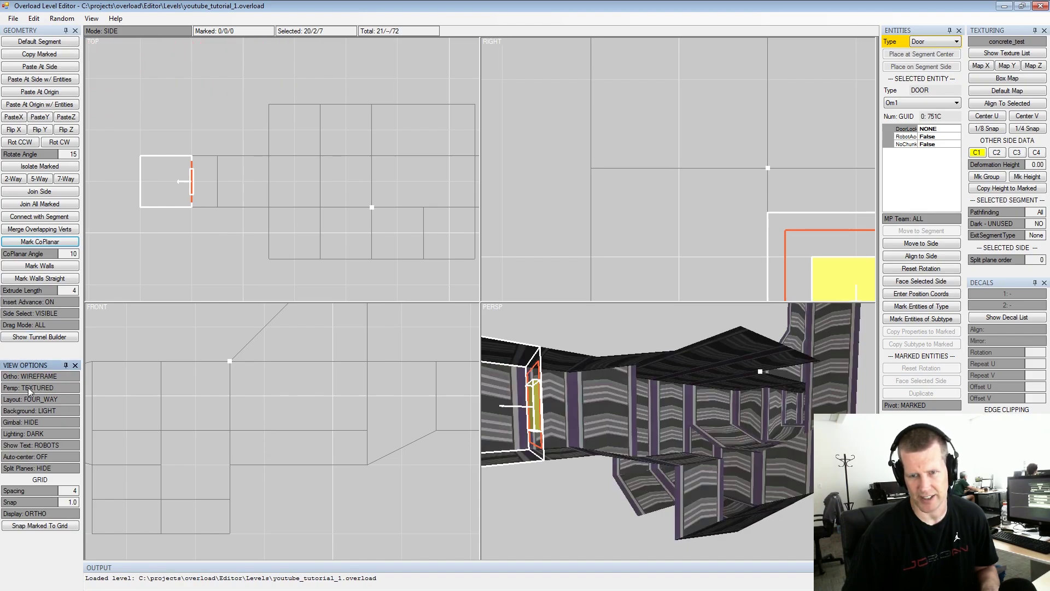
click(754, 381)
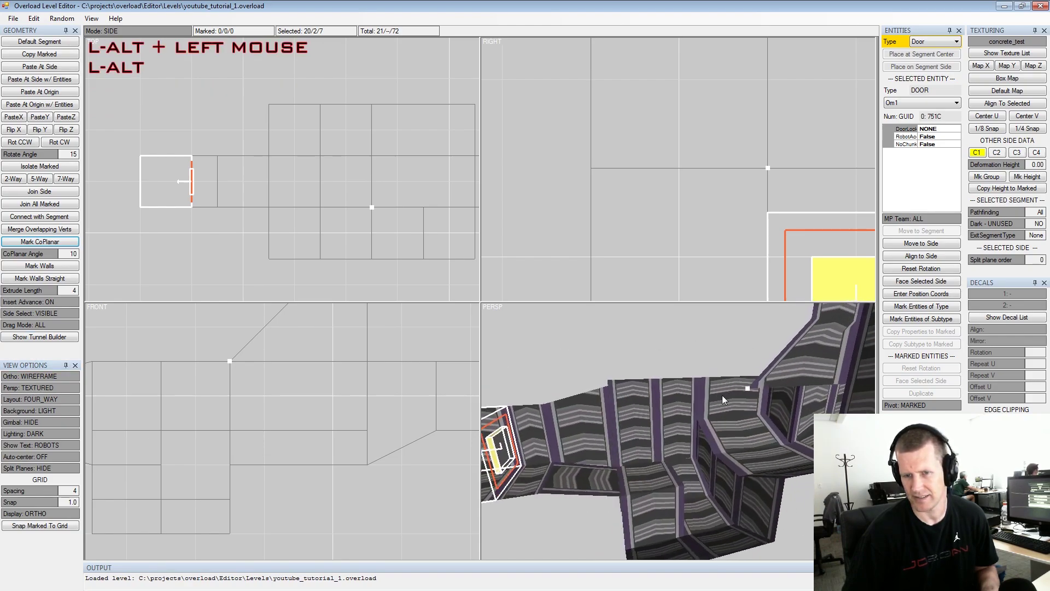
scroll(down, 3)
click(697, 437)
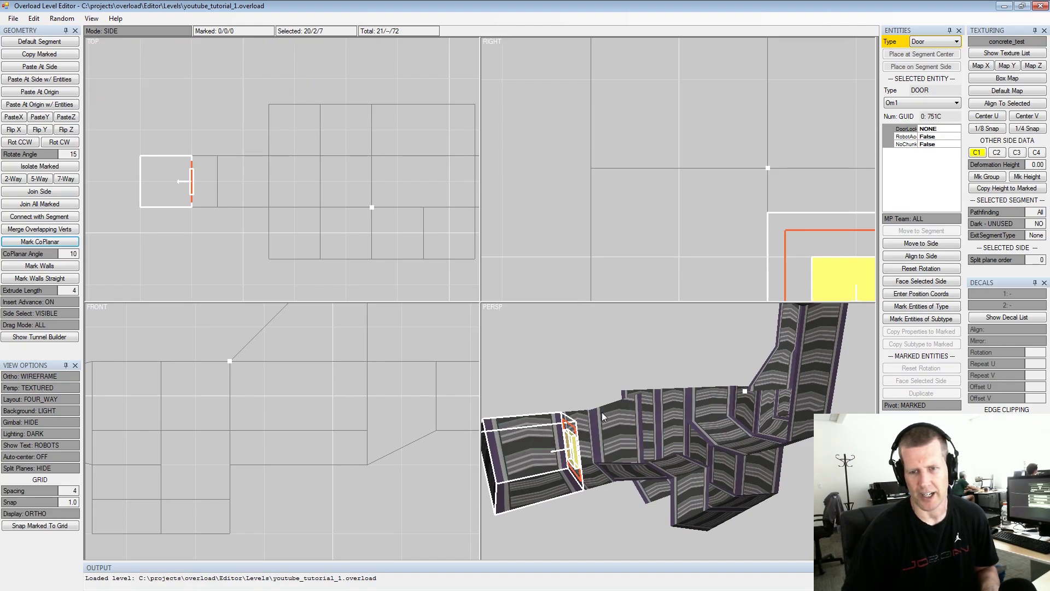
- Orbit to the door end and inspect the textured level from several angles
click(696, 408)
scroll(up, 3)
click(678, 396)
middle_click(683, 395)
scroll(down, 3)
click(682, 409)
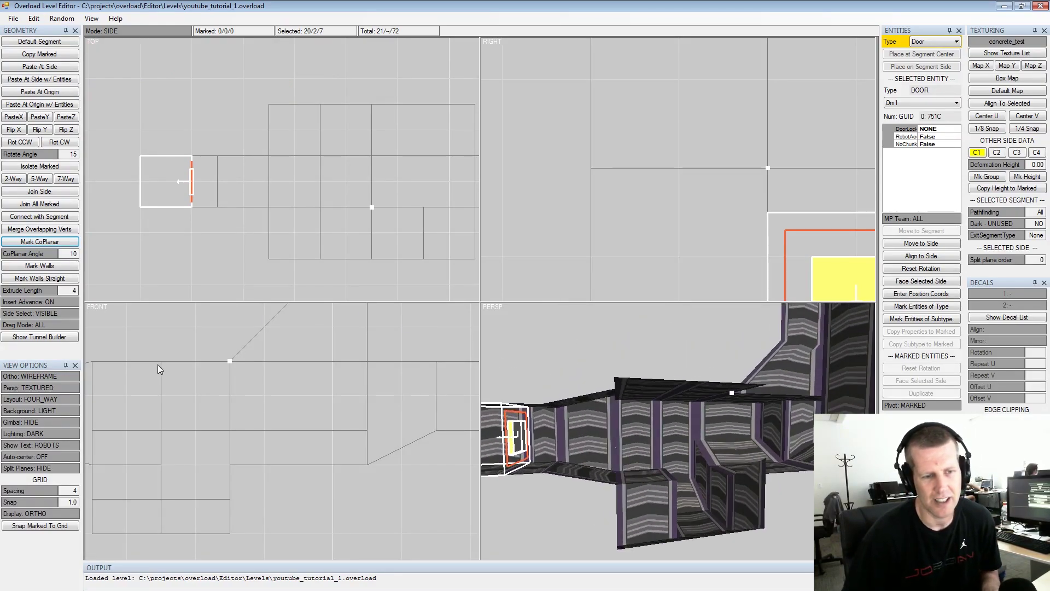
click(203, 341)
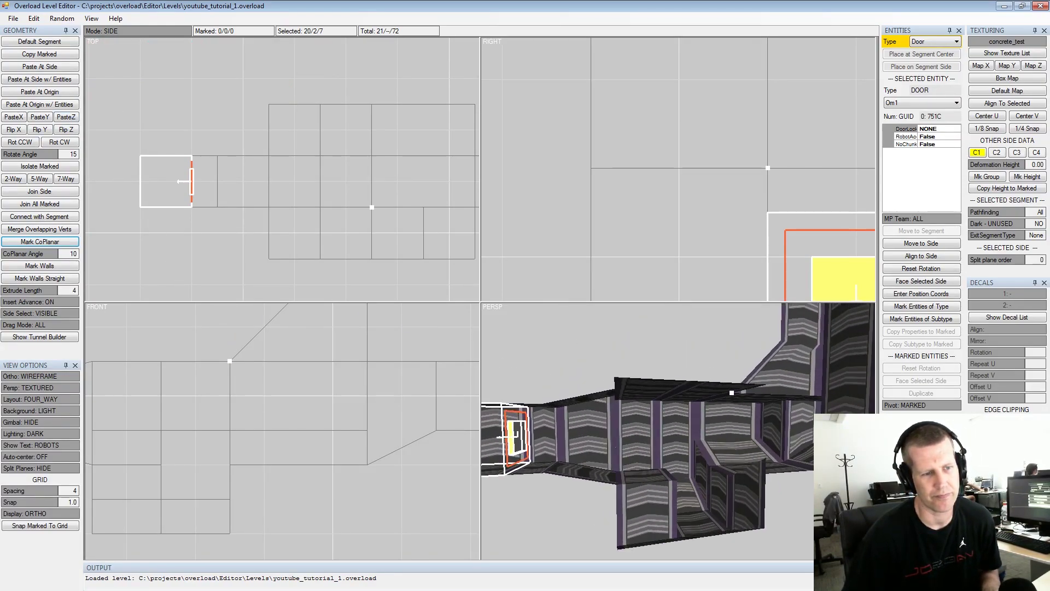